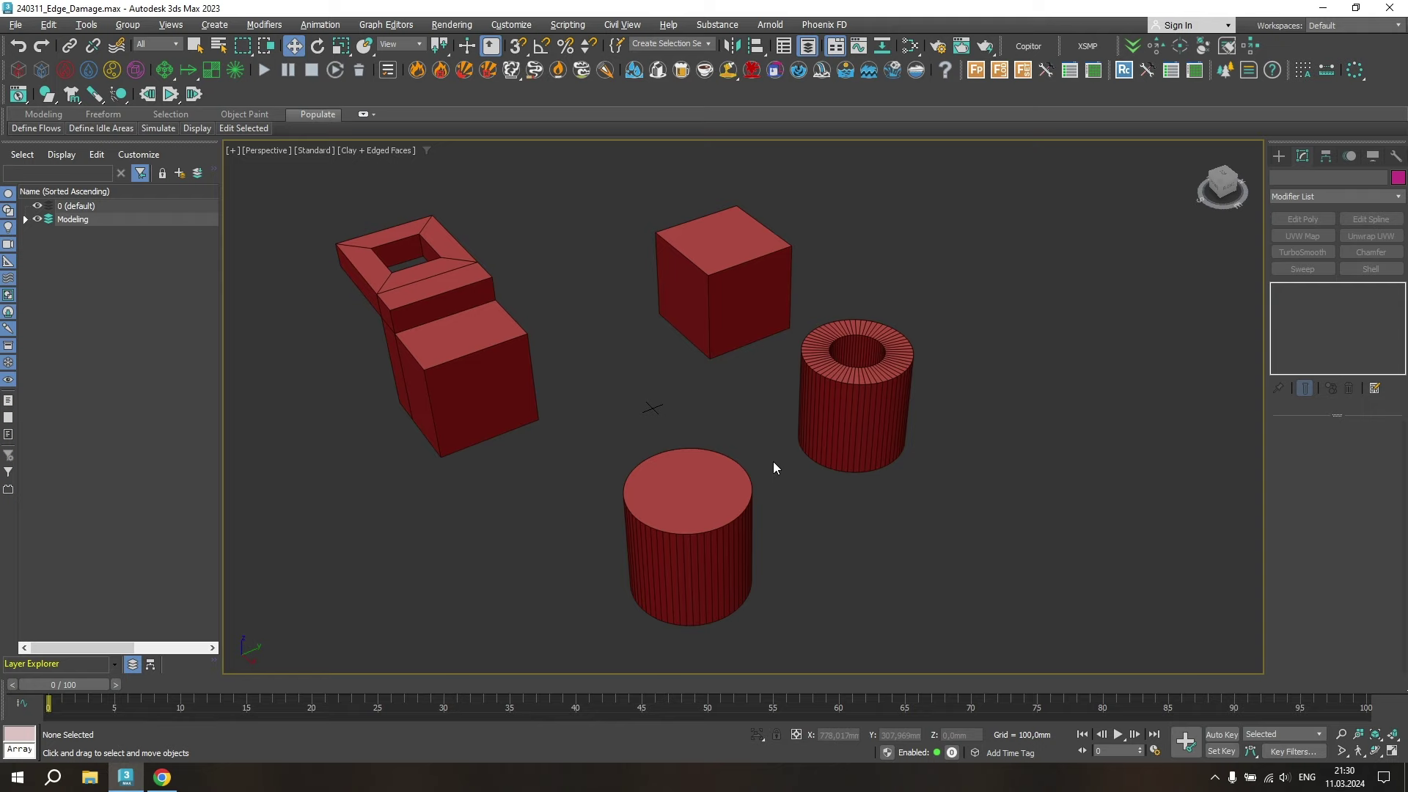
- Clone the selected red box in place as an independent copy named Box002
click(707, 261)
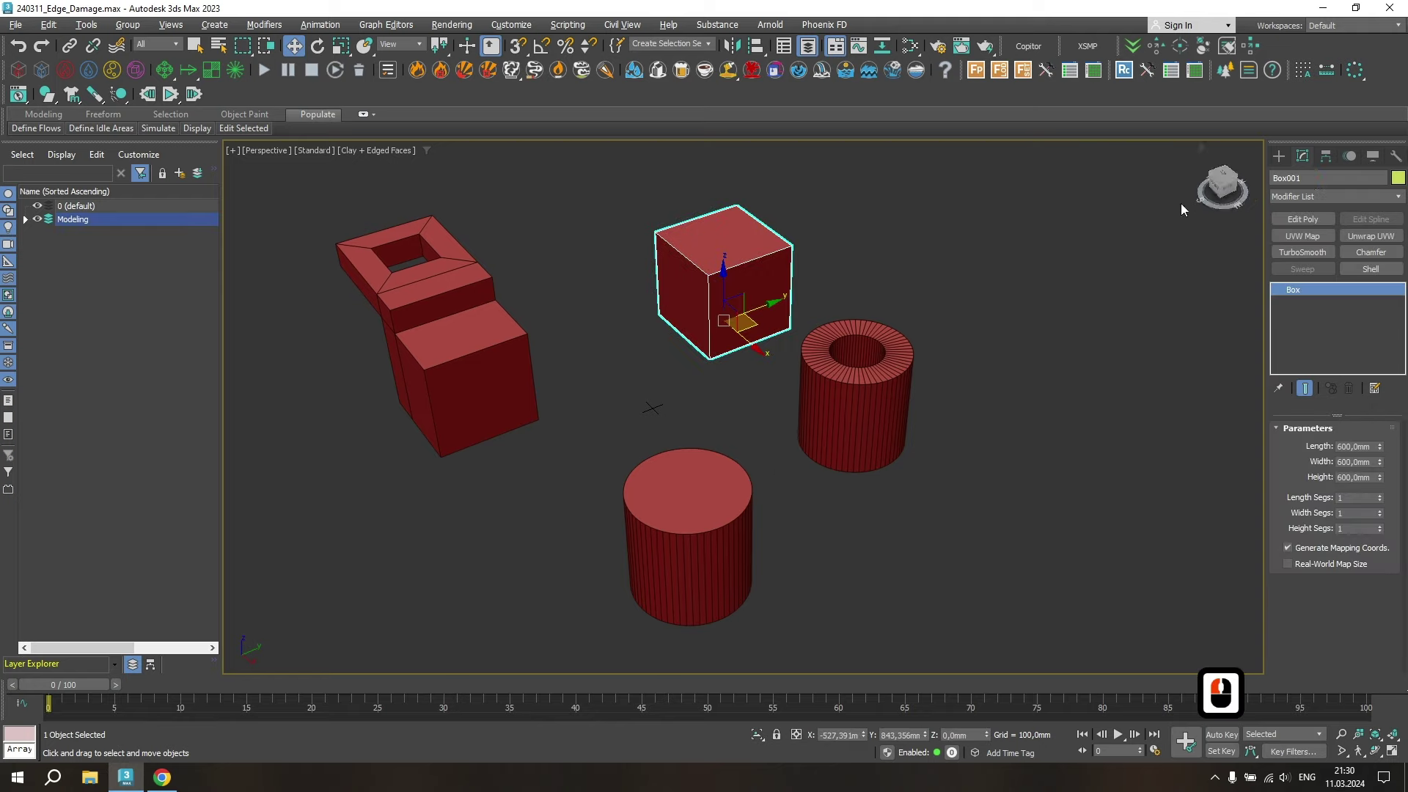
middle_click(710, 329)
middle_click(719, 331)
right_click(729, 357)
click(764, 482)
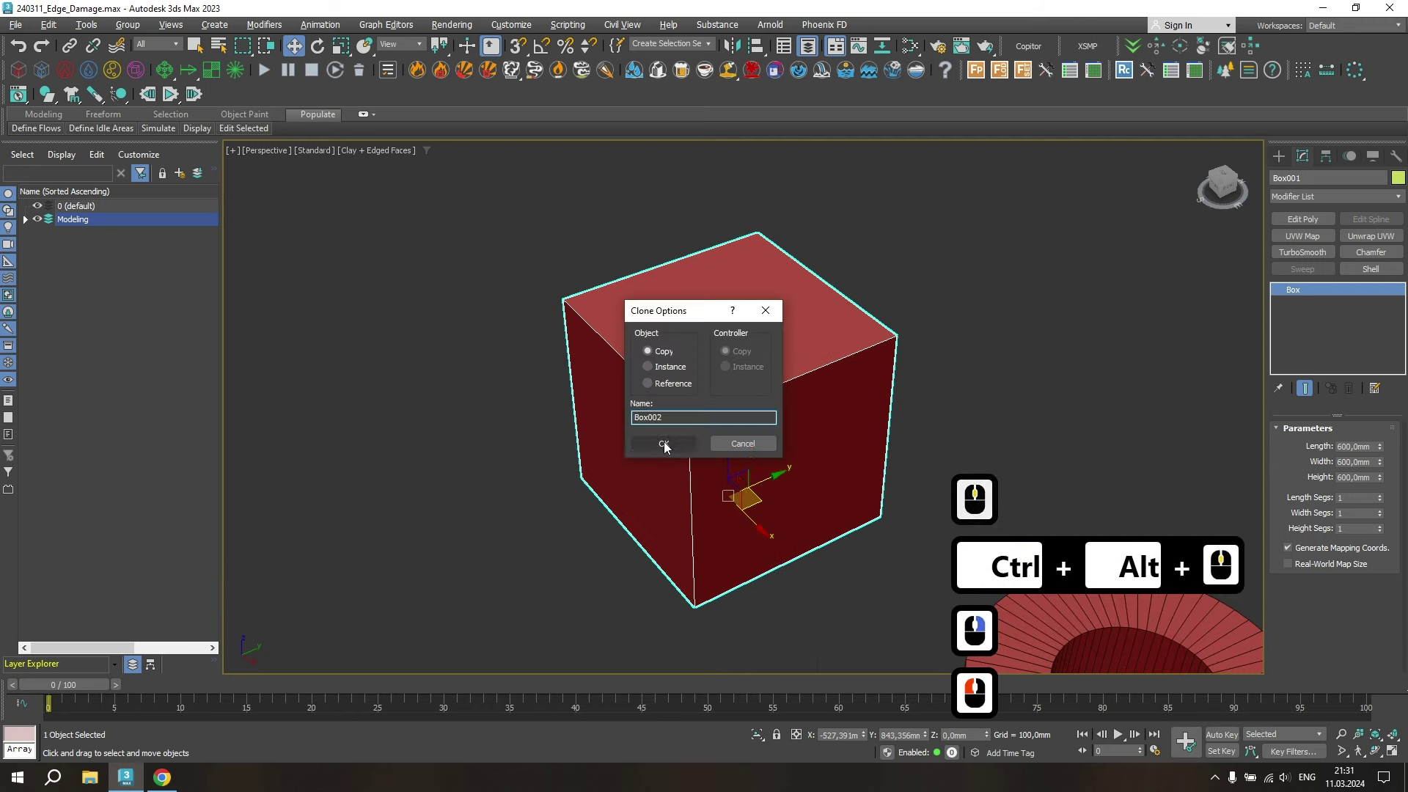
click(667, 445)
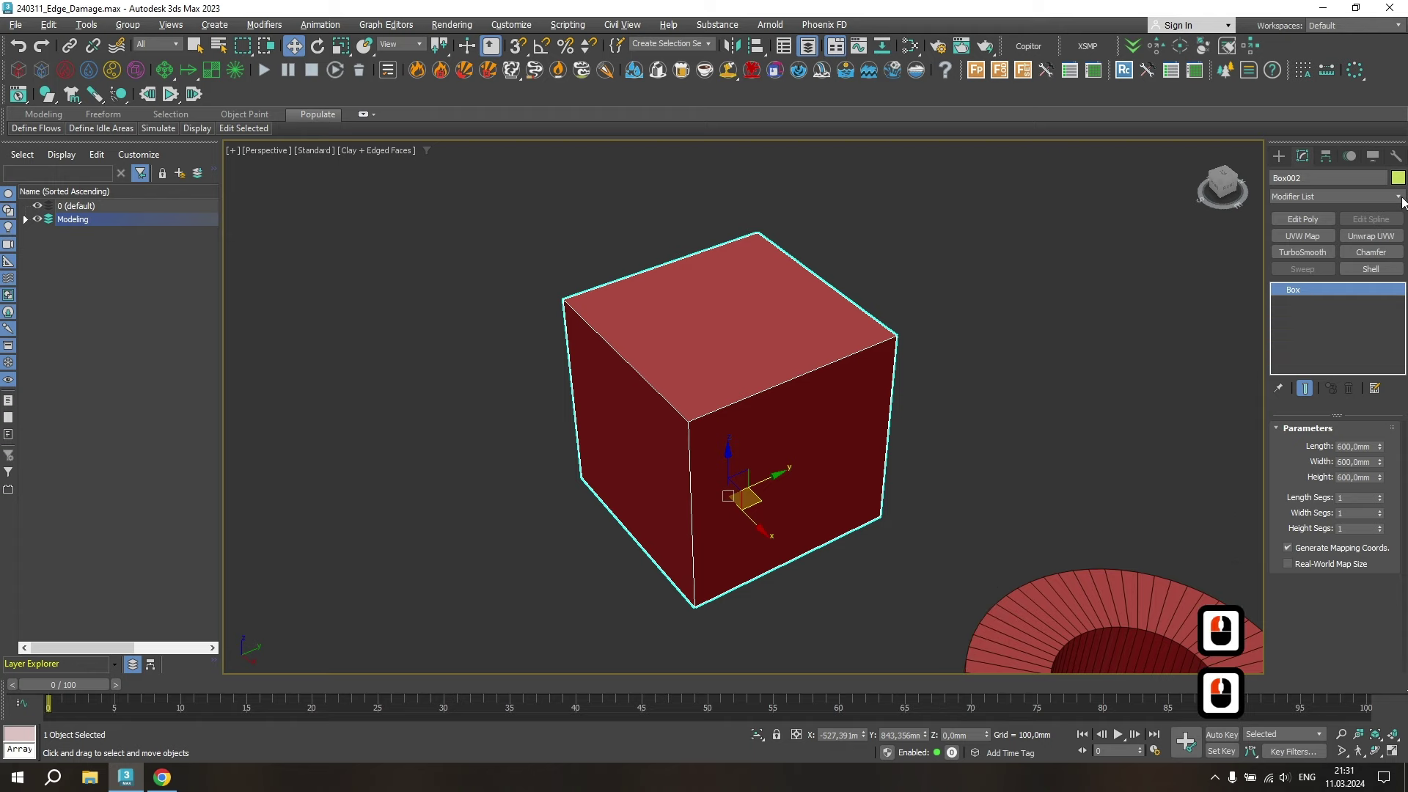
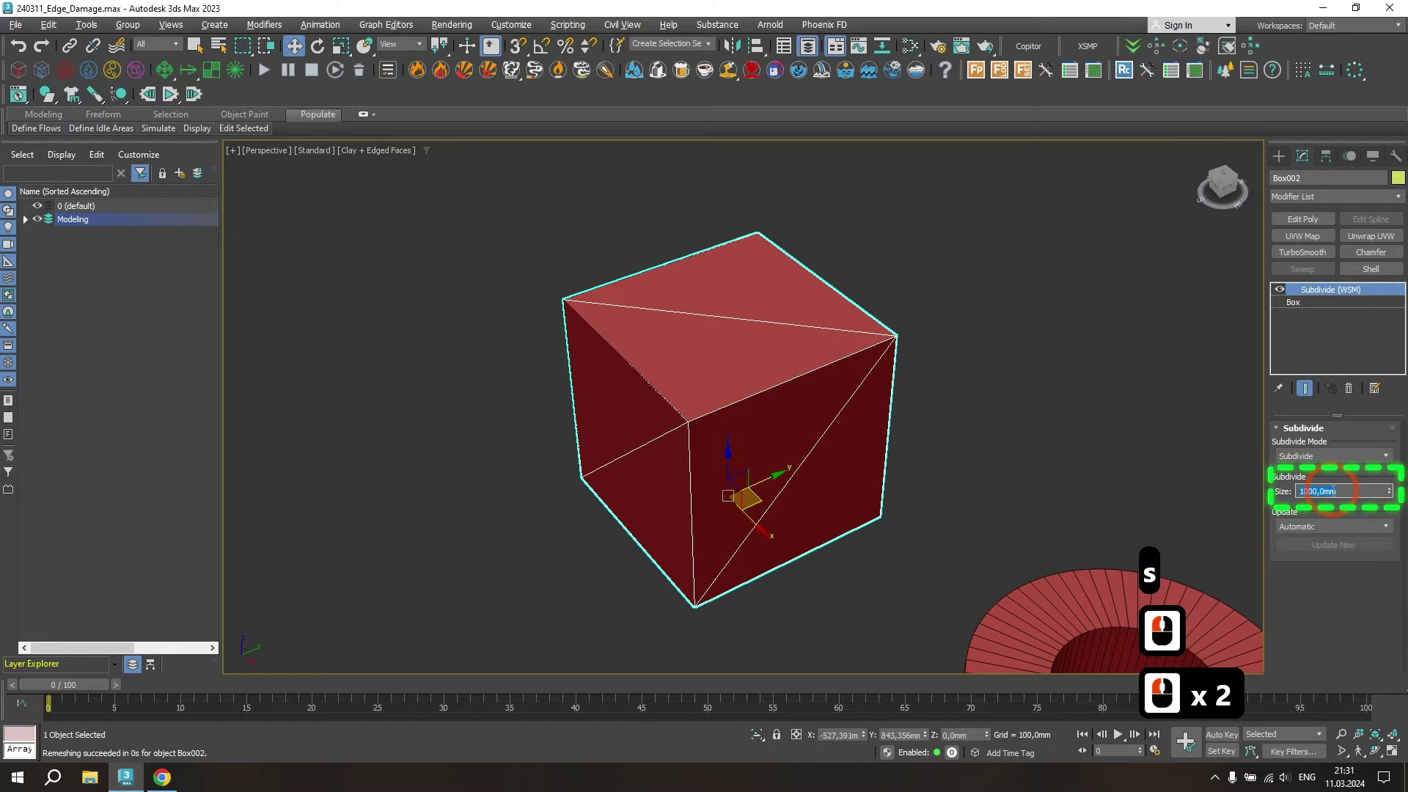
- Set Box002's Remesh parameters to 20 and 30 for a dense, even triangle mesh
text(20)
key(Return)
text(30)
key(Return)
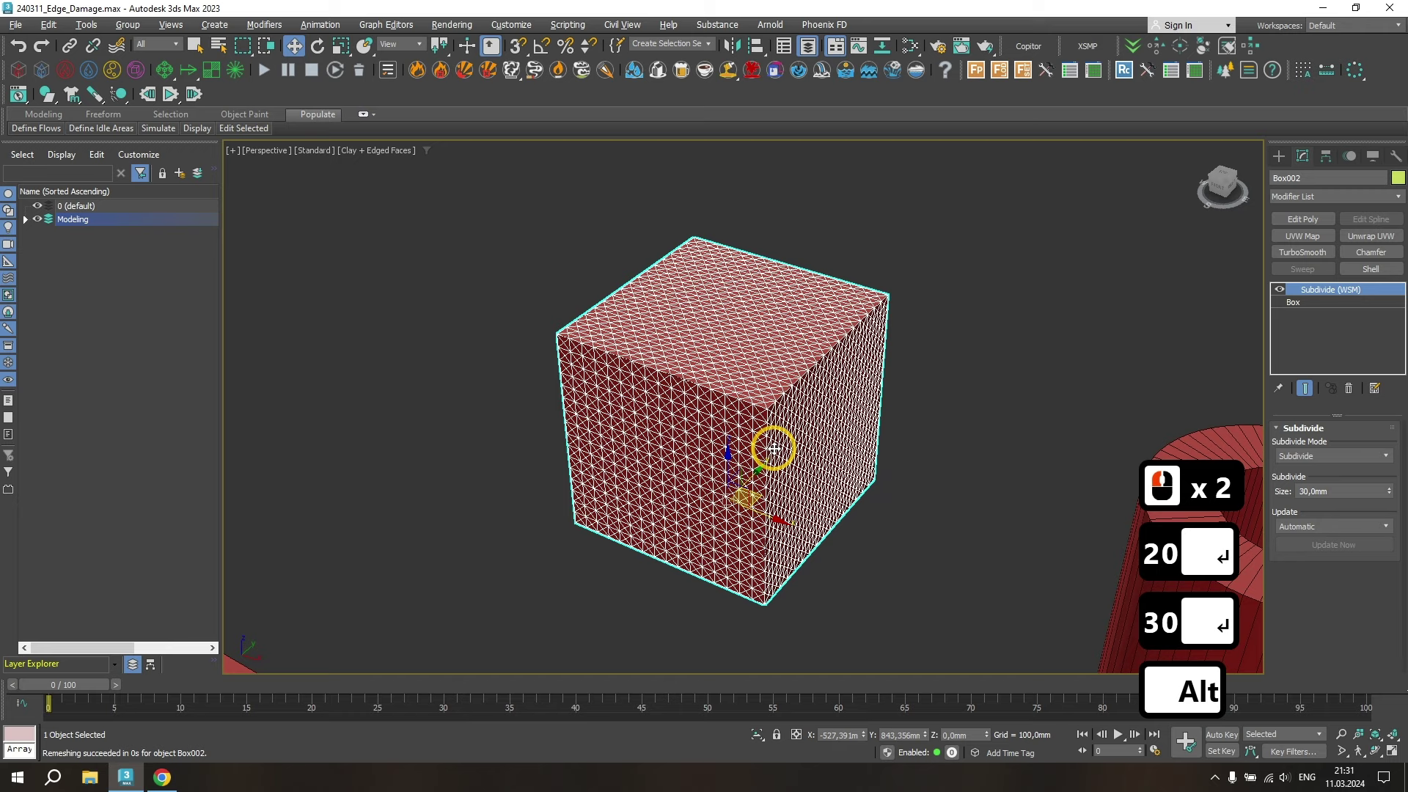
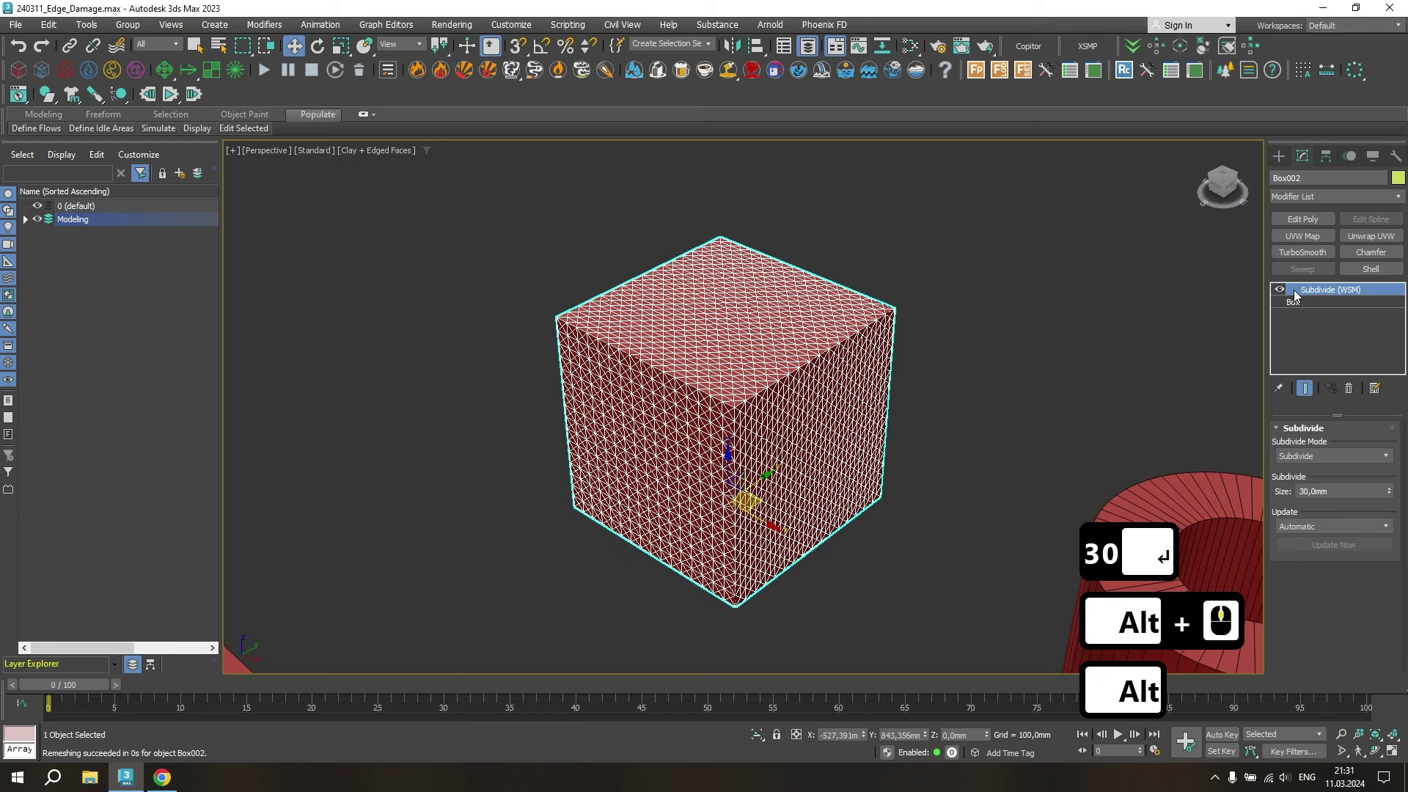
right_click(1307, 295)
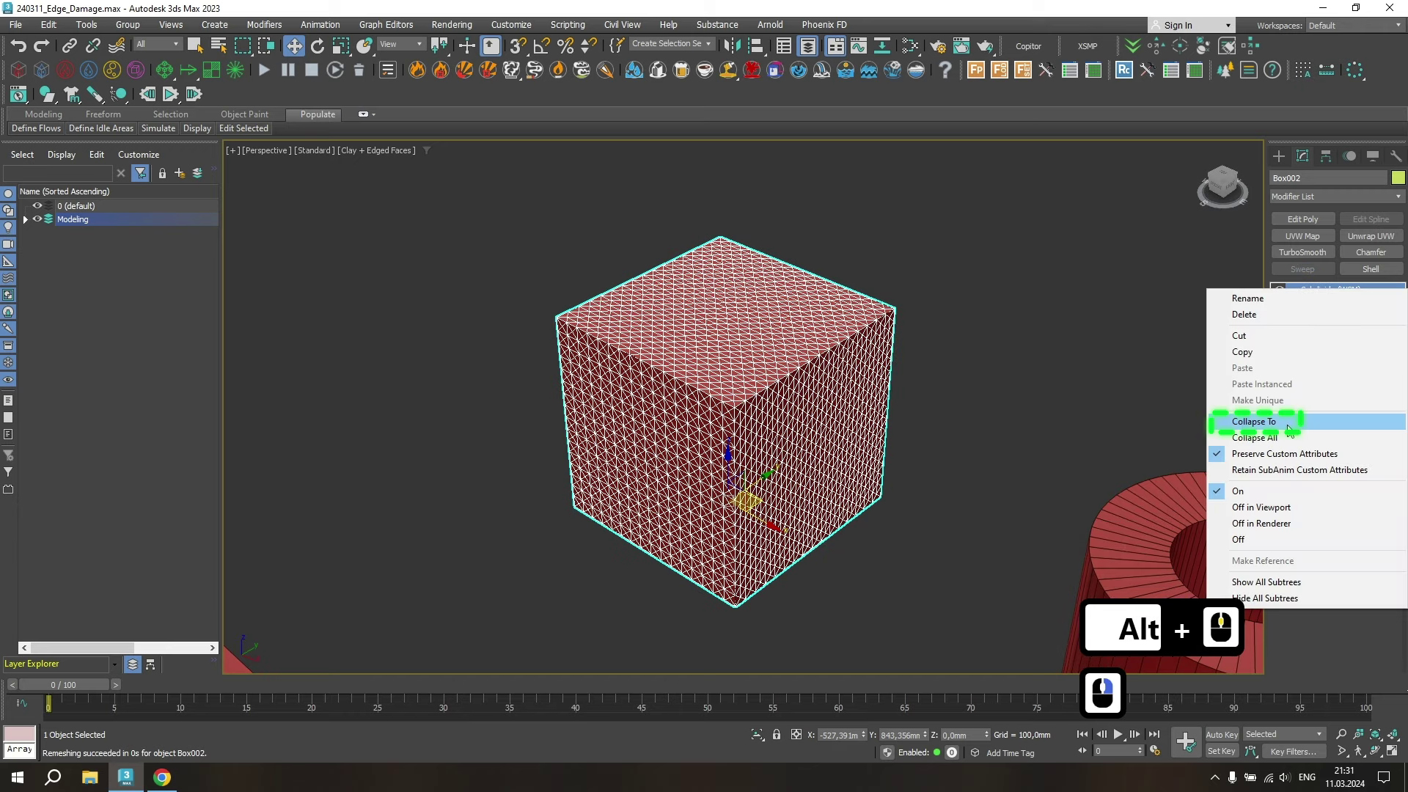
click(1290, 429)
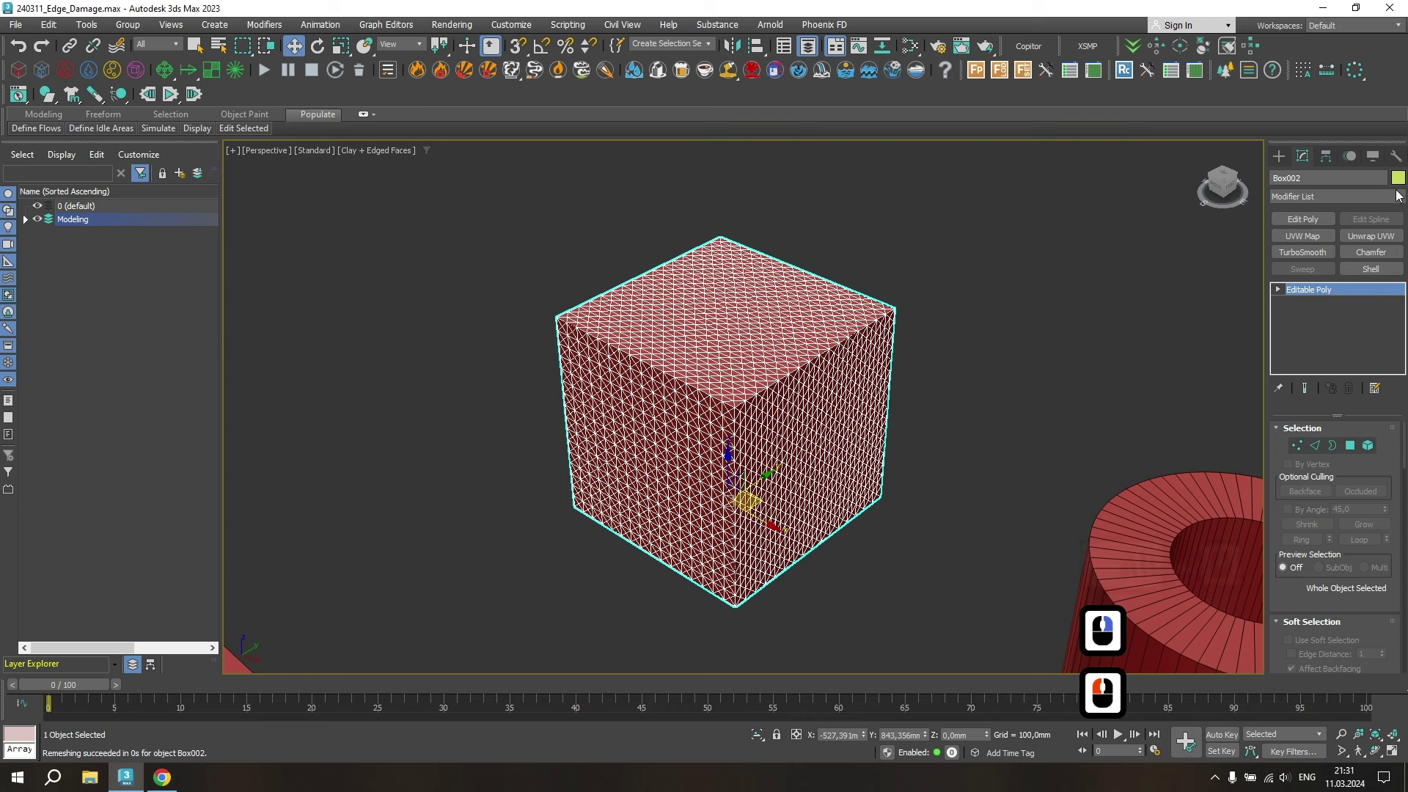
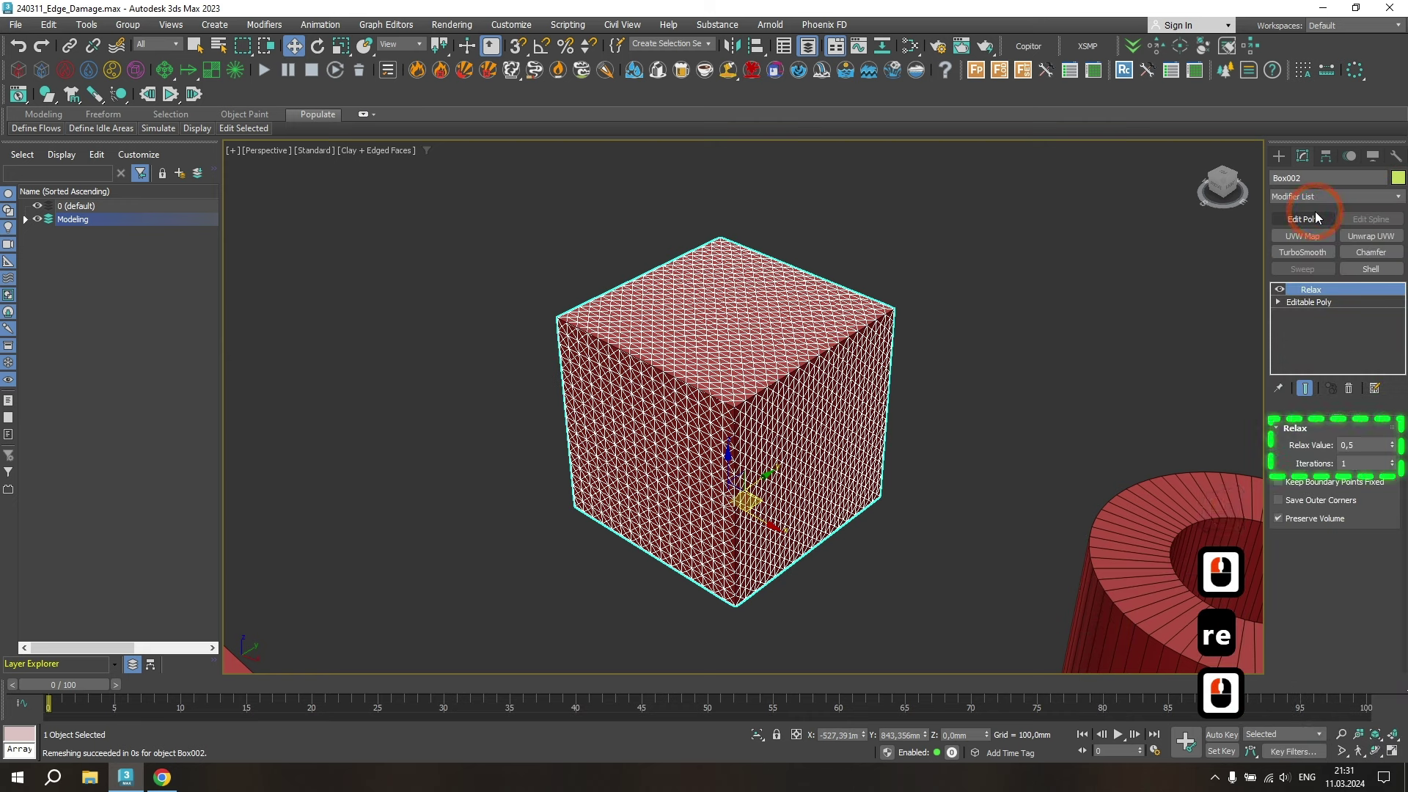
- Round the remeshed box's edges and add a Noise modifier with strength 10
click(1390, 300)
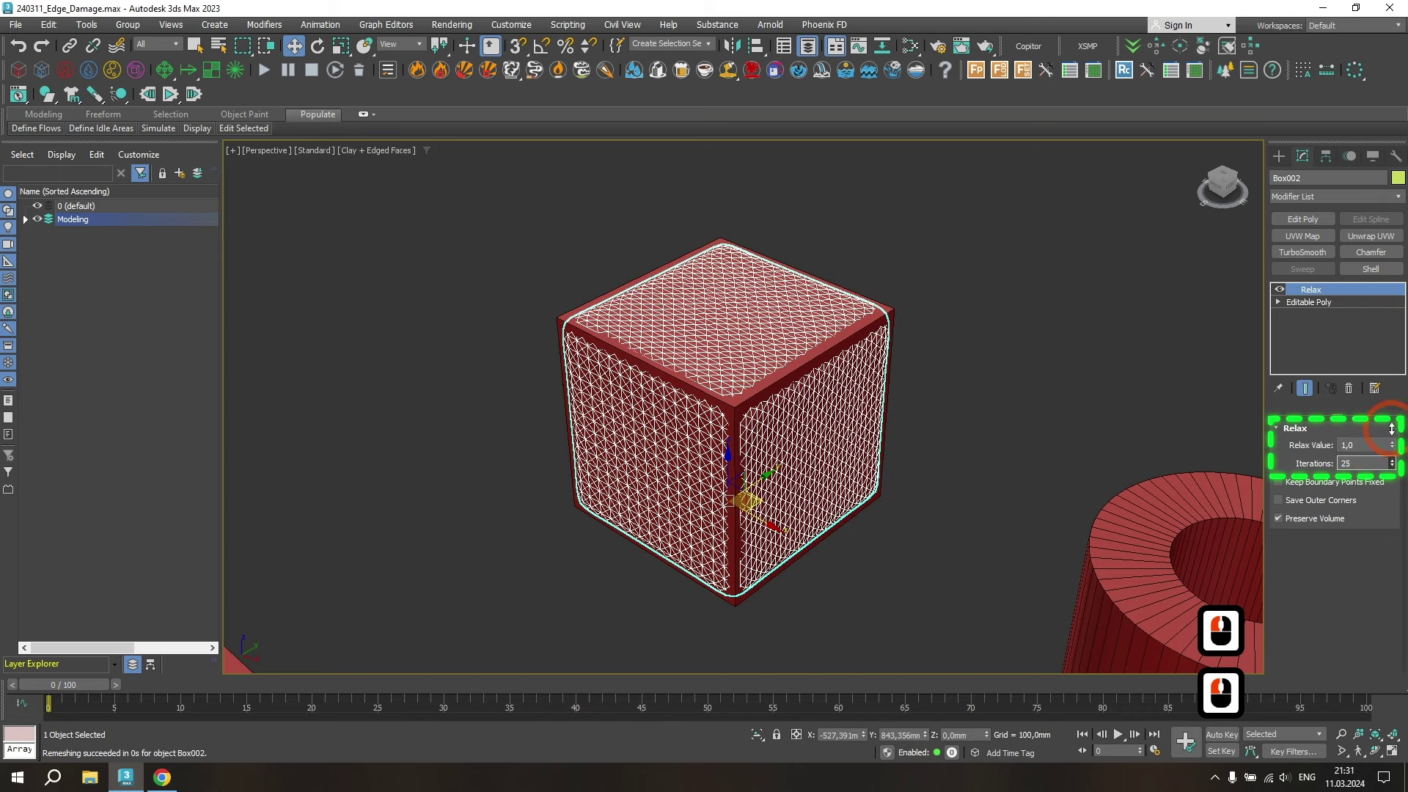
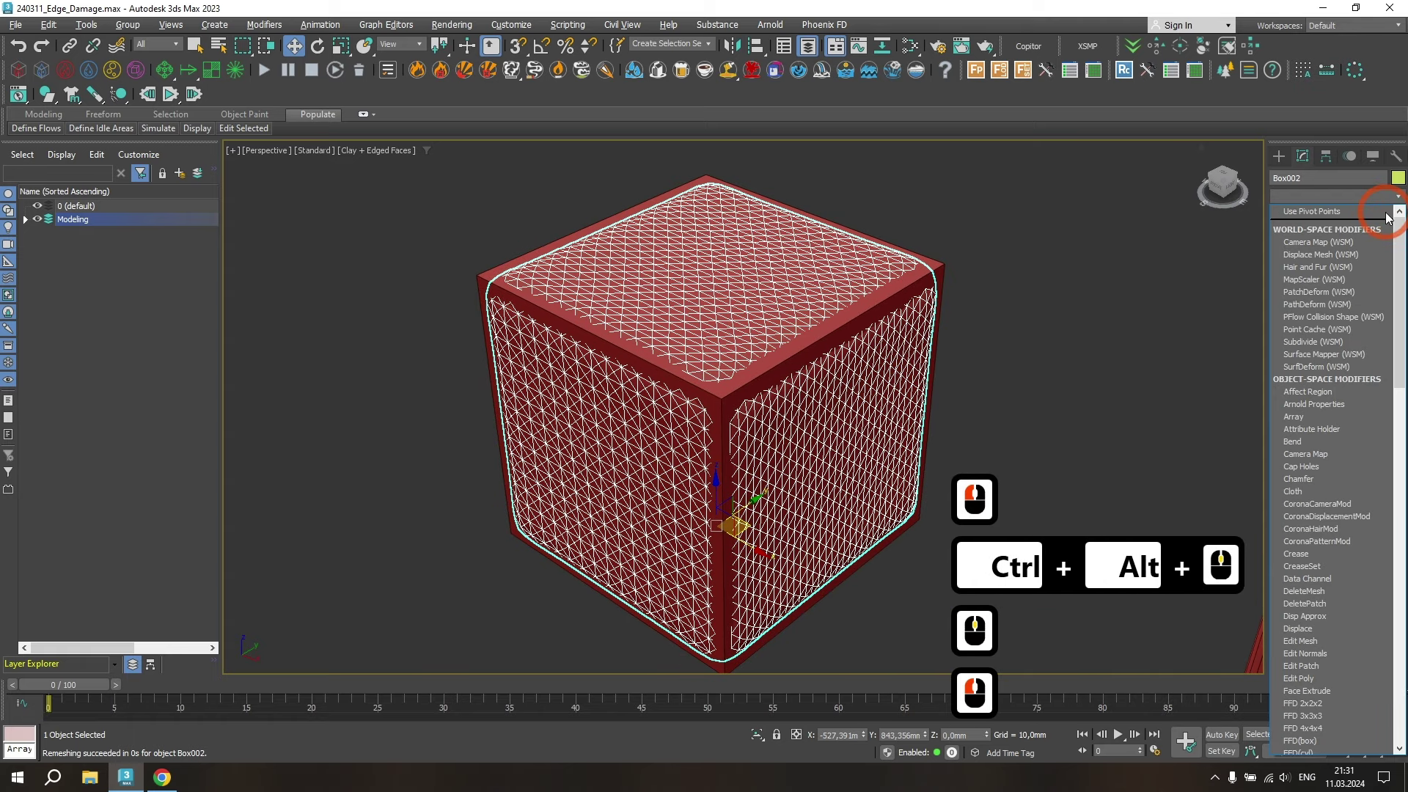
text(ppu)
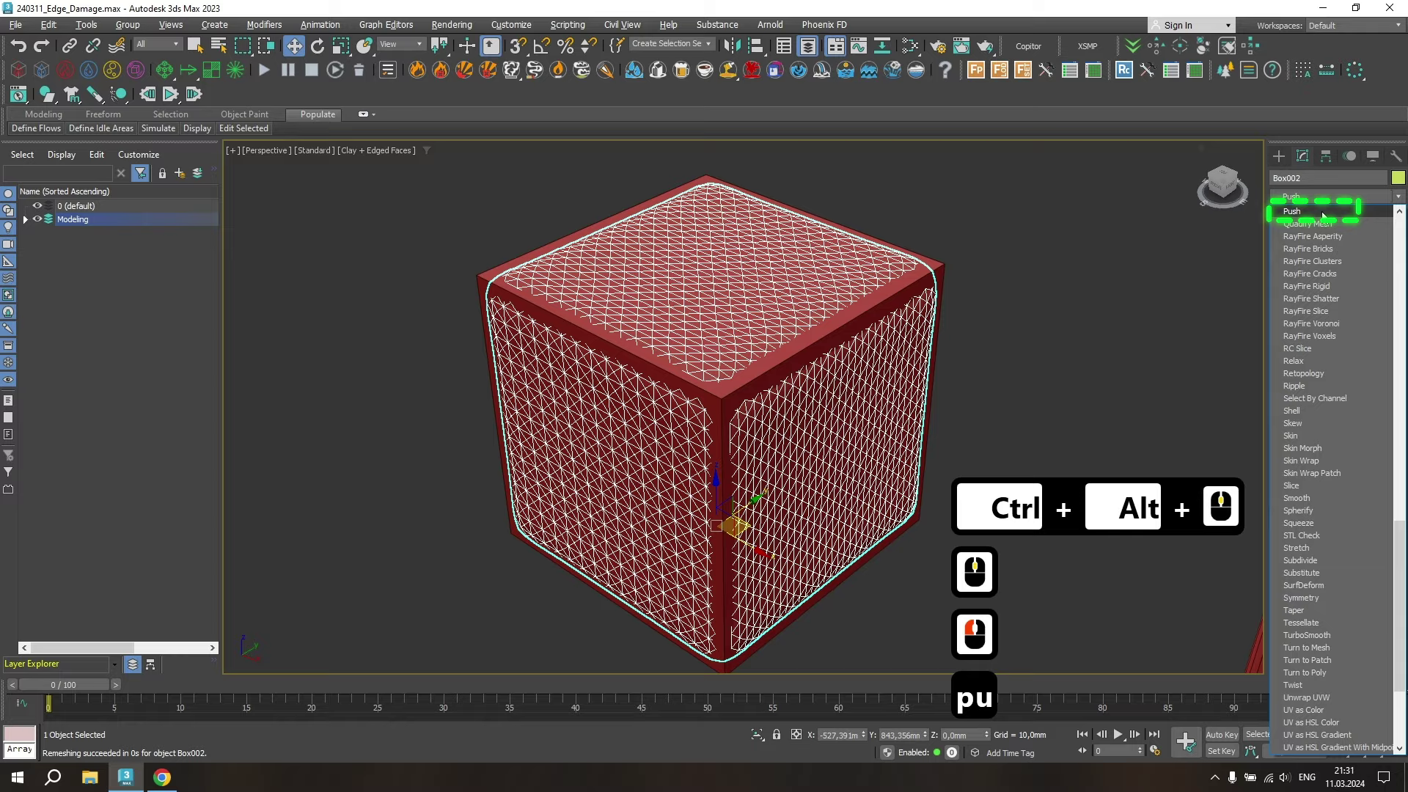
click(1325, 215)
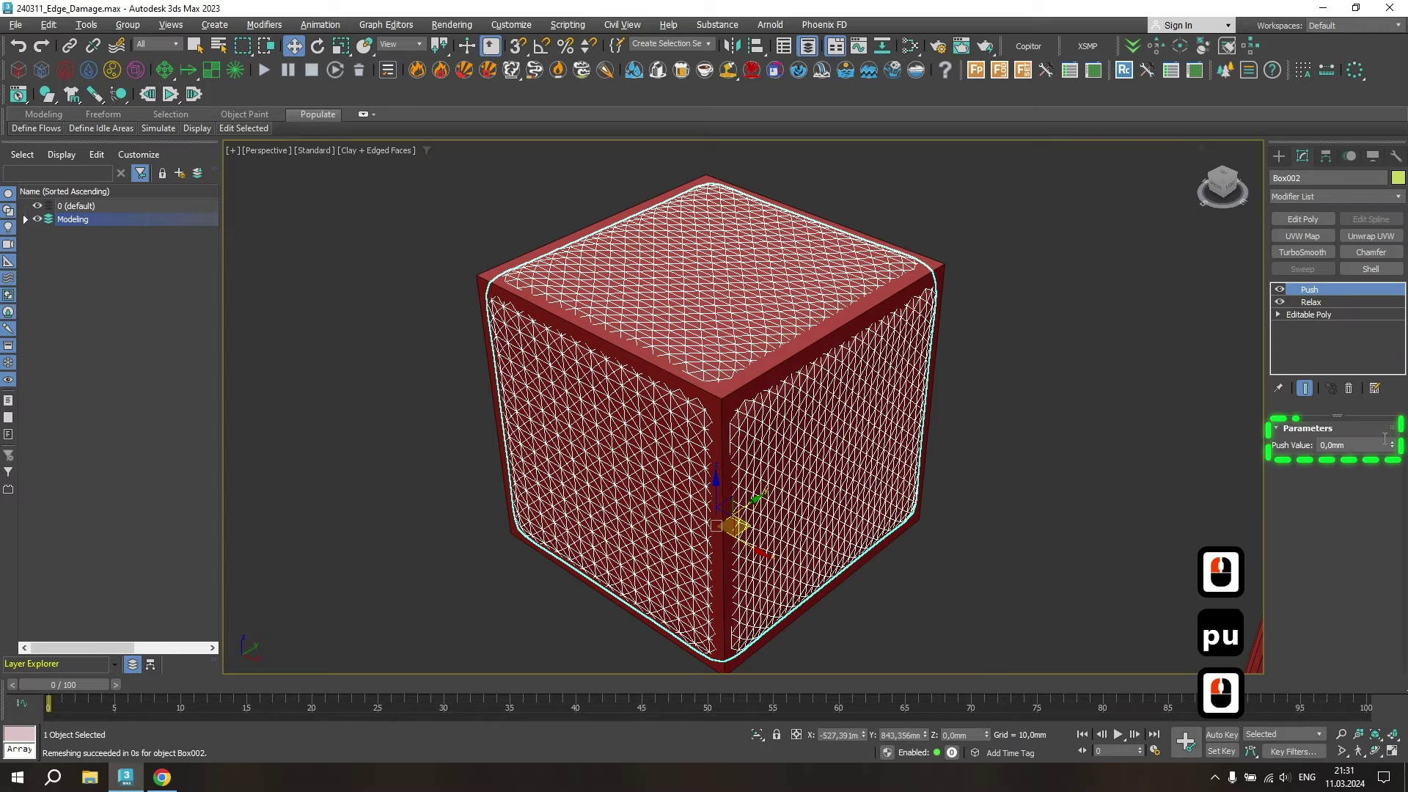
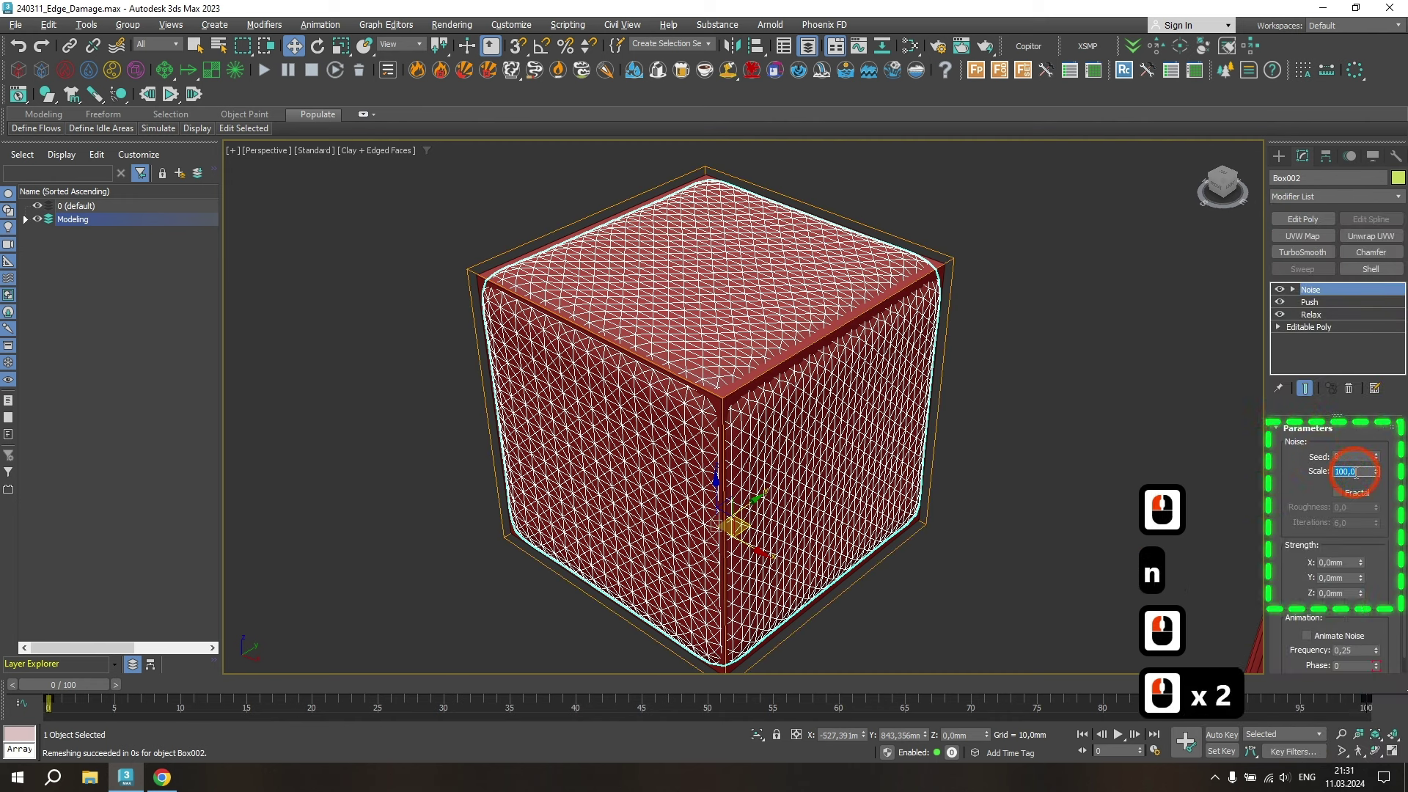
text(10)
key(Return)
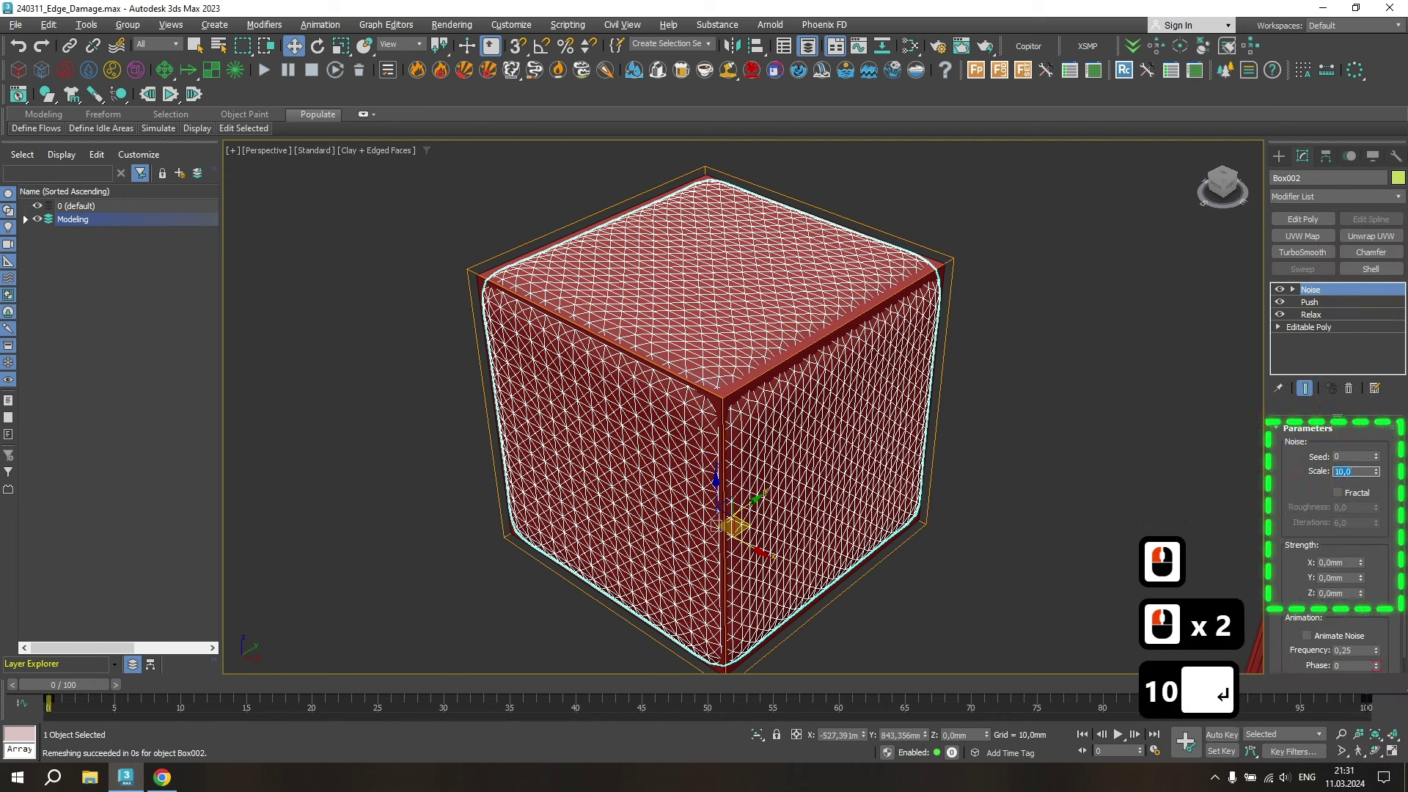
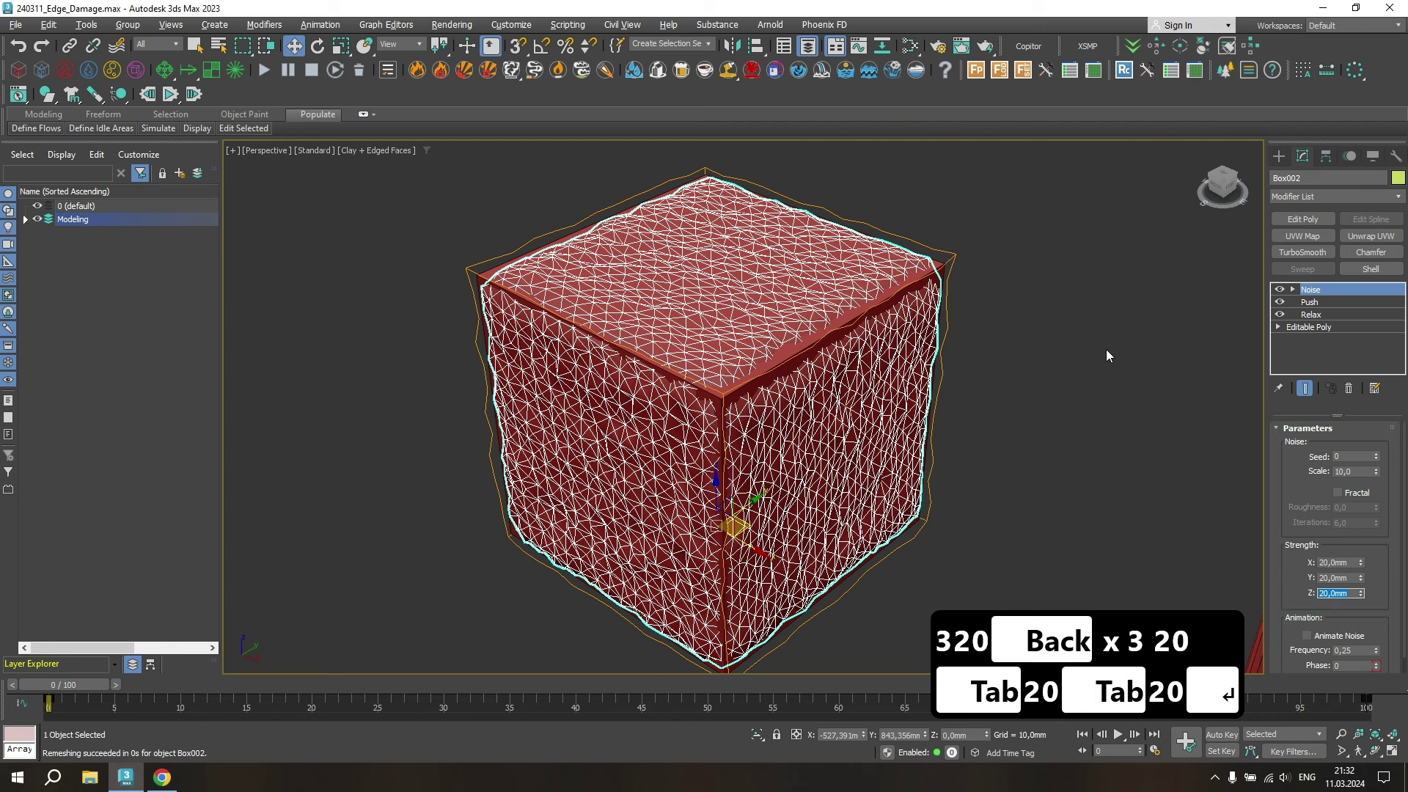
- Adjust the modifier stack parameters so the box gets chipped edges and cracked faces
click(1110, 353)
click(931, 270)
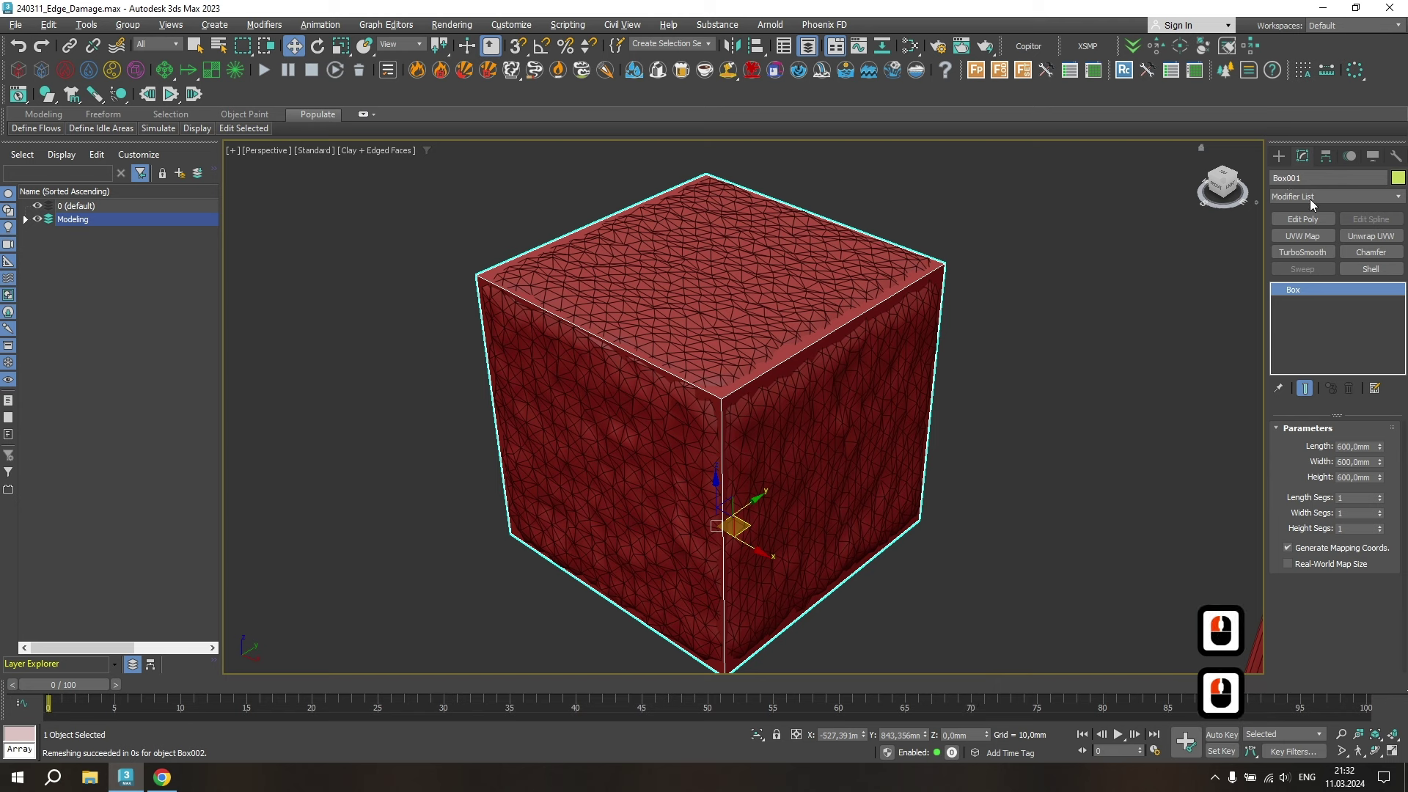
click(1282, 163)
click(1308, 204)
click(1306, 241)
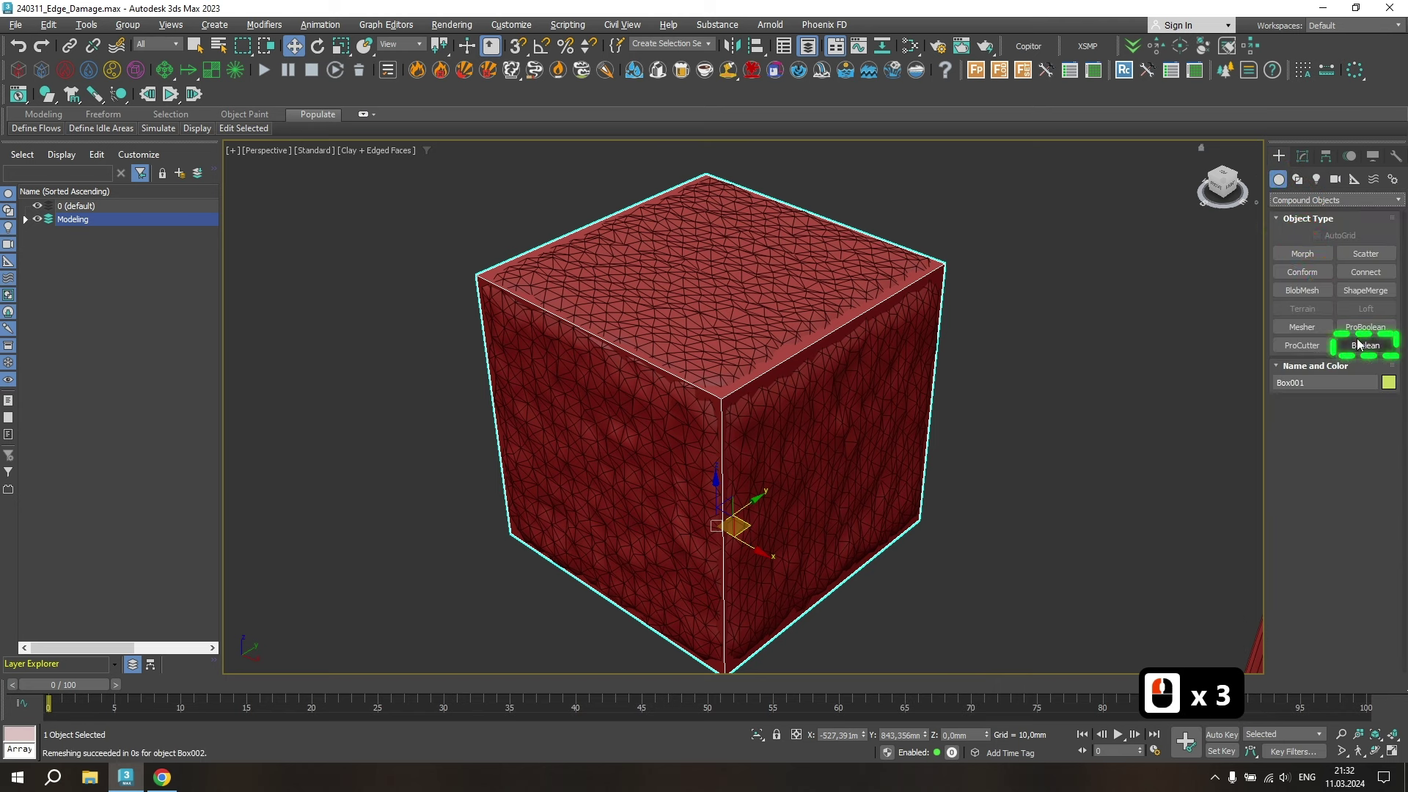
click(1356, 341)
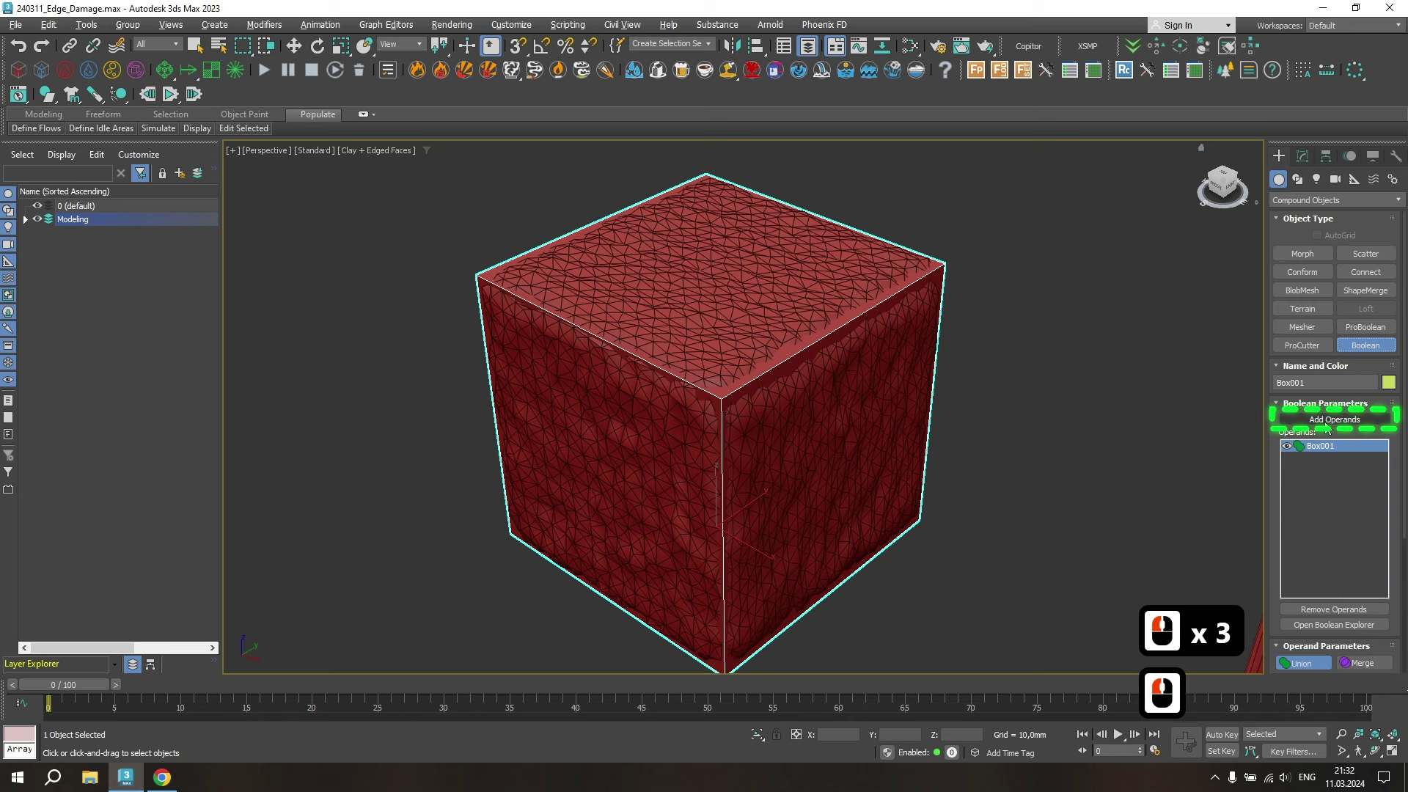
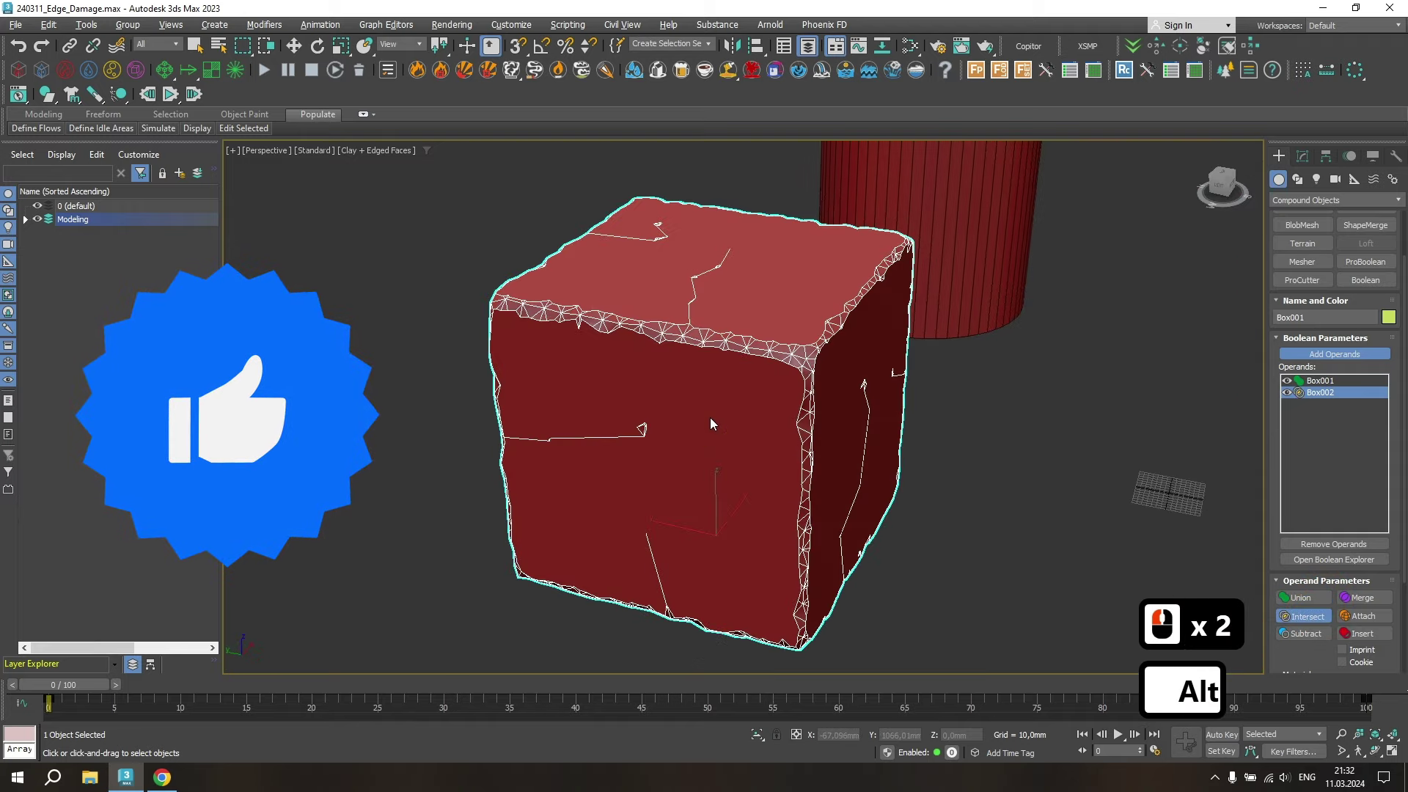
- Orbit to inspect the damaged box, finish its settings and deselect it
middle_click(523, 427)
click(990, 294)
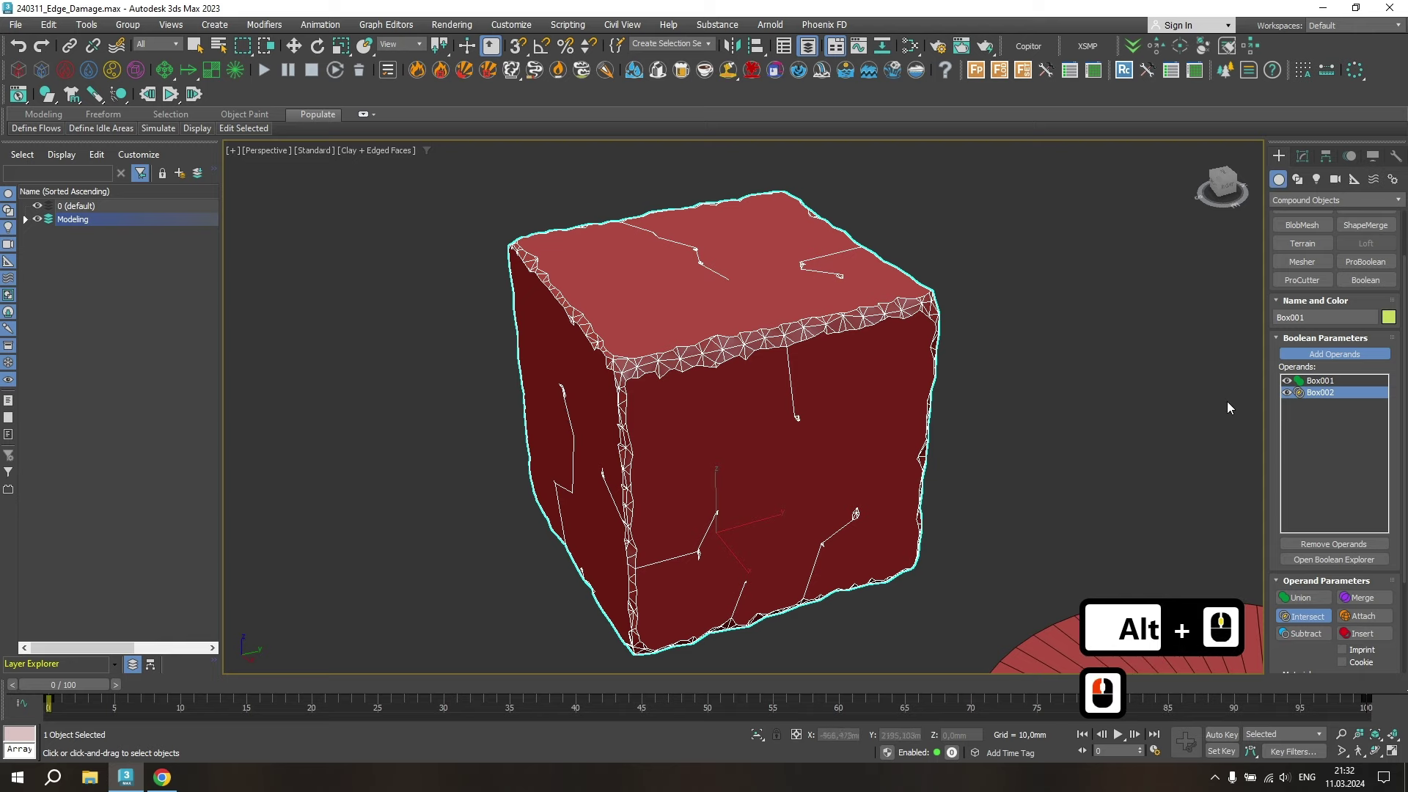
click(1311, 358)
click(1120, 375)
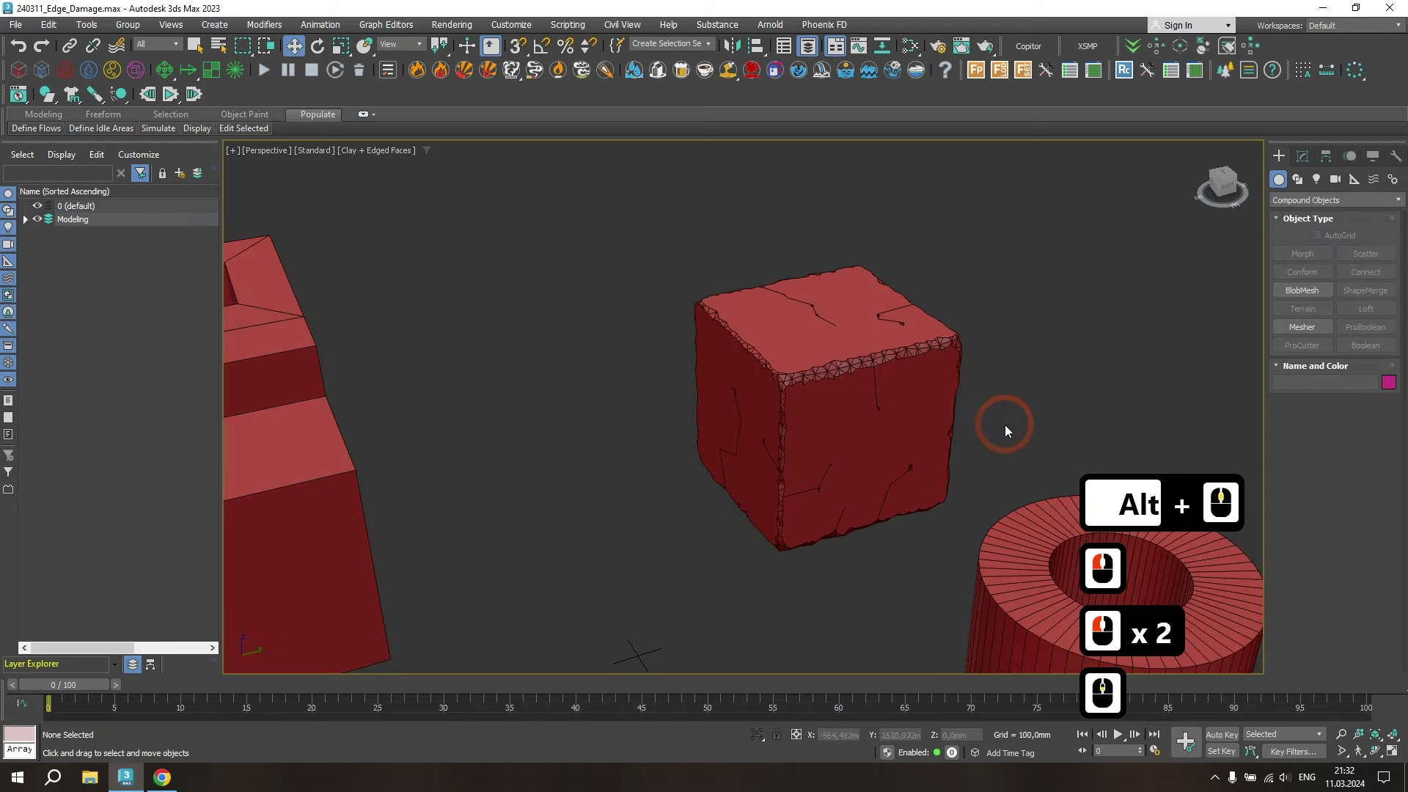
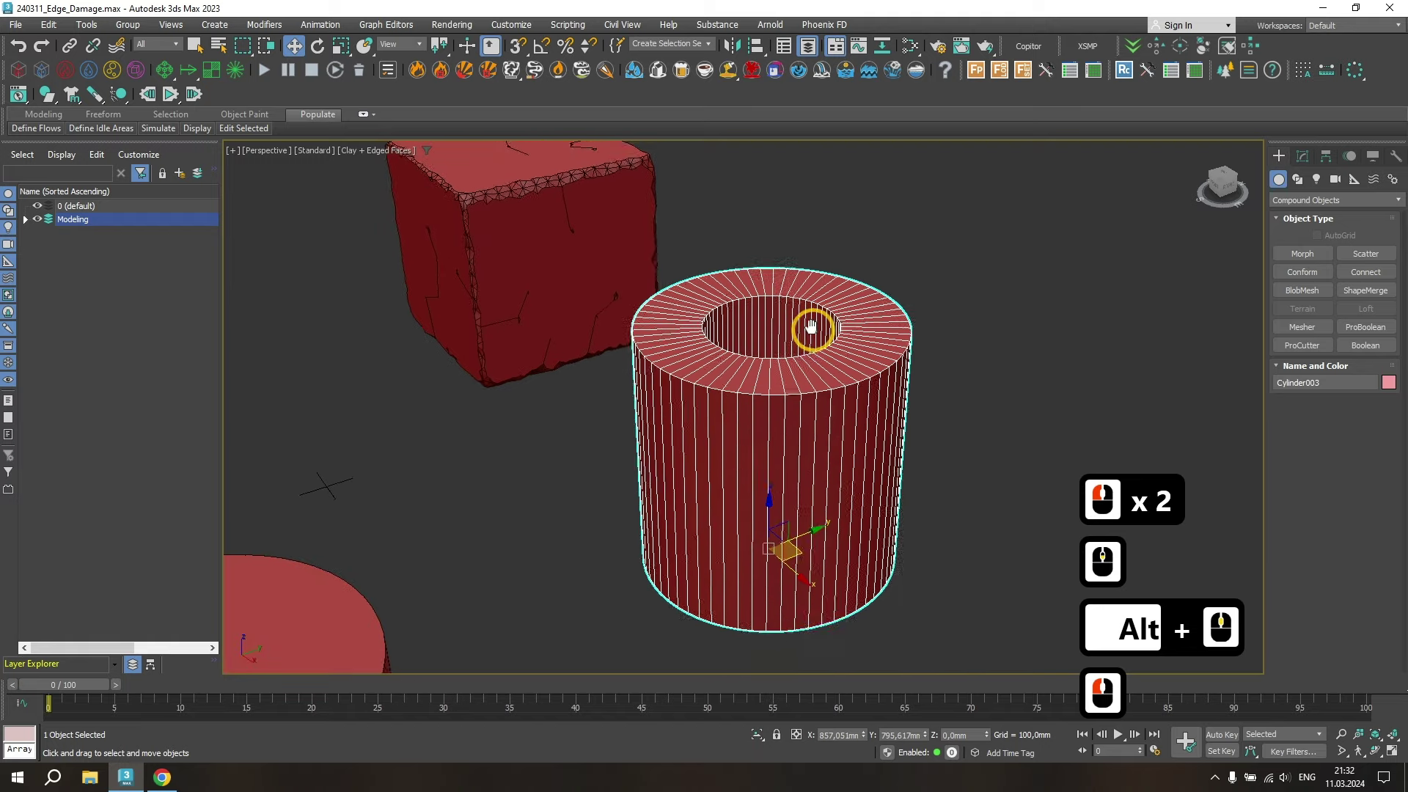
- Clone the tube as a copy and remesh it with Retopology ReForm into dense triangles
middle_click(826, 332)
right_click(832, 341)
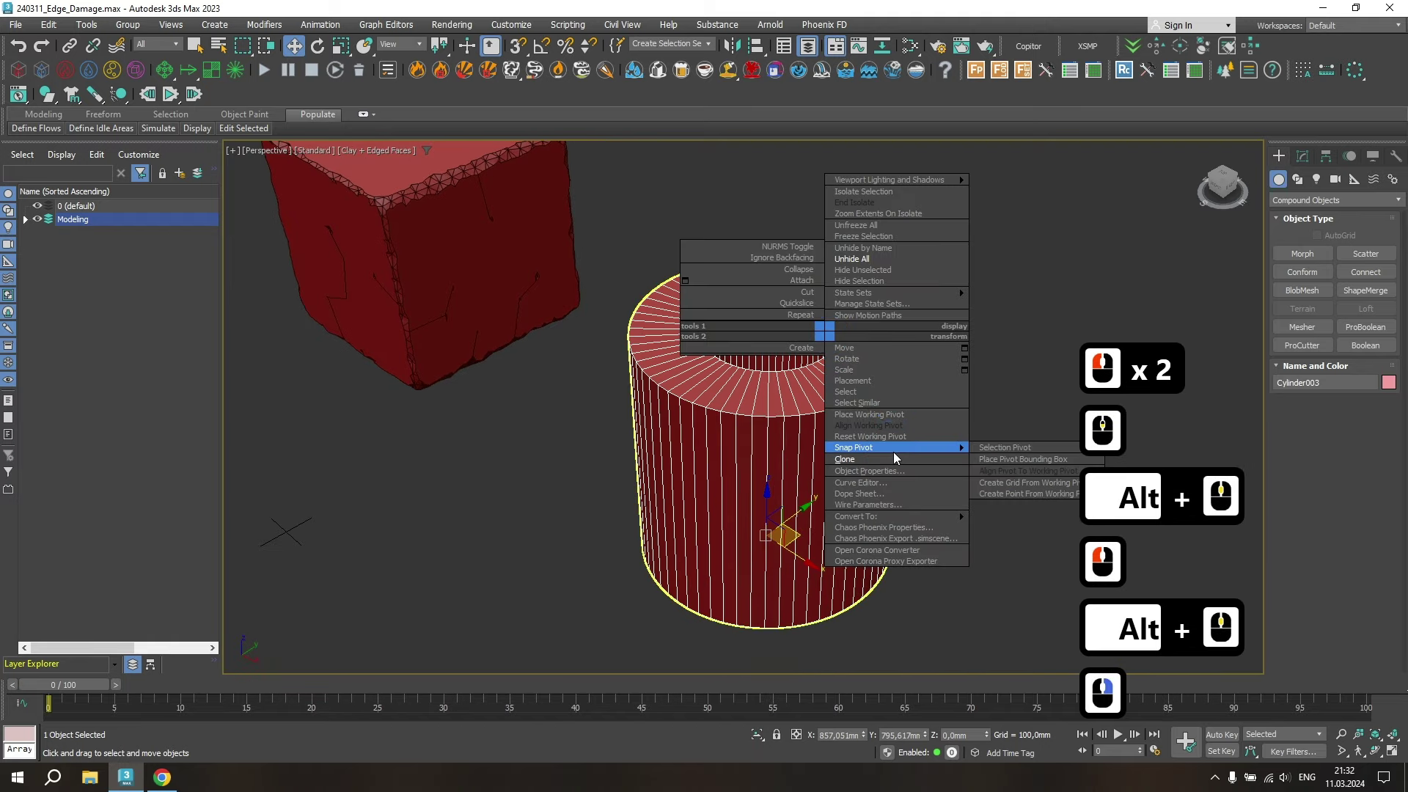
click(894, 462)
click(680, 443)
click(1302, 152)
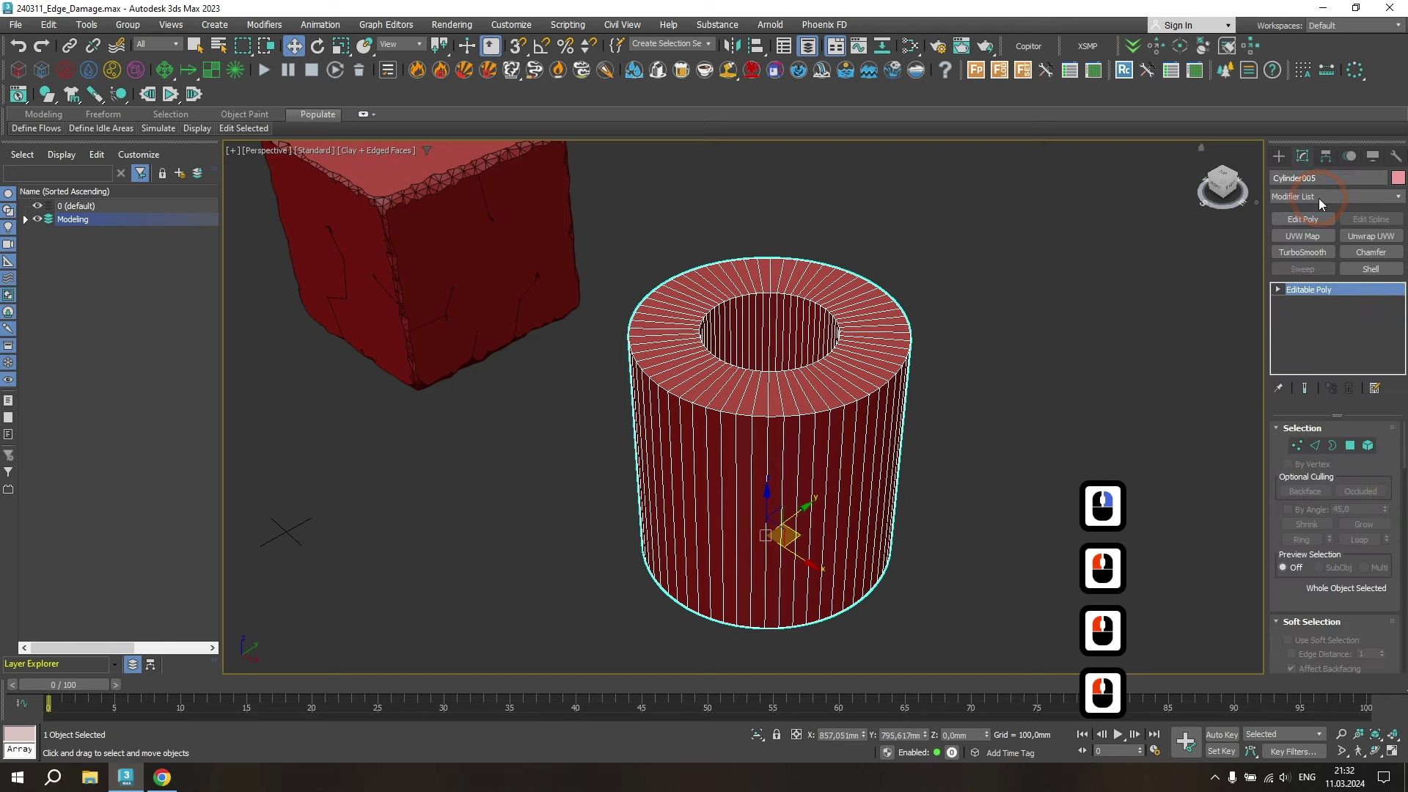
click(1324, 202)
key(s)
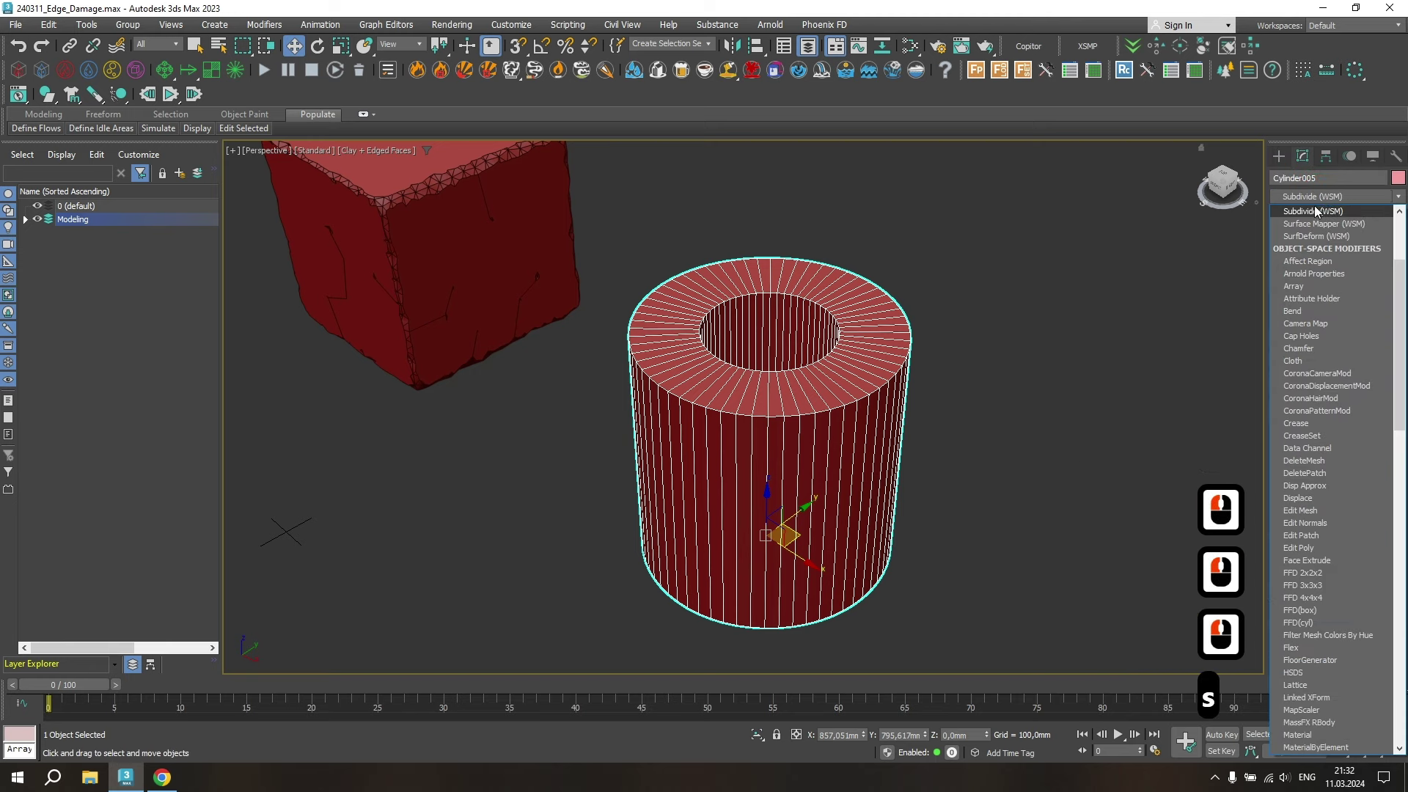
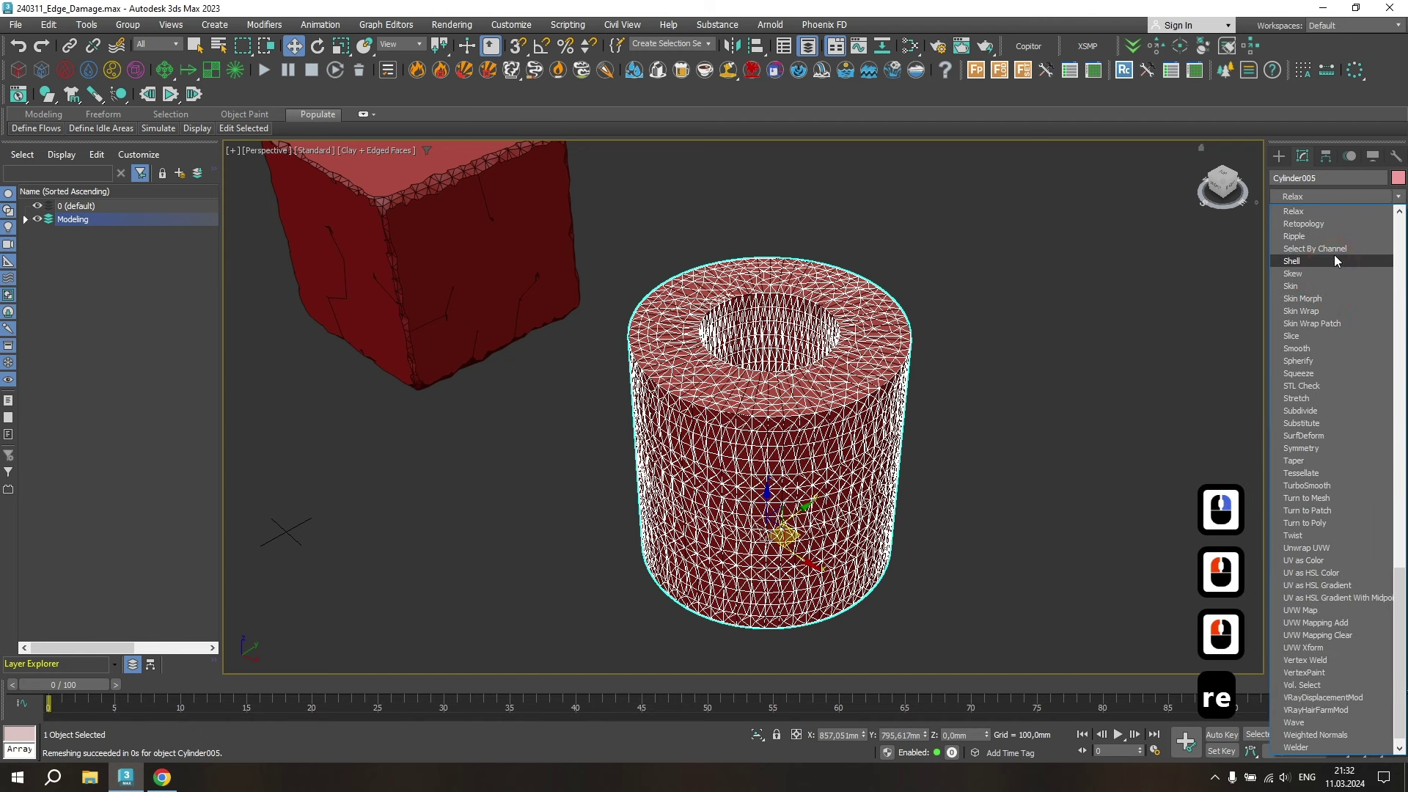
- Round off the remeshed tube's rims and add a displacement modifier with its box gizmo
click(1341, 213)
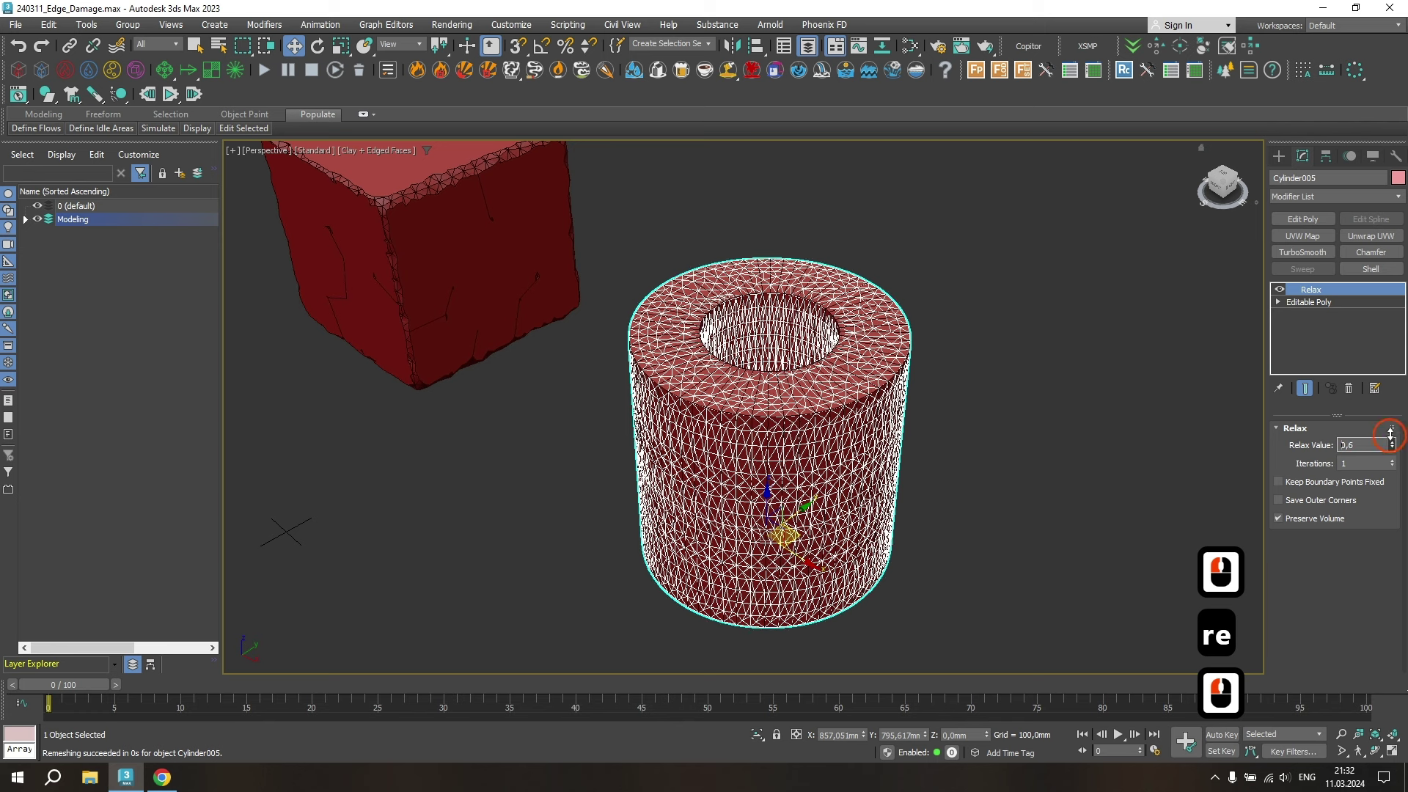
click(11, 324)
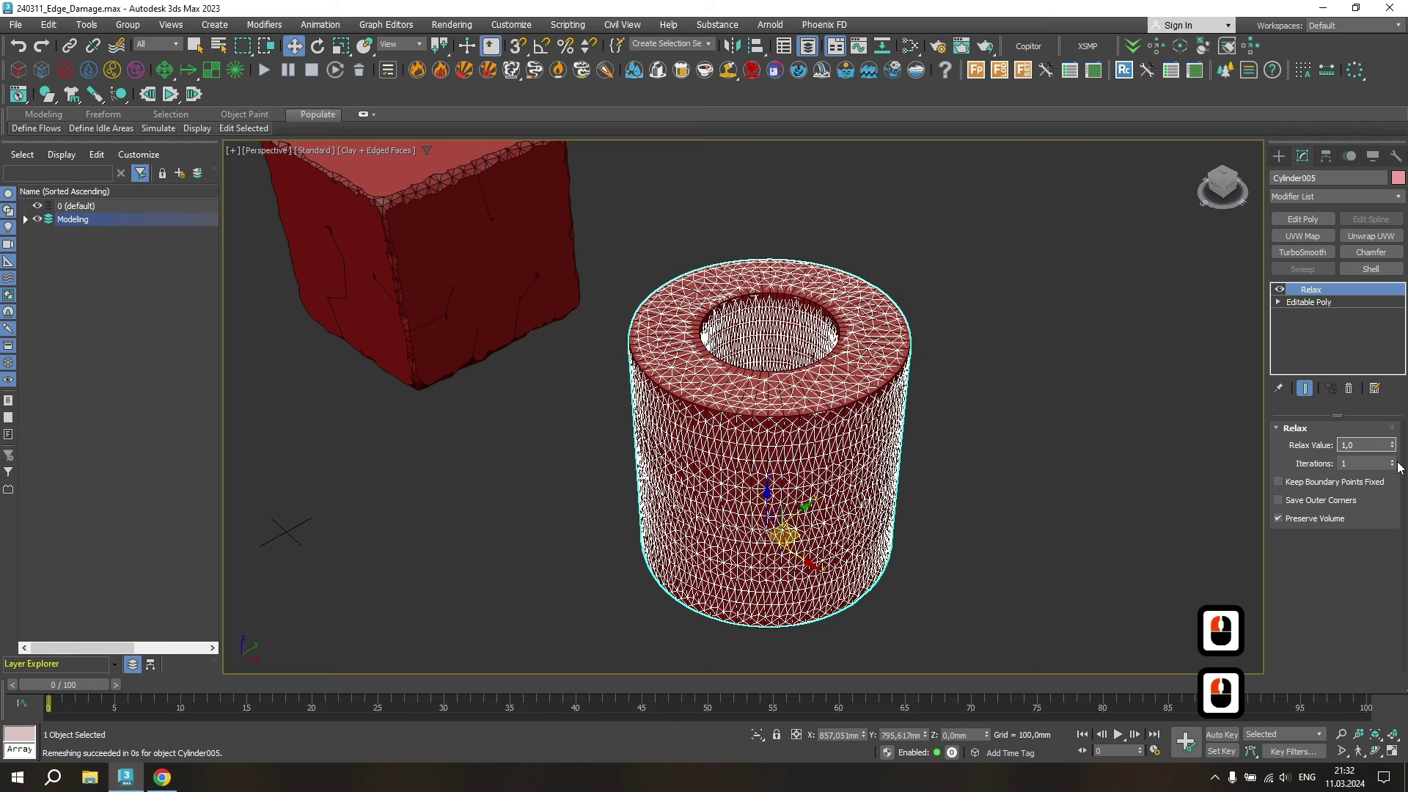
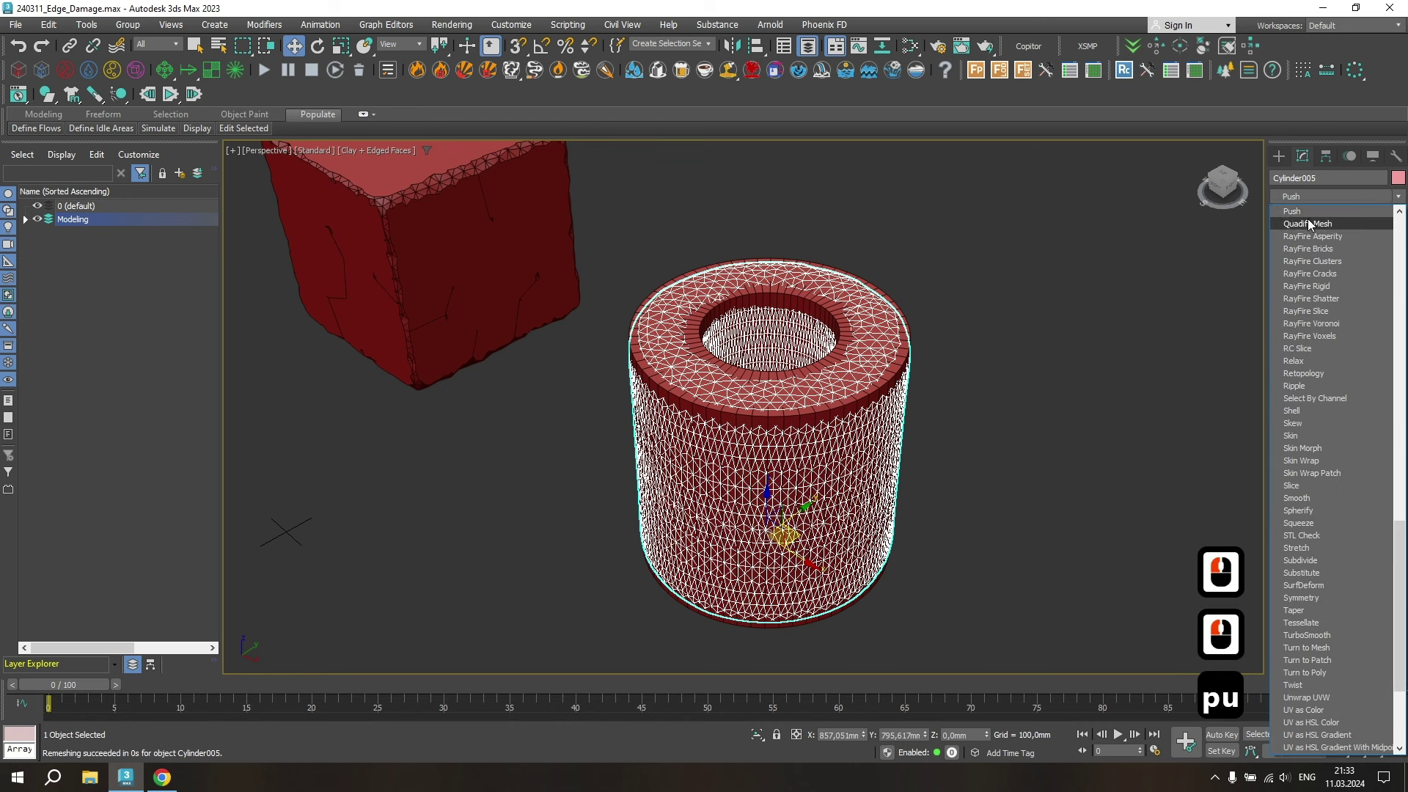
click(1309, 213)
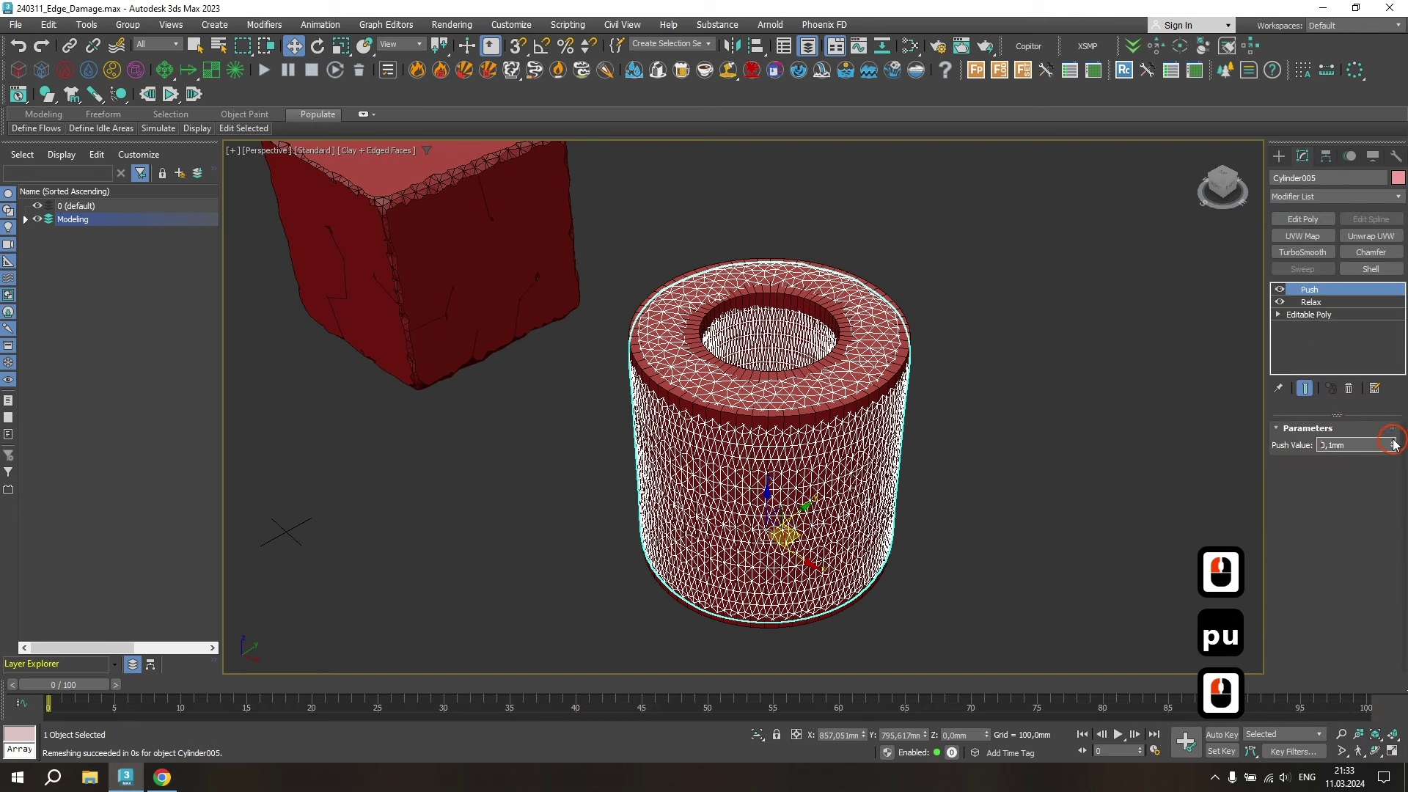
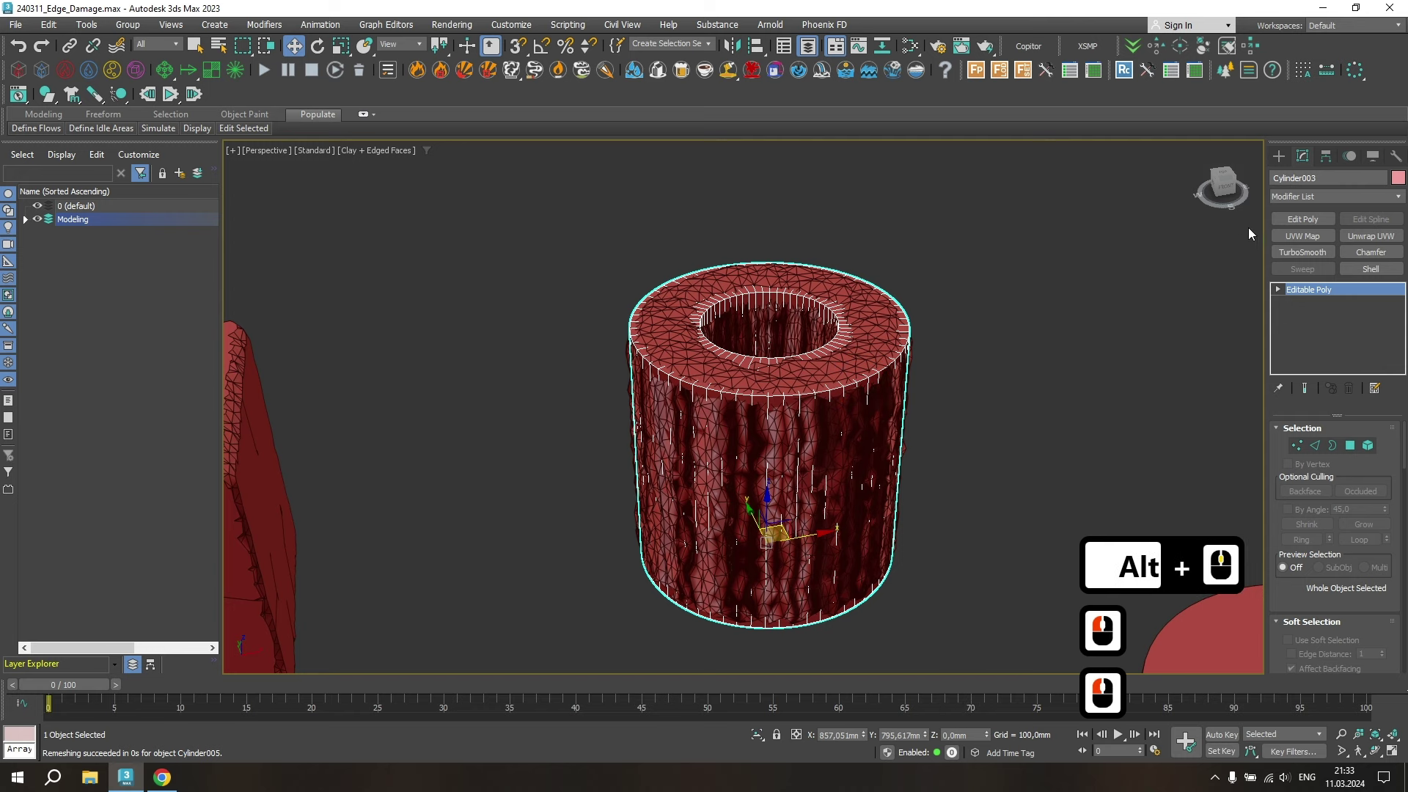
- Set the displace strength so the tube gets chipped rims and pits, then inspect it without edged faces
click(1284, 164)
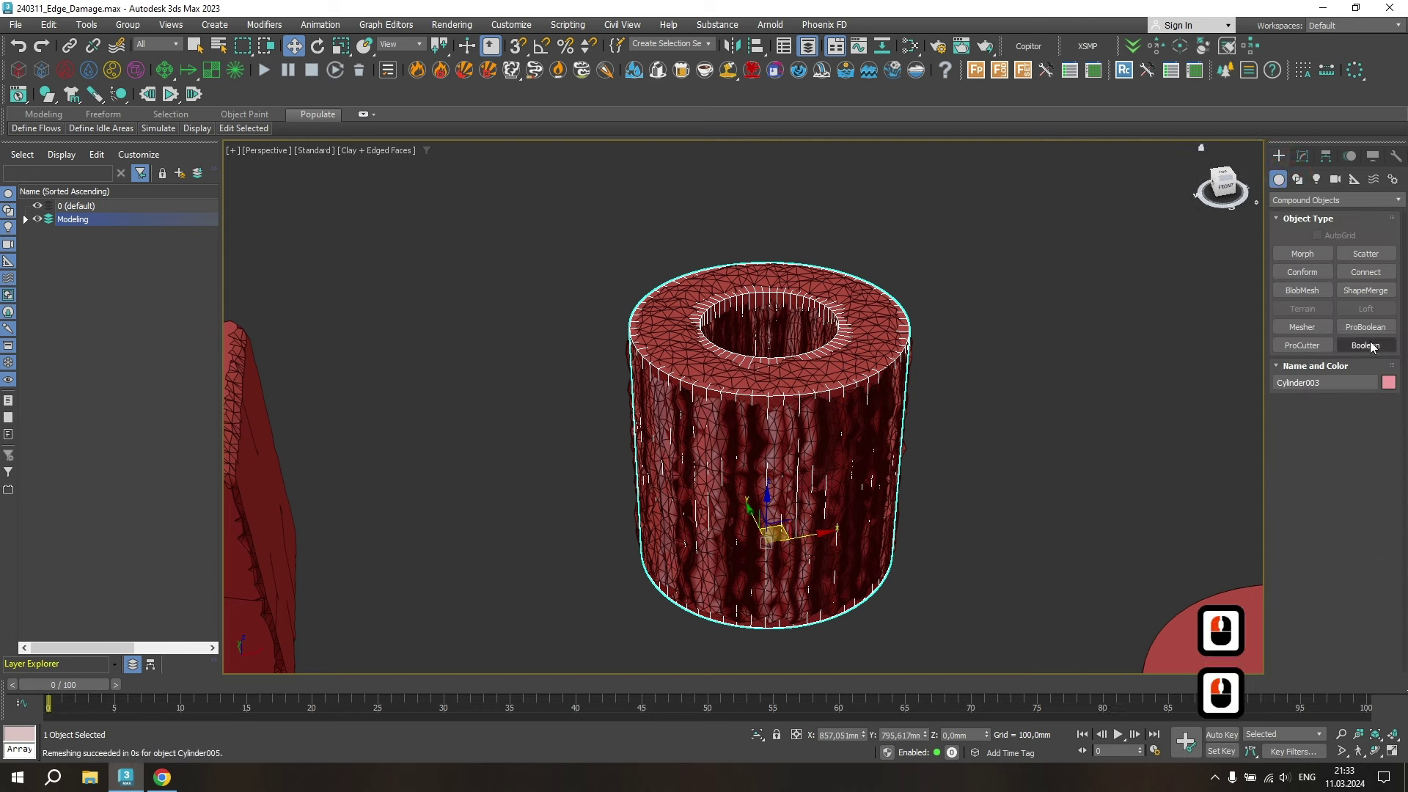
click(1372, 348)
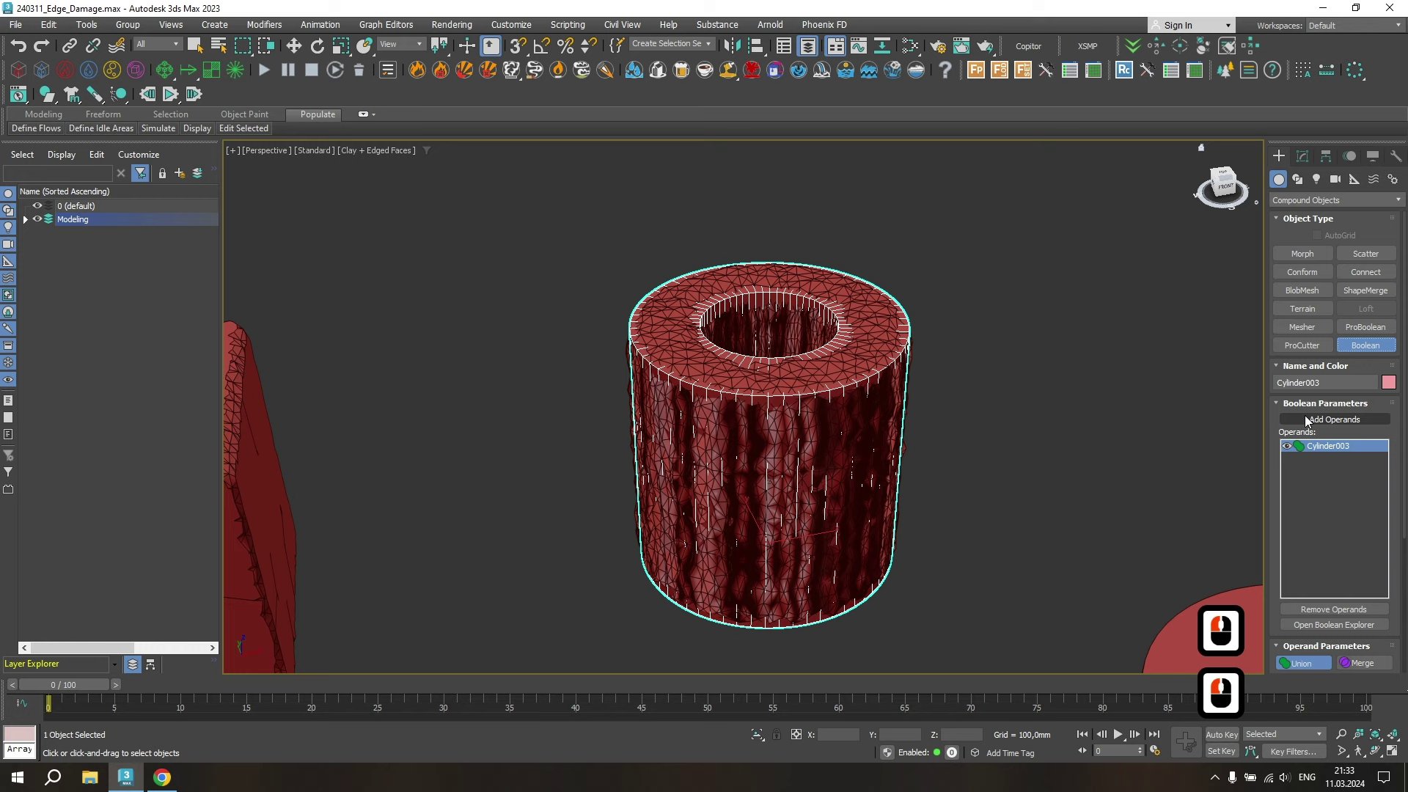
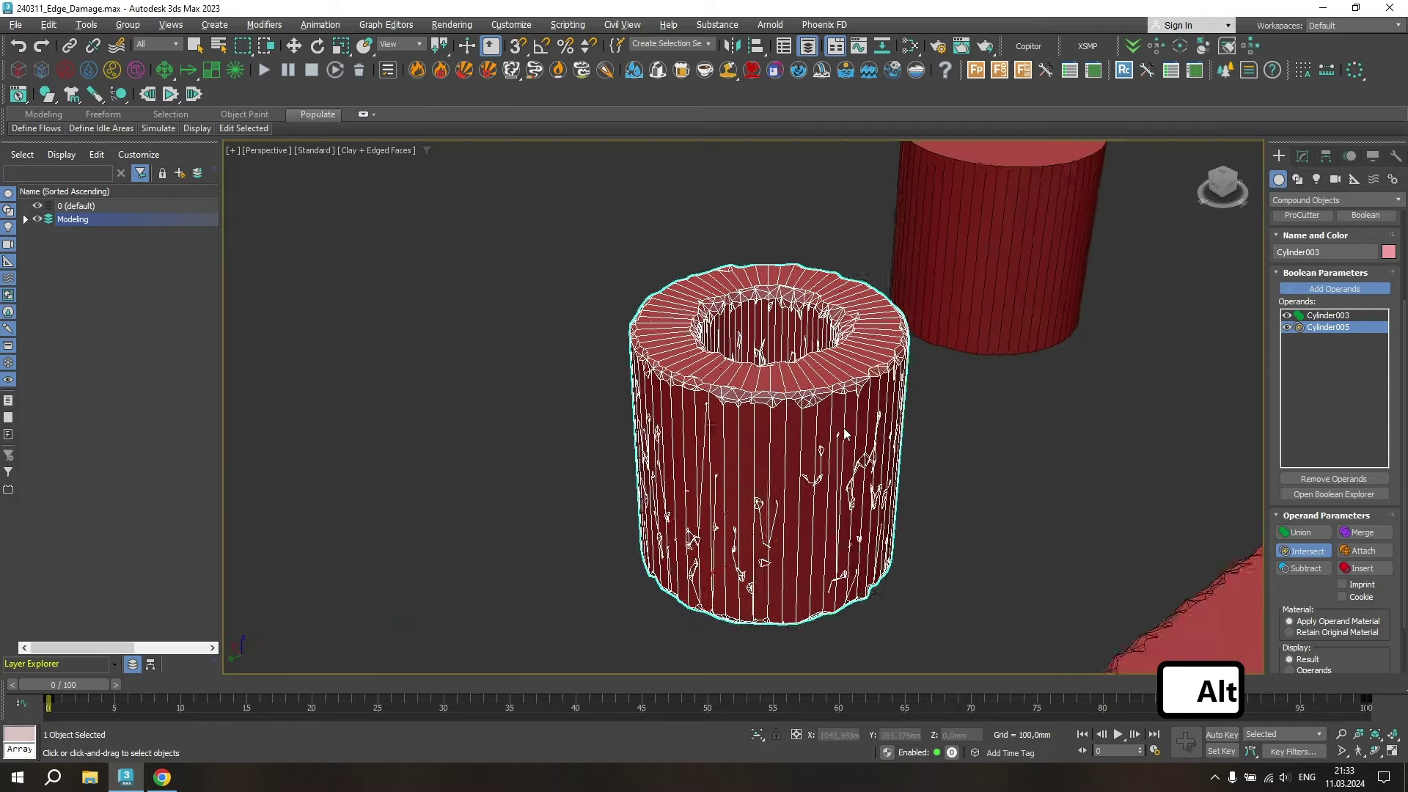
middle_click(854, 432)
key(F4)
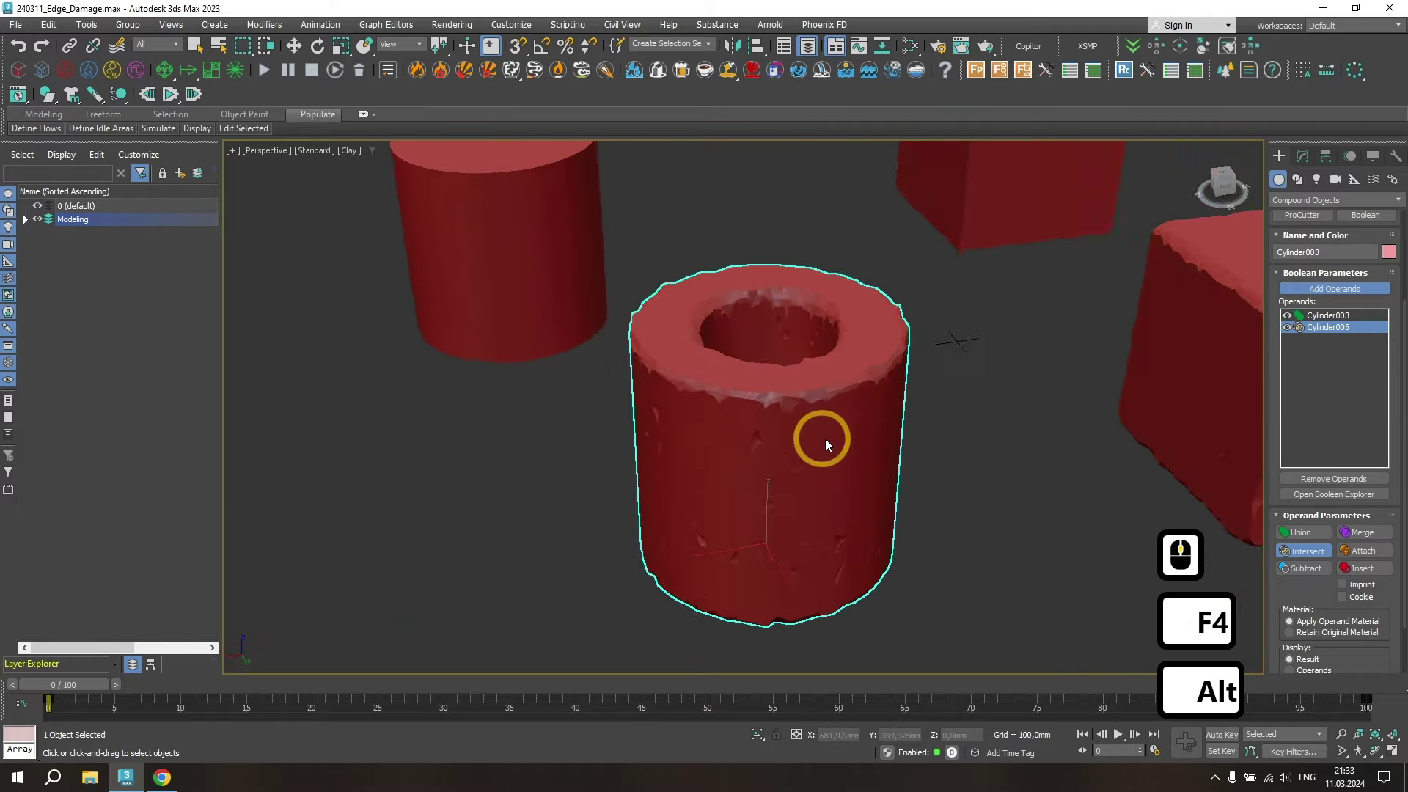
middle_click(845, 442)
middle_click(841, 333)
middle_click(755, 436)
- Select the solid cylinder, frame it in view and show edged faces again
click(1331, 296)
click(588, 361)
key(z)
middle_click(715, 351)
key(F4)
- Clone the solid cylinder in place as an independent copy
right_click(719, 357)
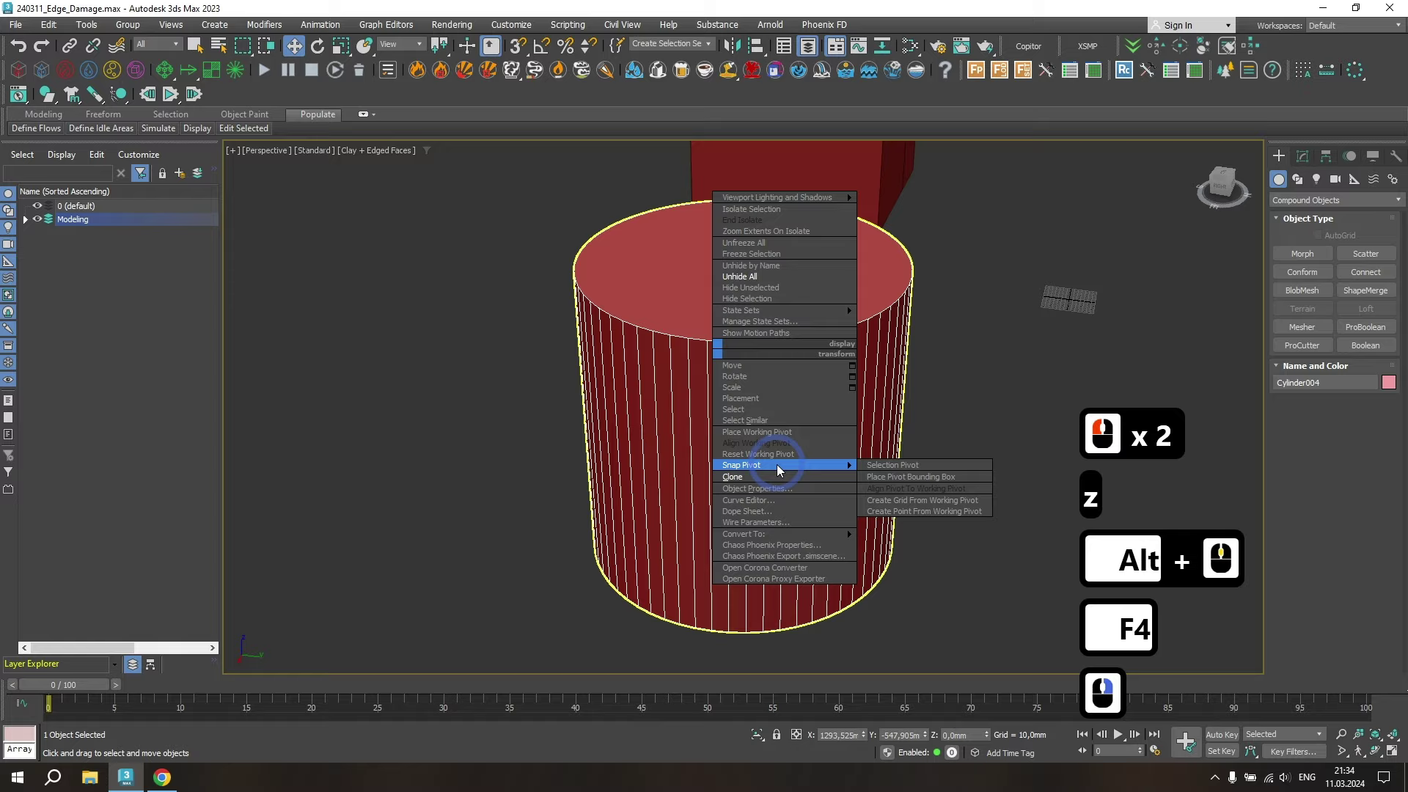
click(775, 478)
click(675, 444)
middle_click(840, 398)
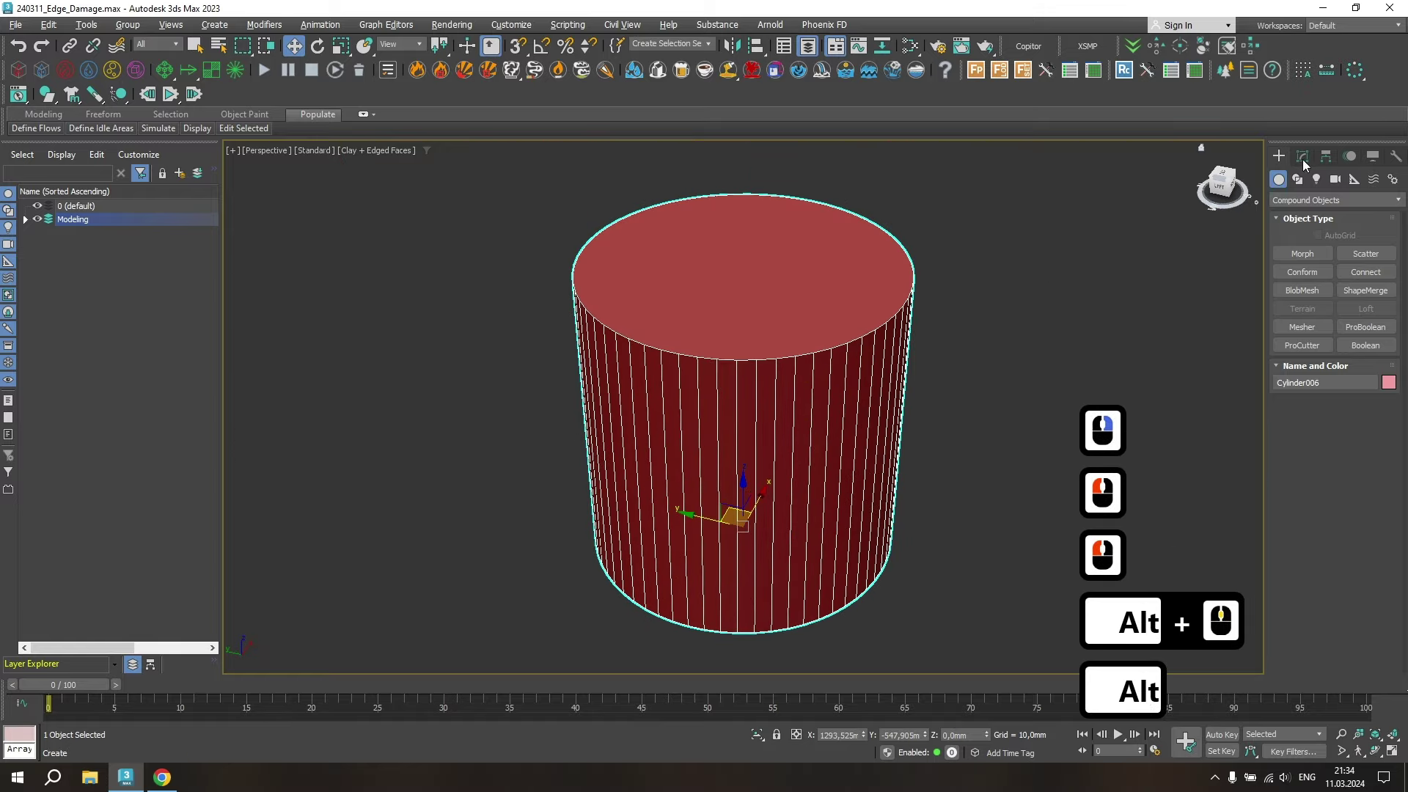
- Remesh the copied cylinder with Retopology at a smaller face size and add a Chamfer modifier
click(1303, 160)
click(1401, 203)
key(s)
click(1349, 215)
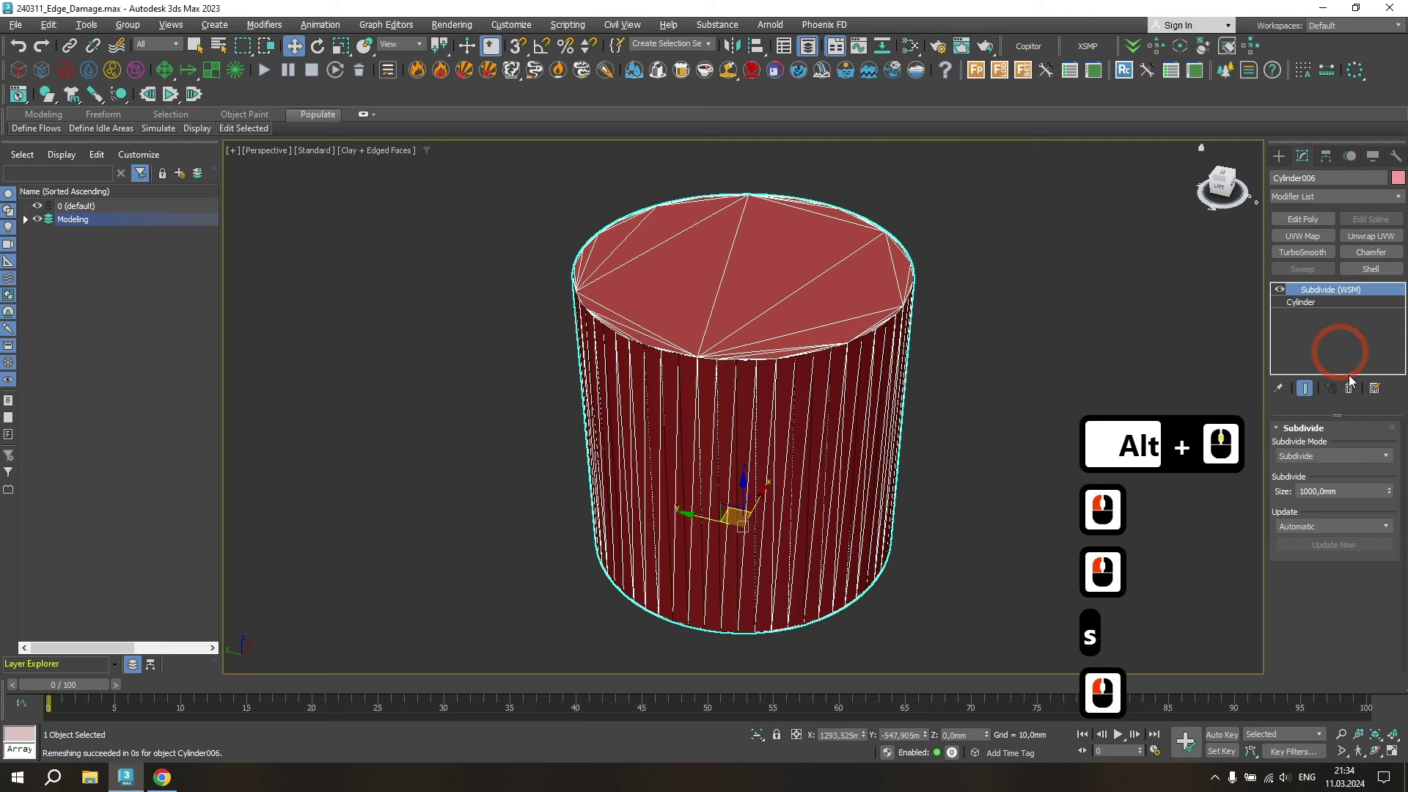
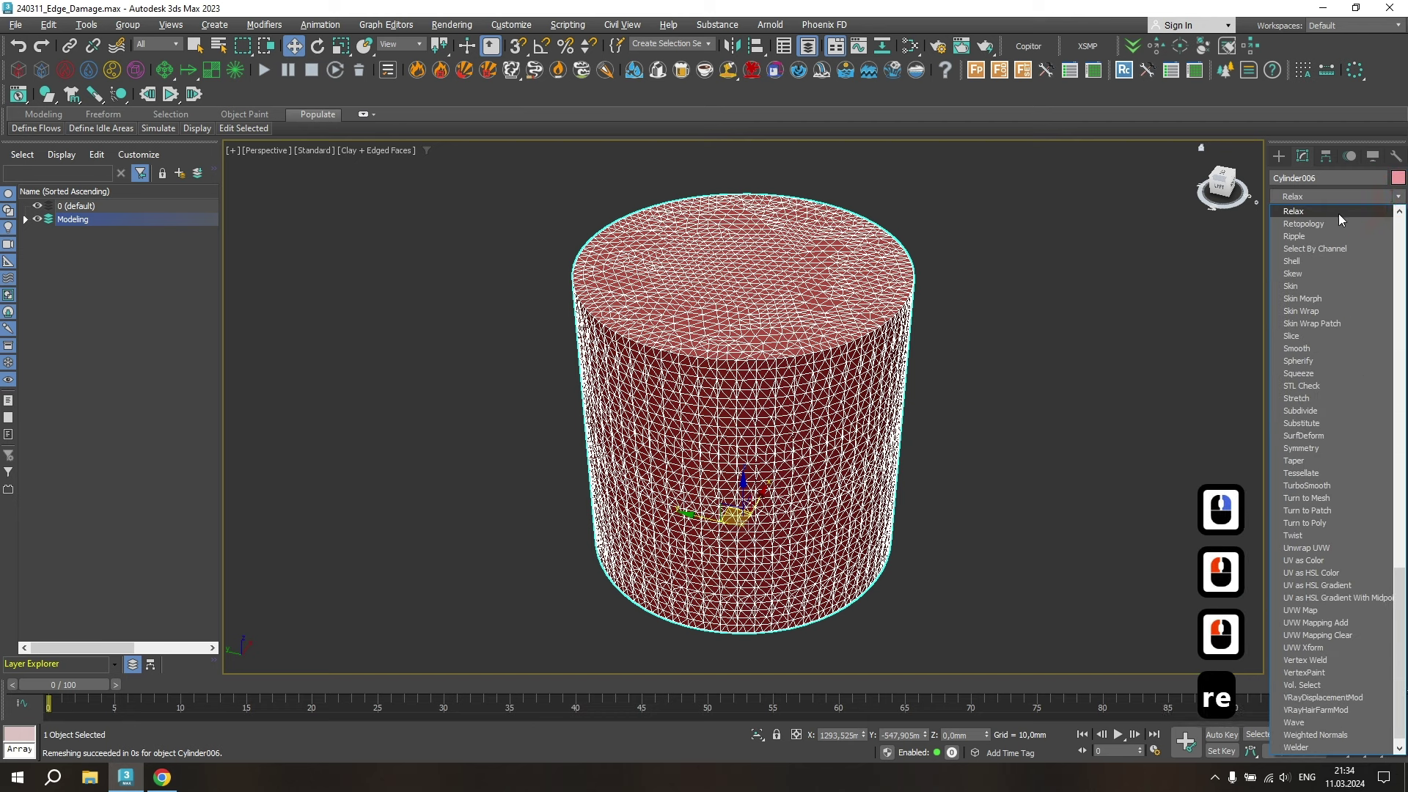
click(1342, 220)
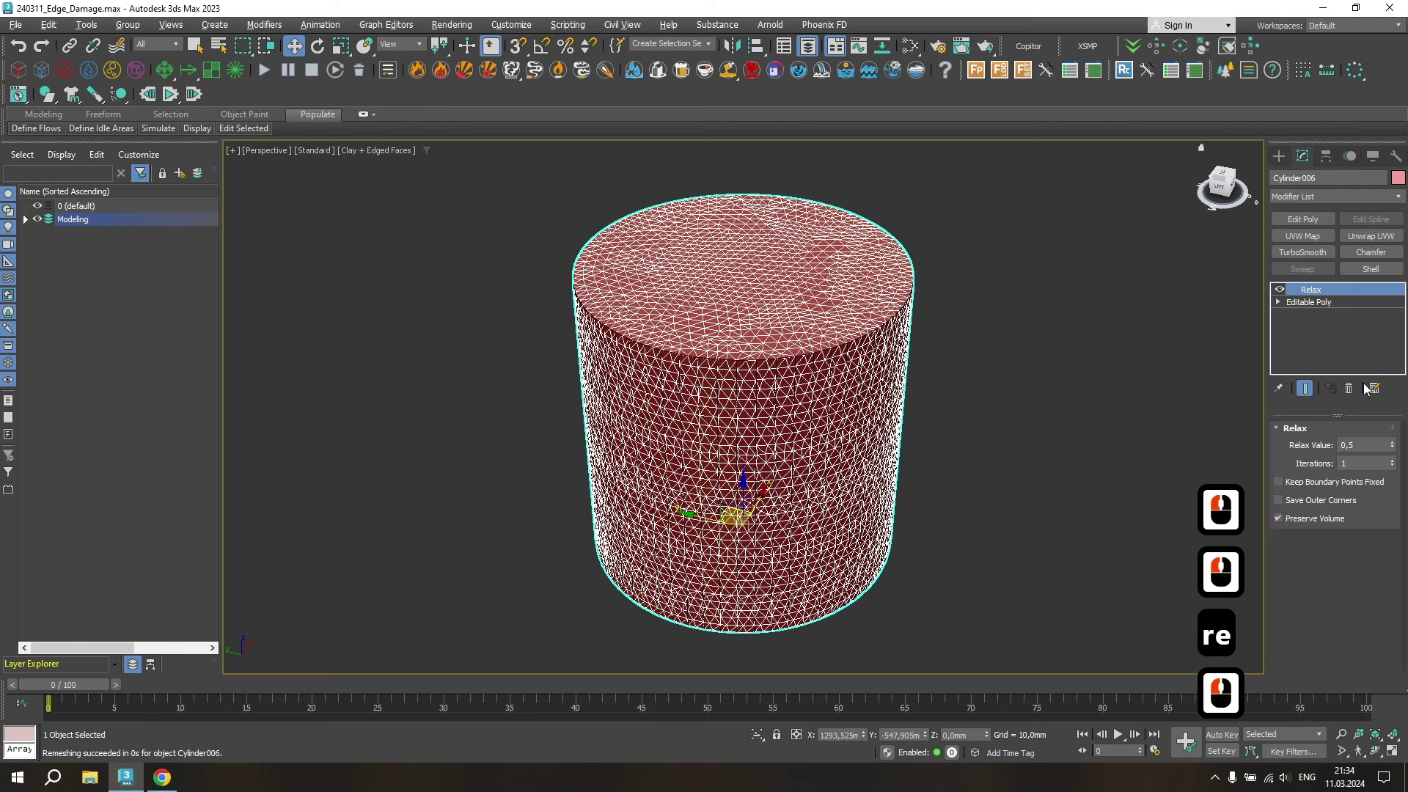
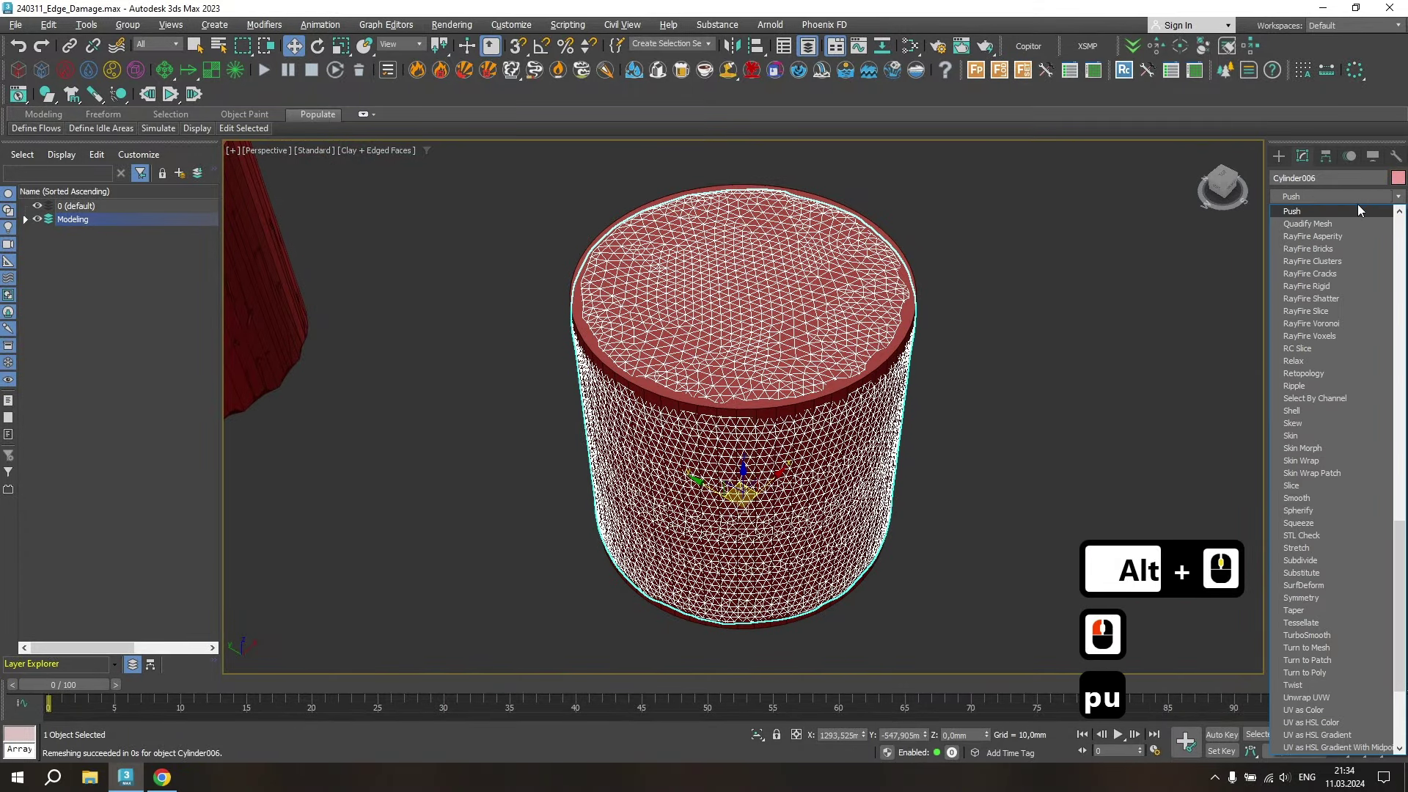
- Add a Noise/Displace modifier to the remeshed cylinder, softening its top rim
click(1347, 215)
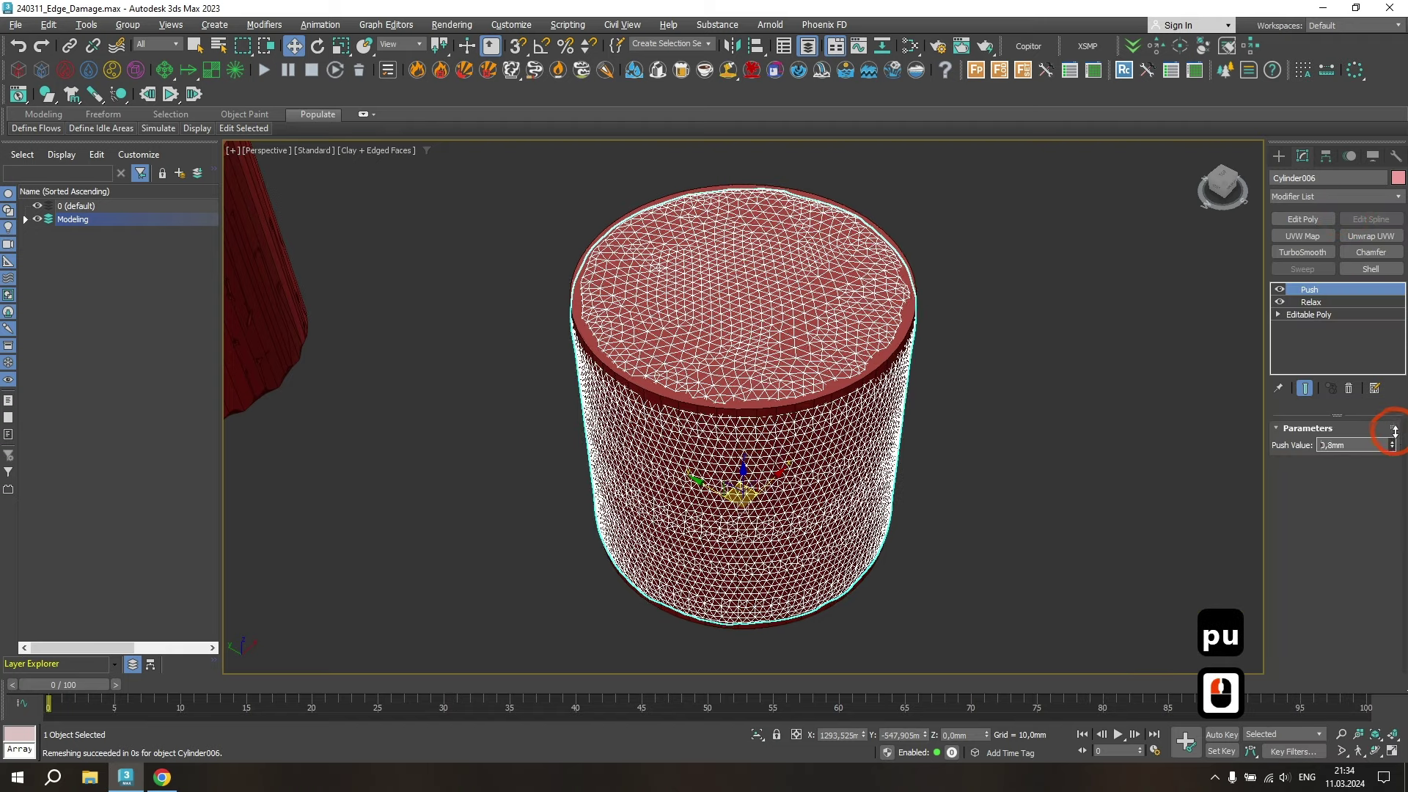
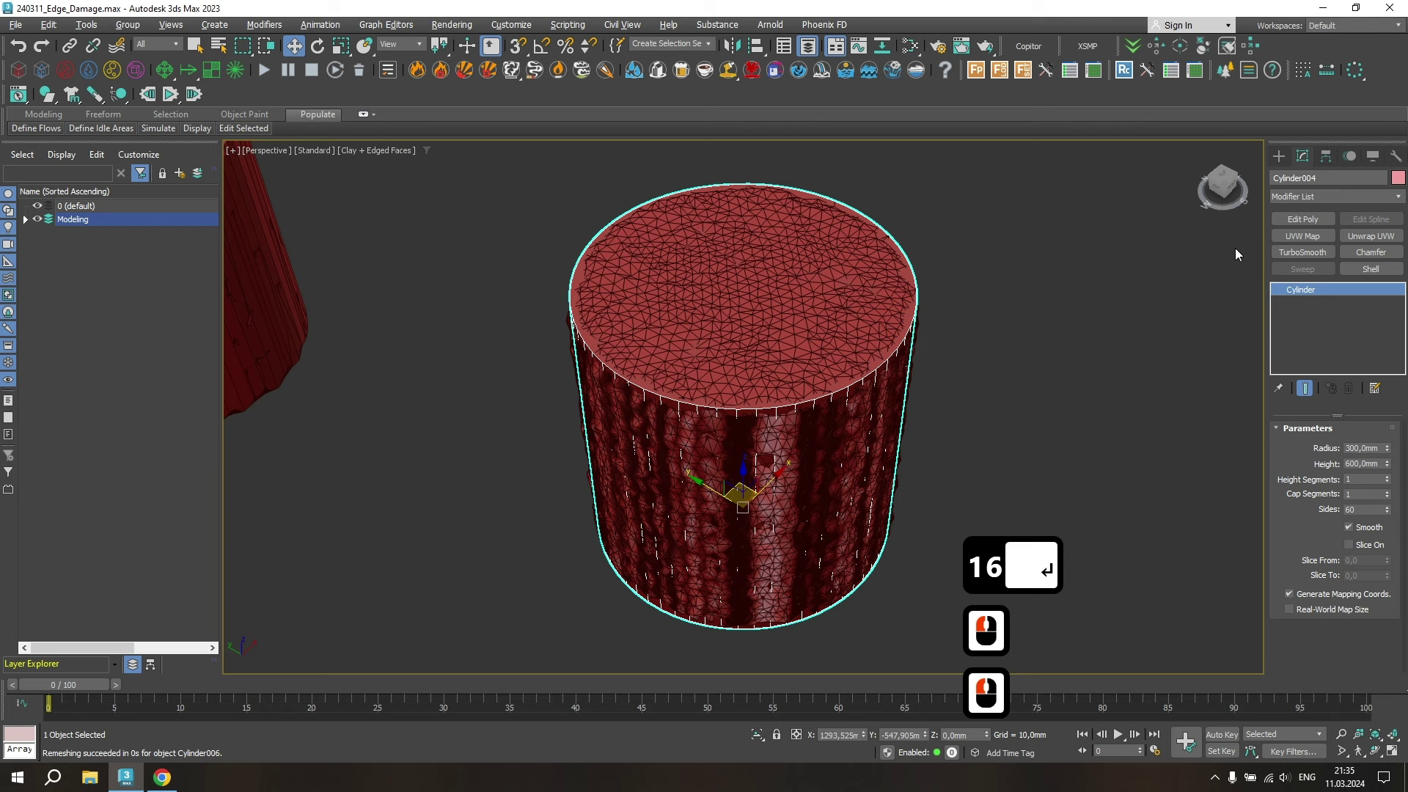
- Set the cylinder's edge-damage strength so its rim chips and its top cracks
click(1285, 158)
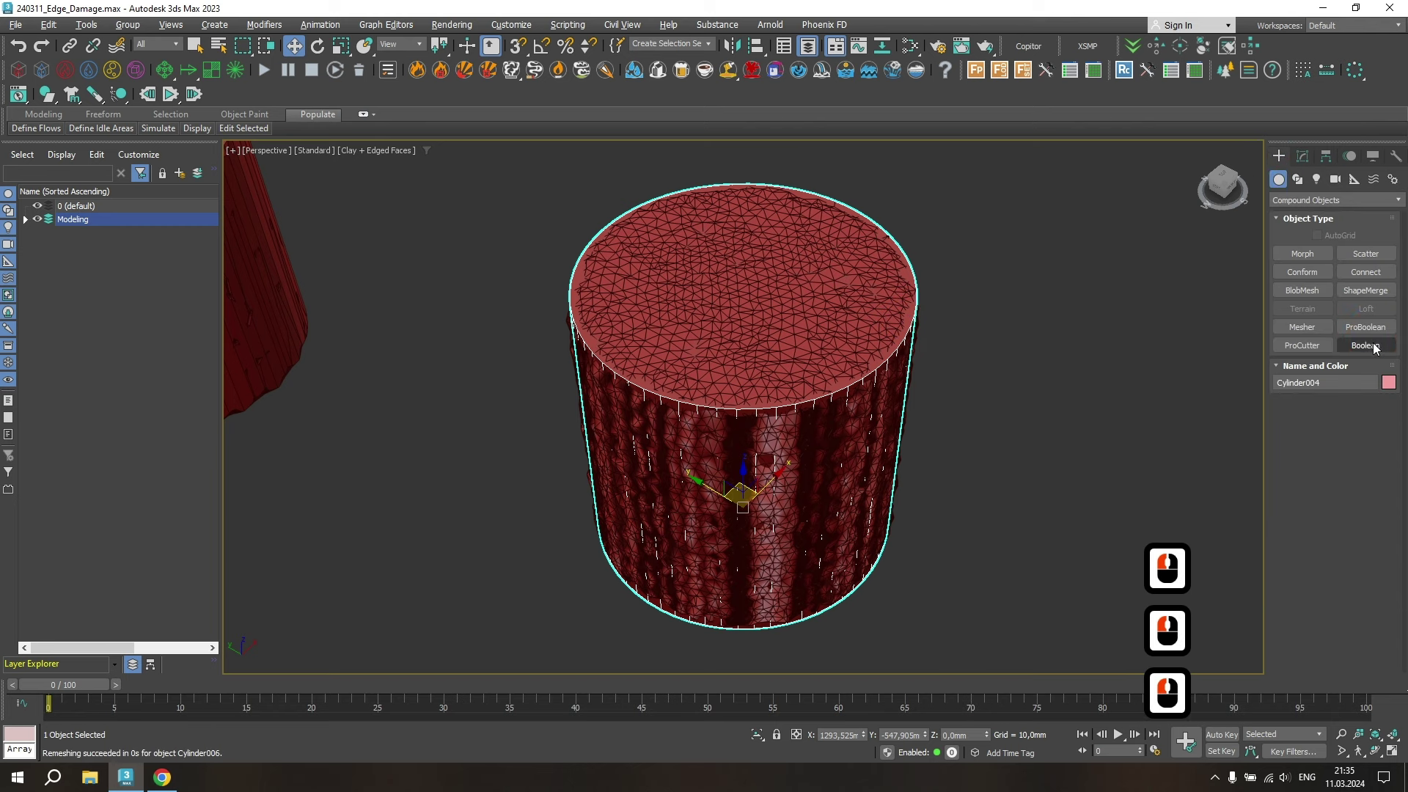
click(1375, 346)
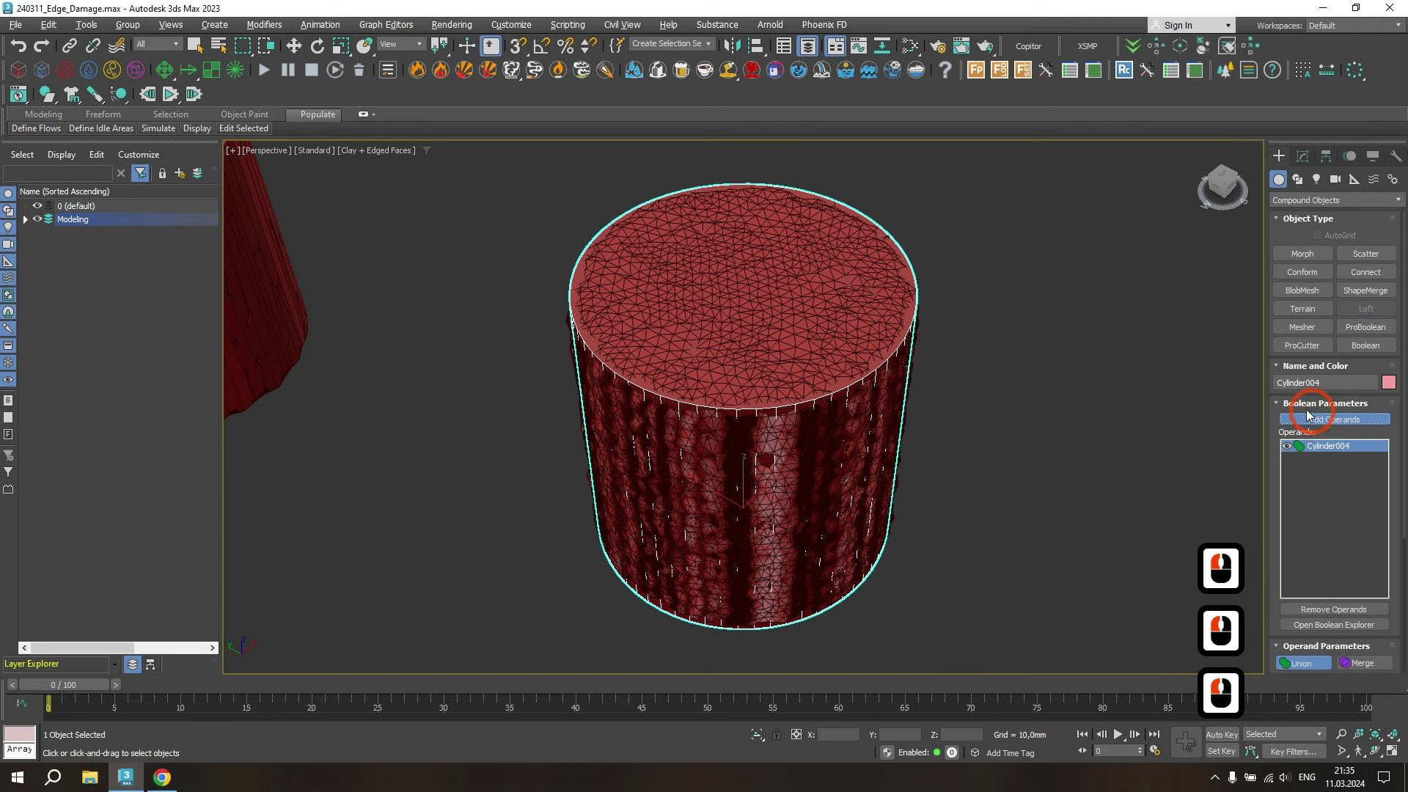
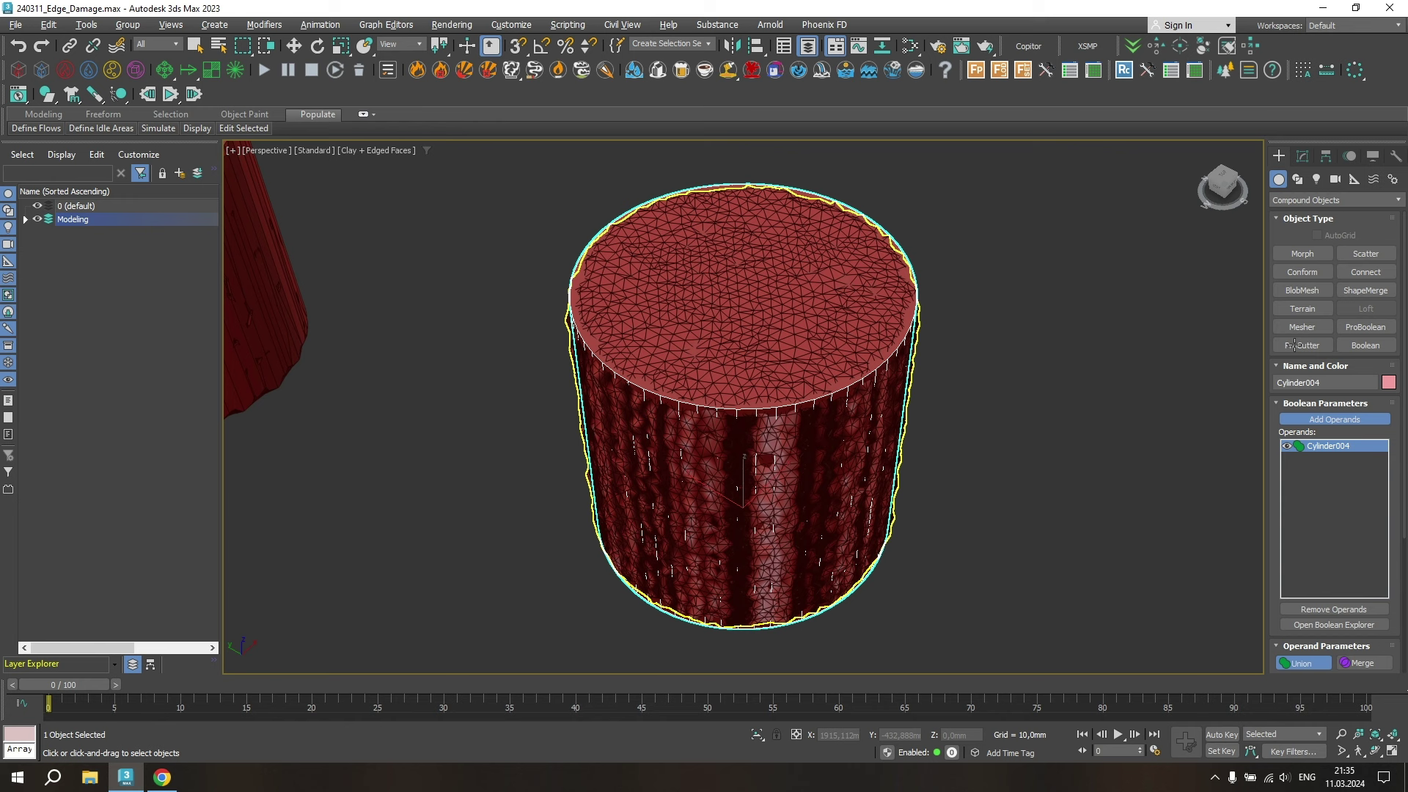
drag(1399, 440, 1326, 555)
click(1317, 562)
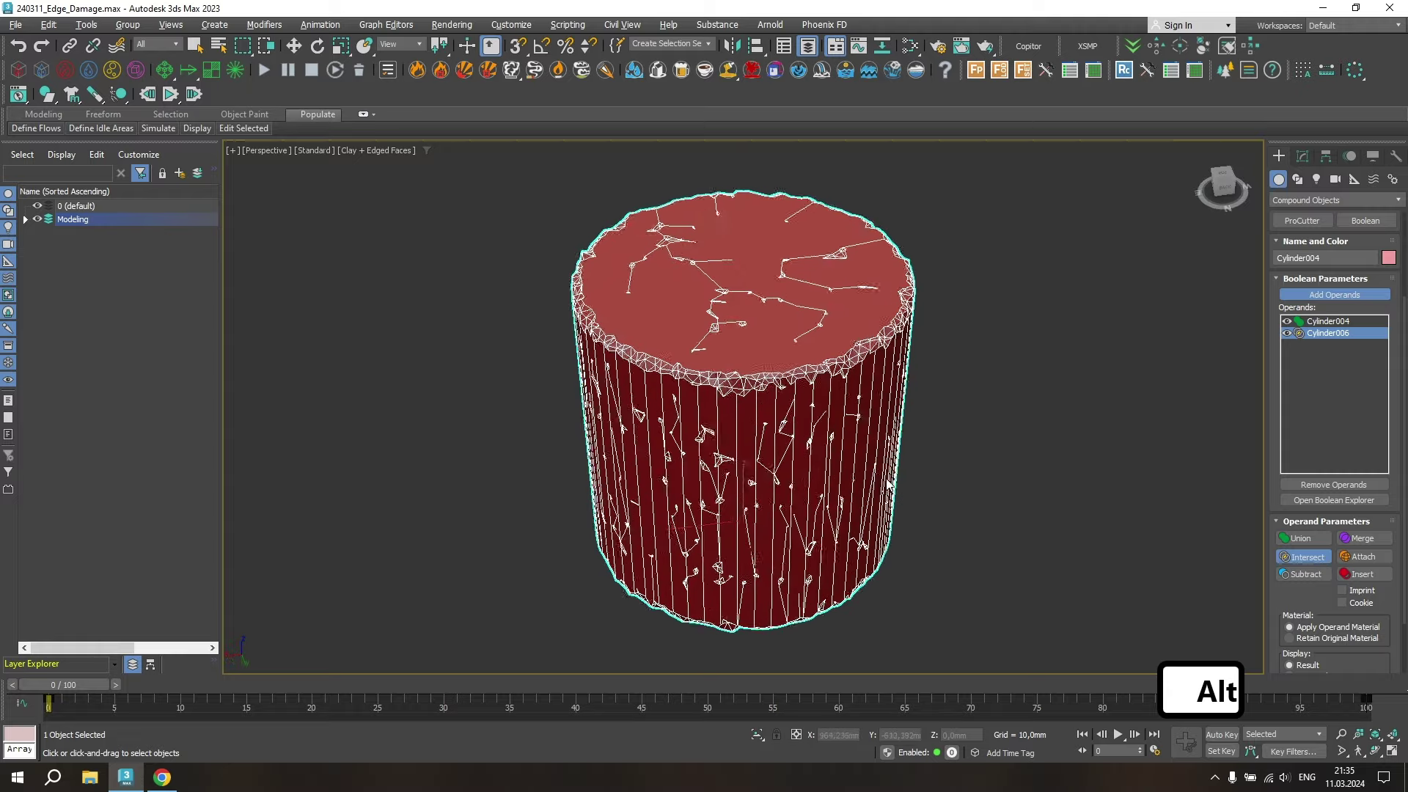
click(981, 461)
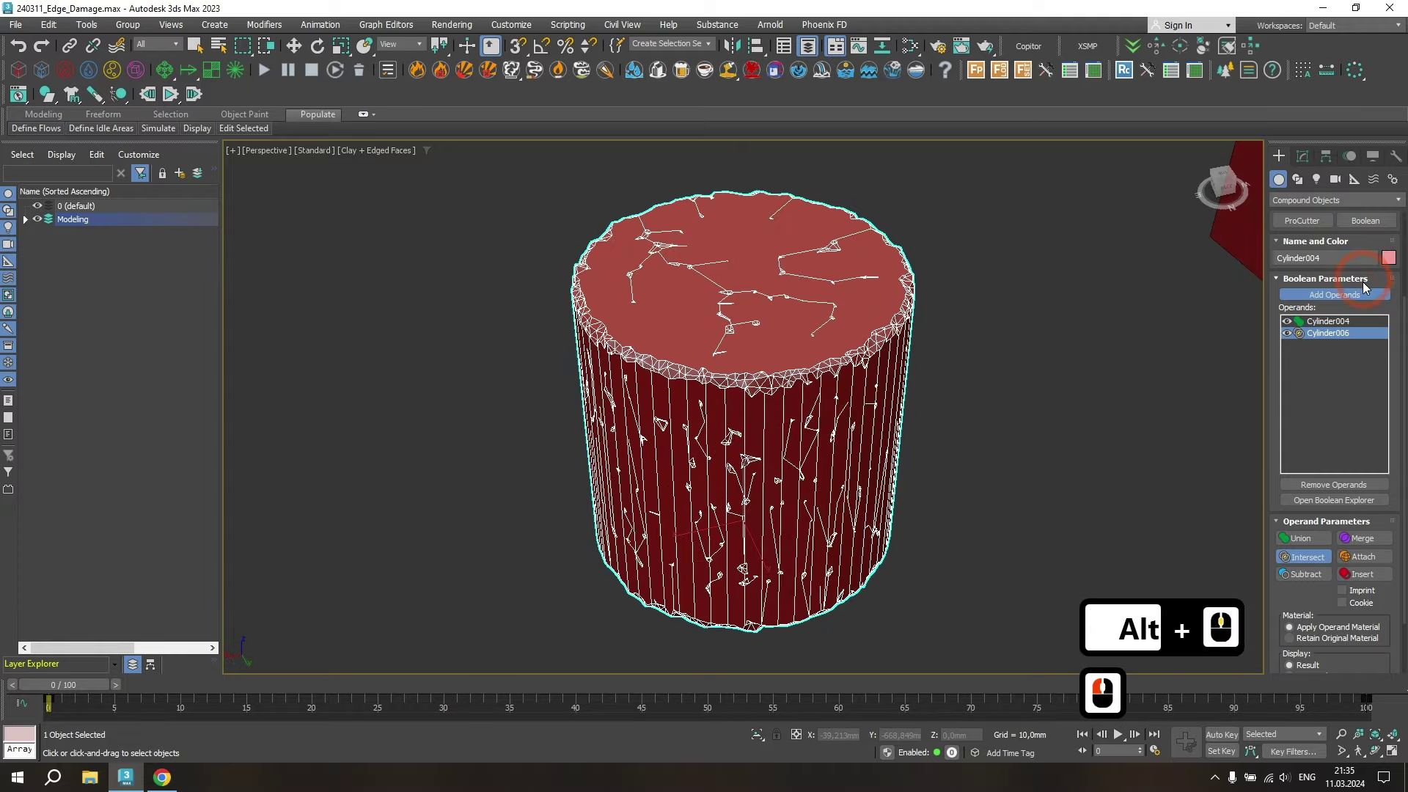
- Select the other box and frame it in the viewport ready for cloning as Box003
click(1353, 293)
middle_click(818, 407)
click(1036, 325)
key(z)
middle_click(896, 381)
- Clone the box as a copy (Box003) and begin remeshing it into dense triangles
right_click(797, 371)
click(839, 492)
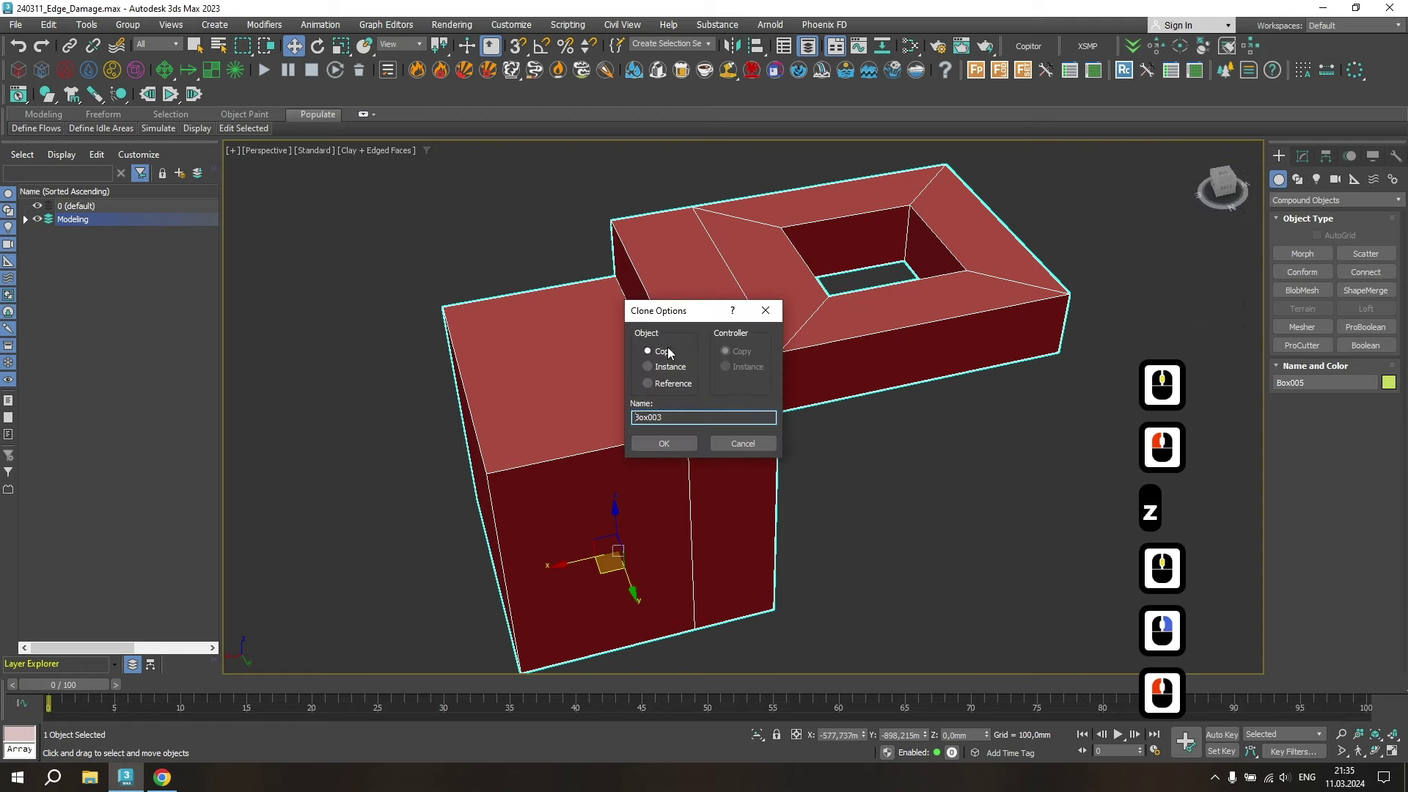
click(674, 439)
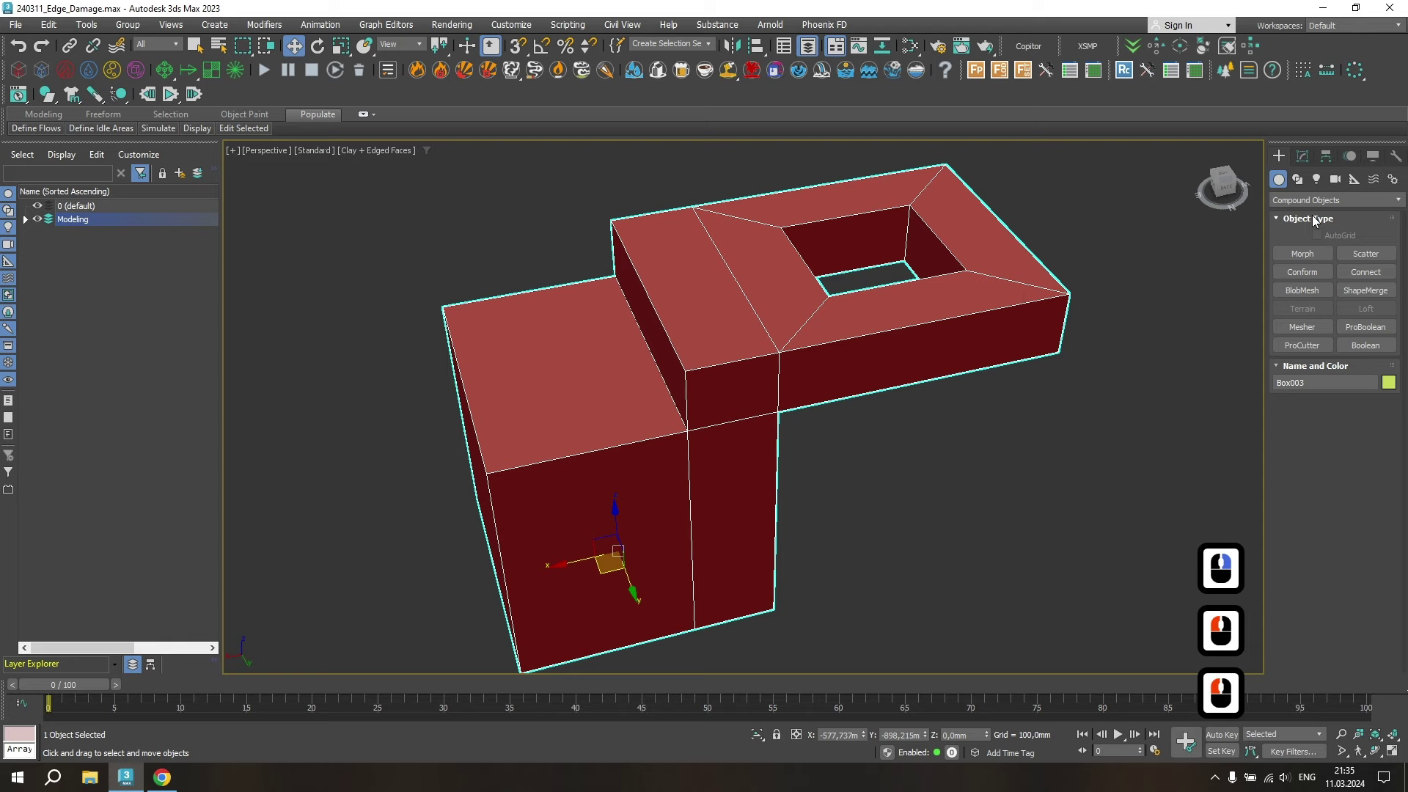
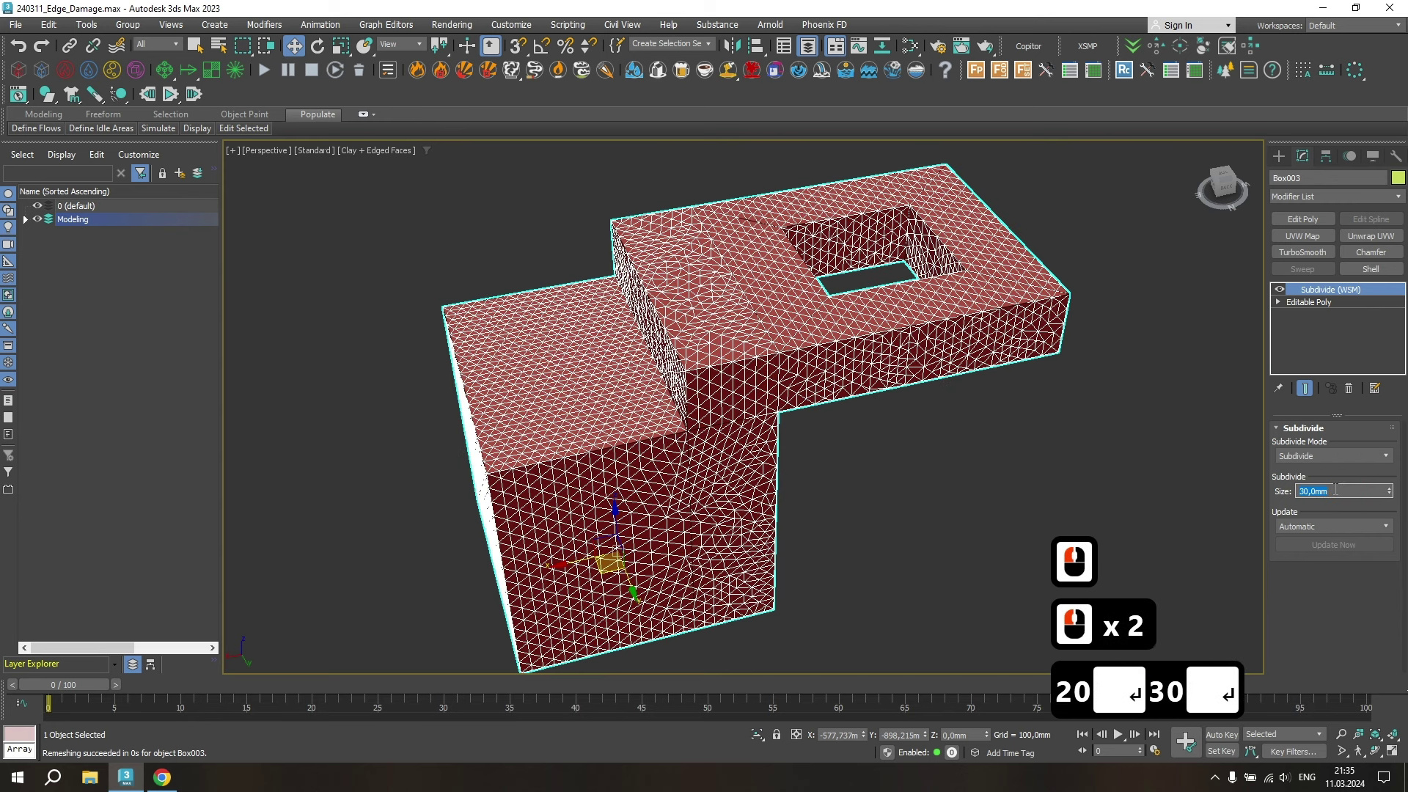
right_click(1334, 290)
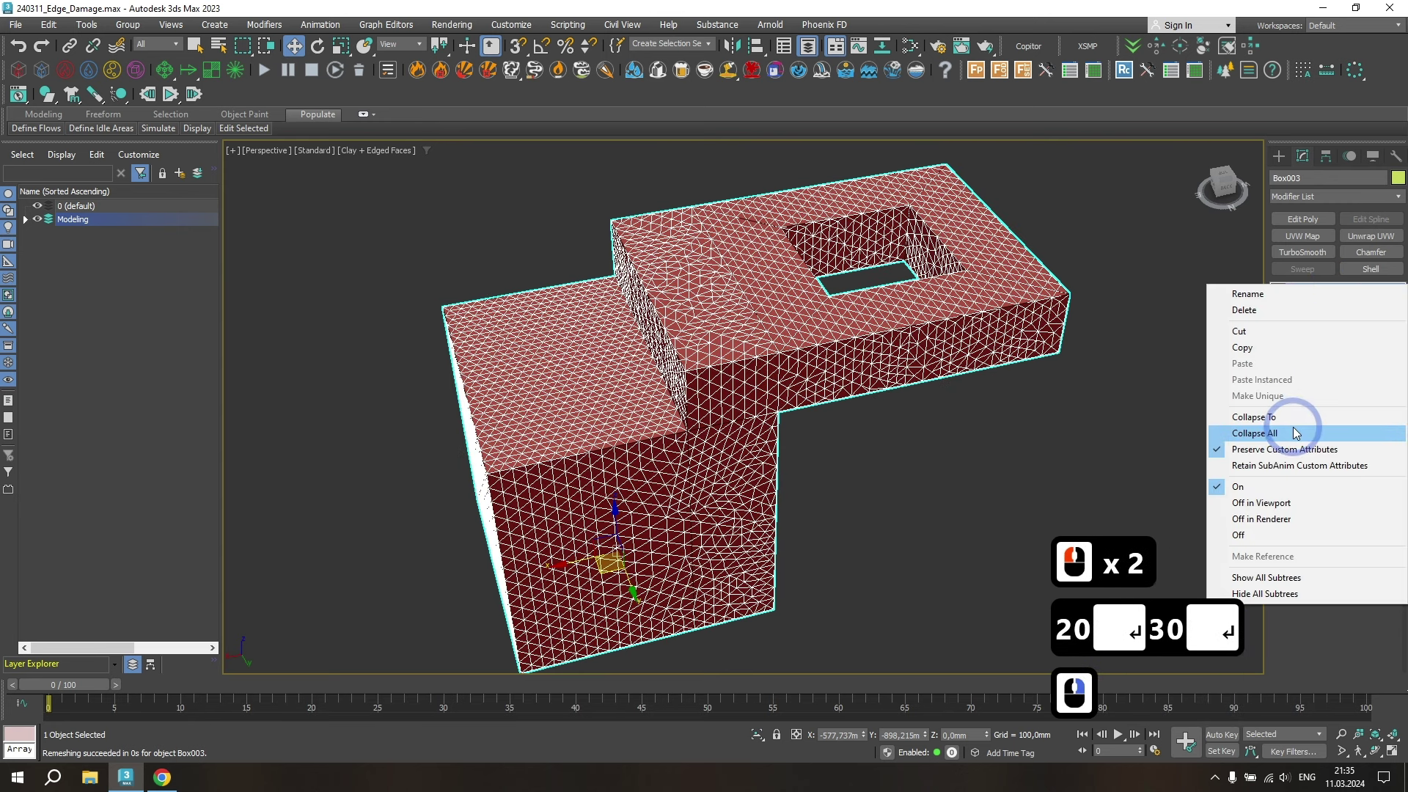
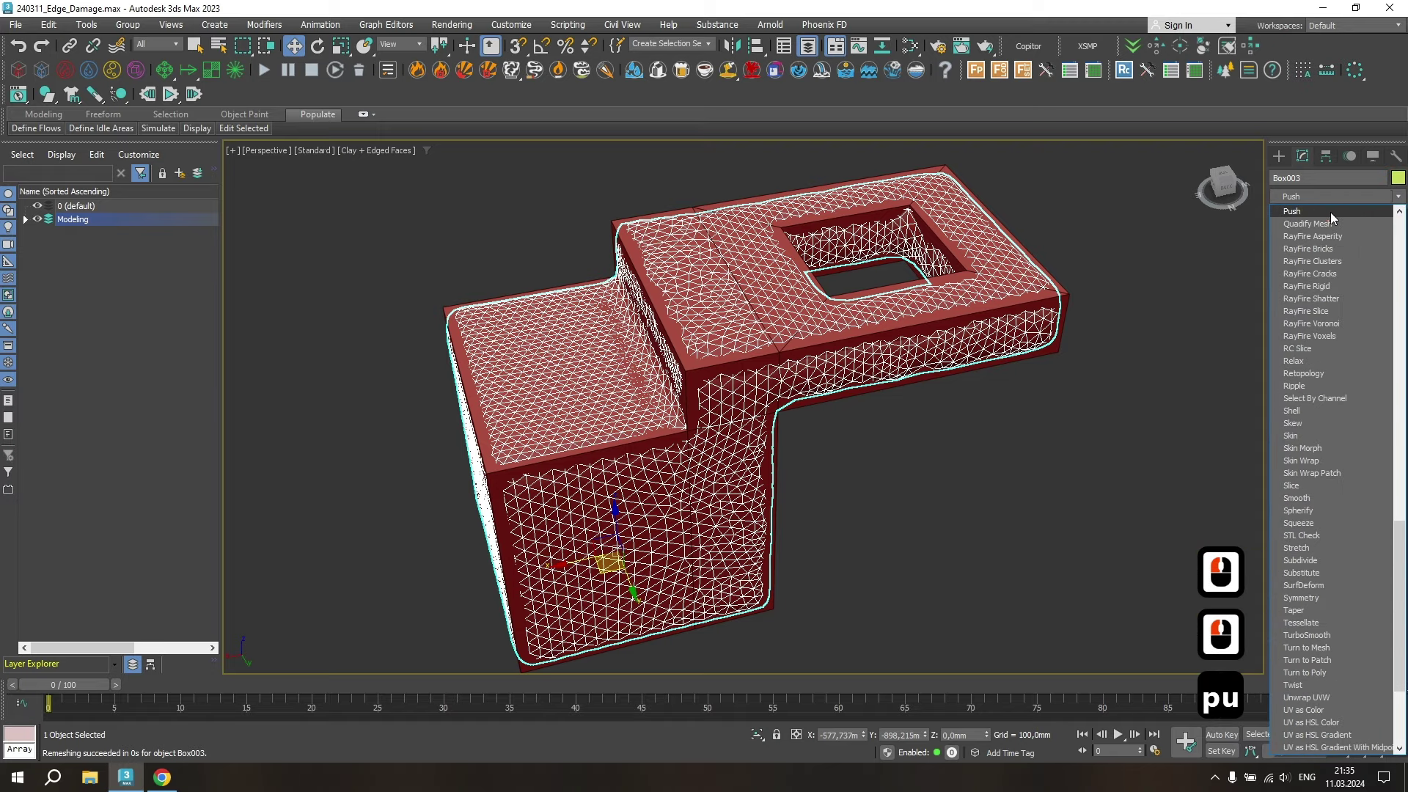
- Add a Noise modifier to the remeshed Box003 to roughen its rounded edges
click(1333, 217)
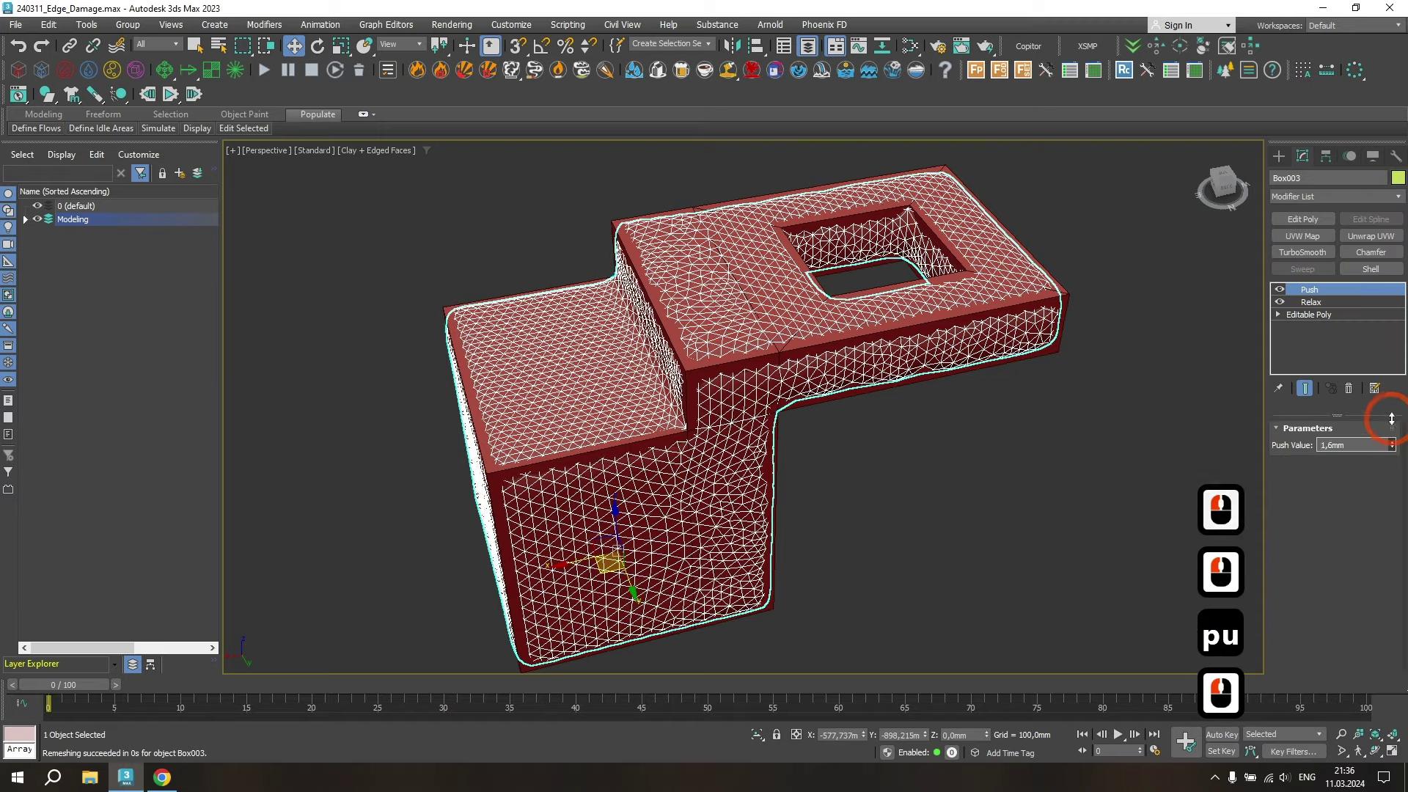
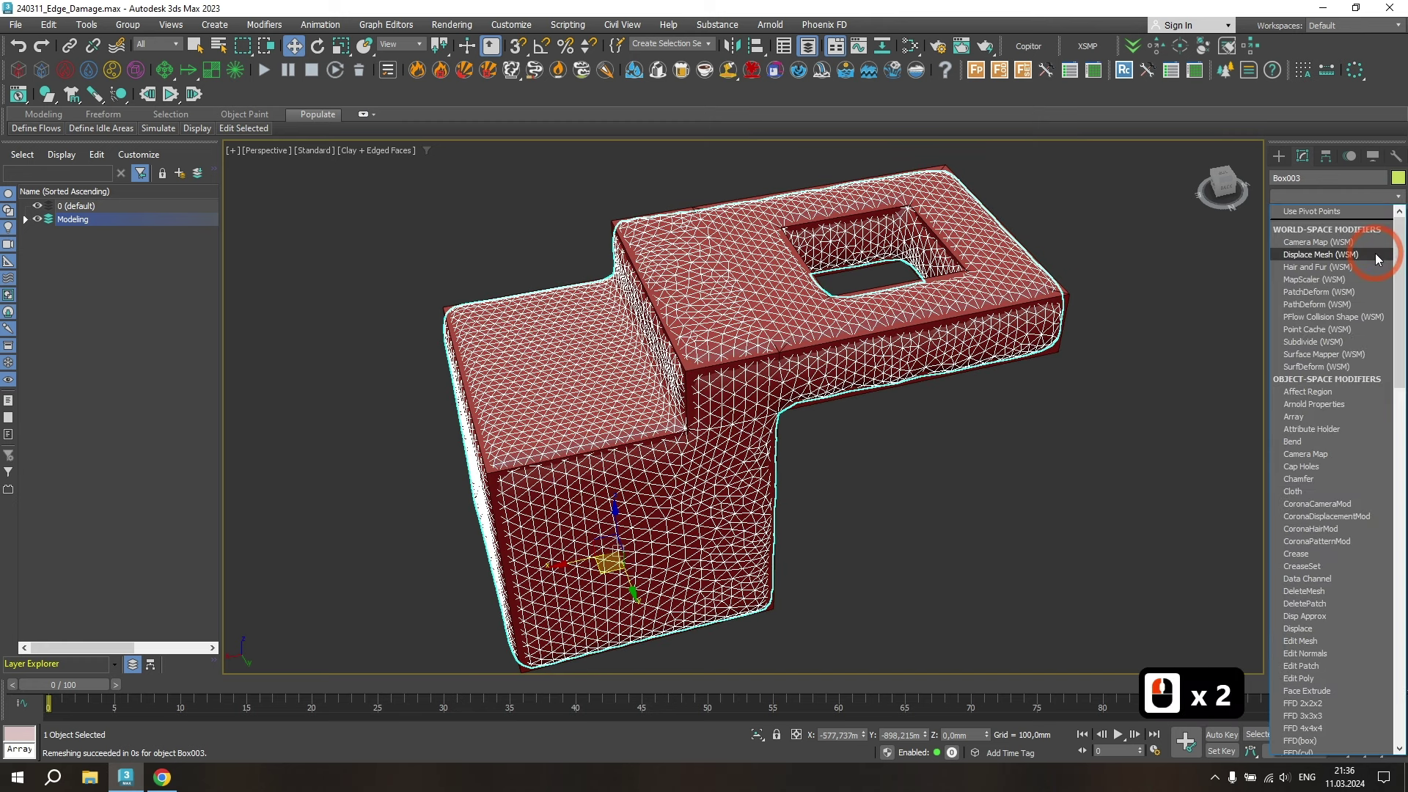
key(n)
click(1316, 219)
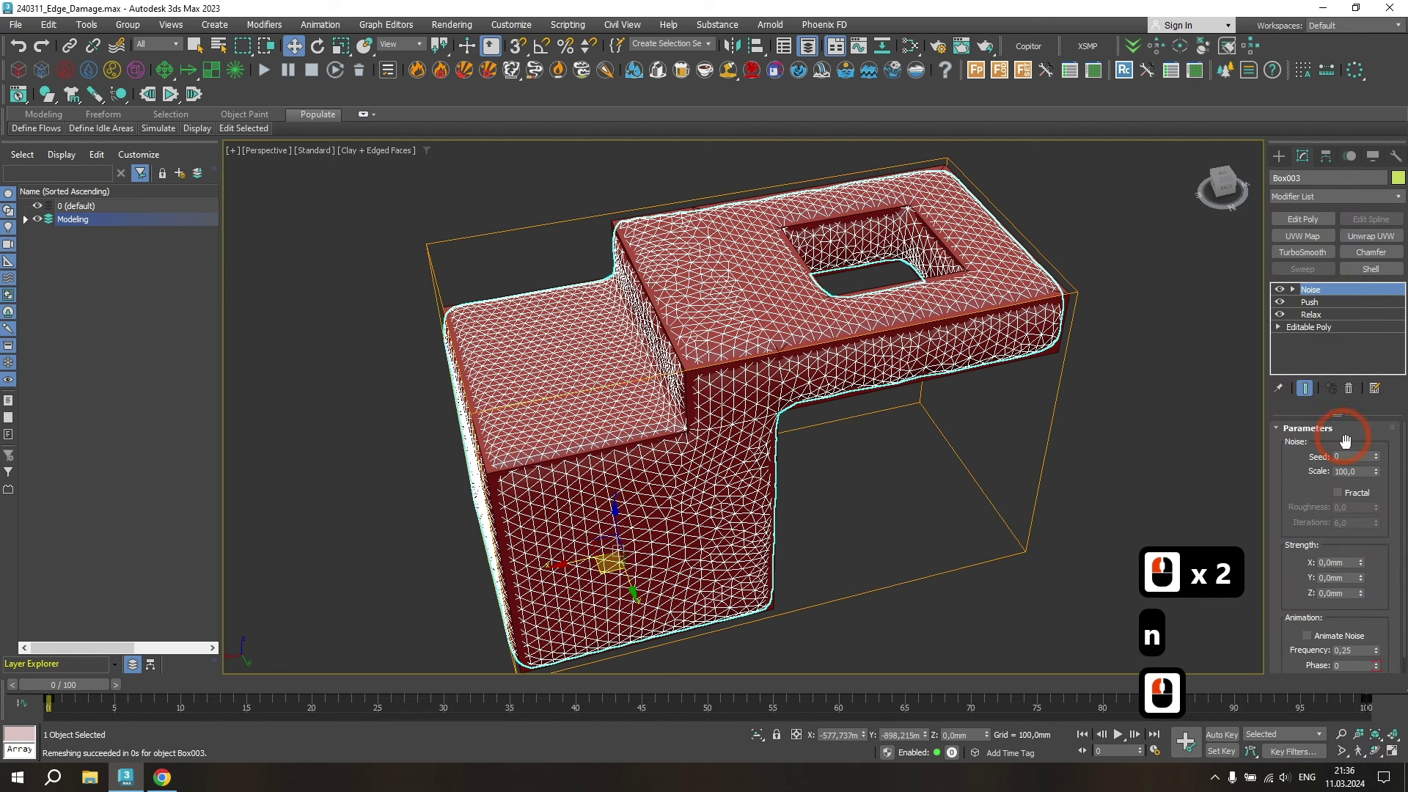
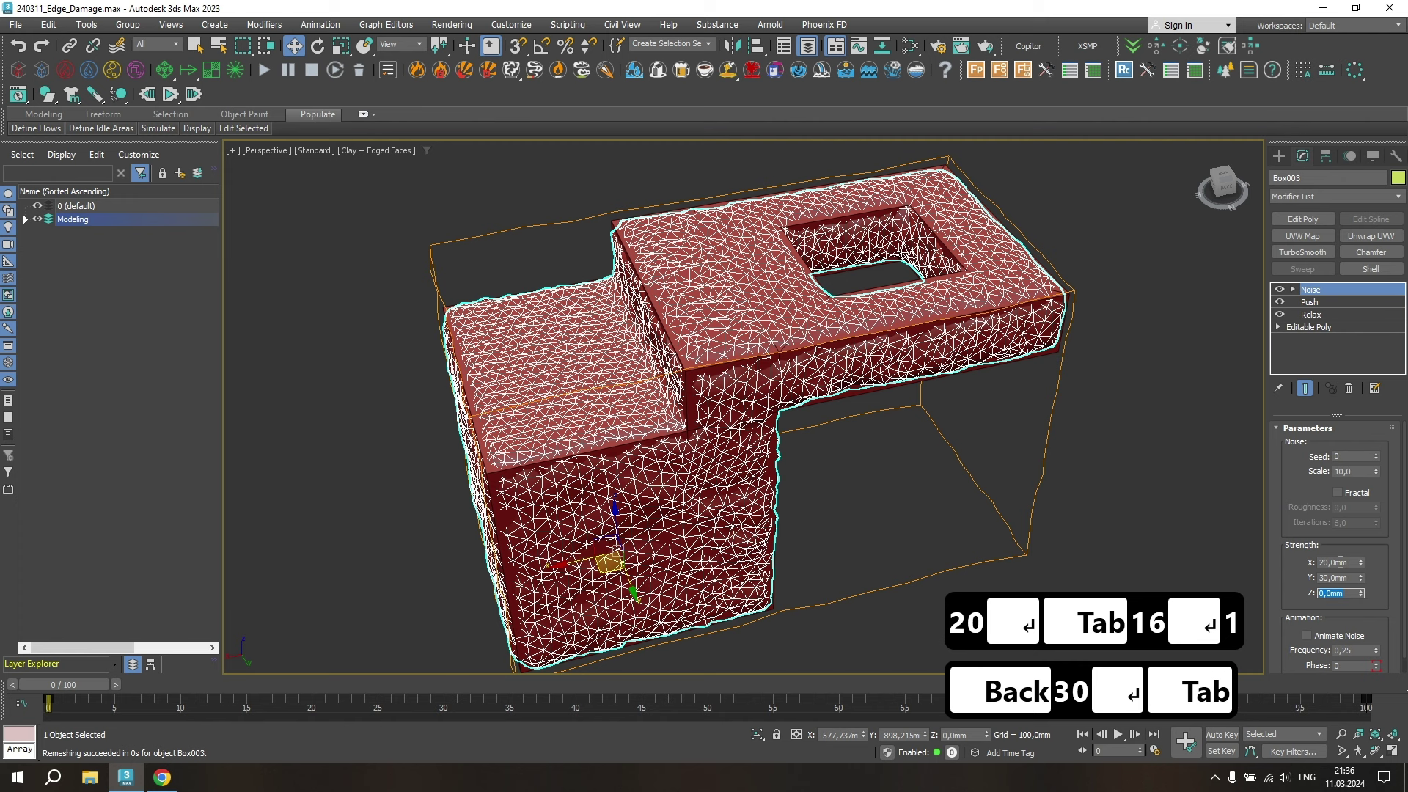
- Enter the noise value 0, adjust the modifier and orbit to view the box with the square hole
text(0)
key(Return)
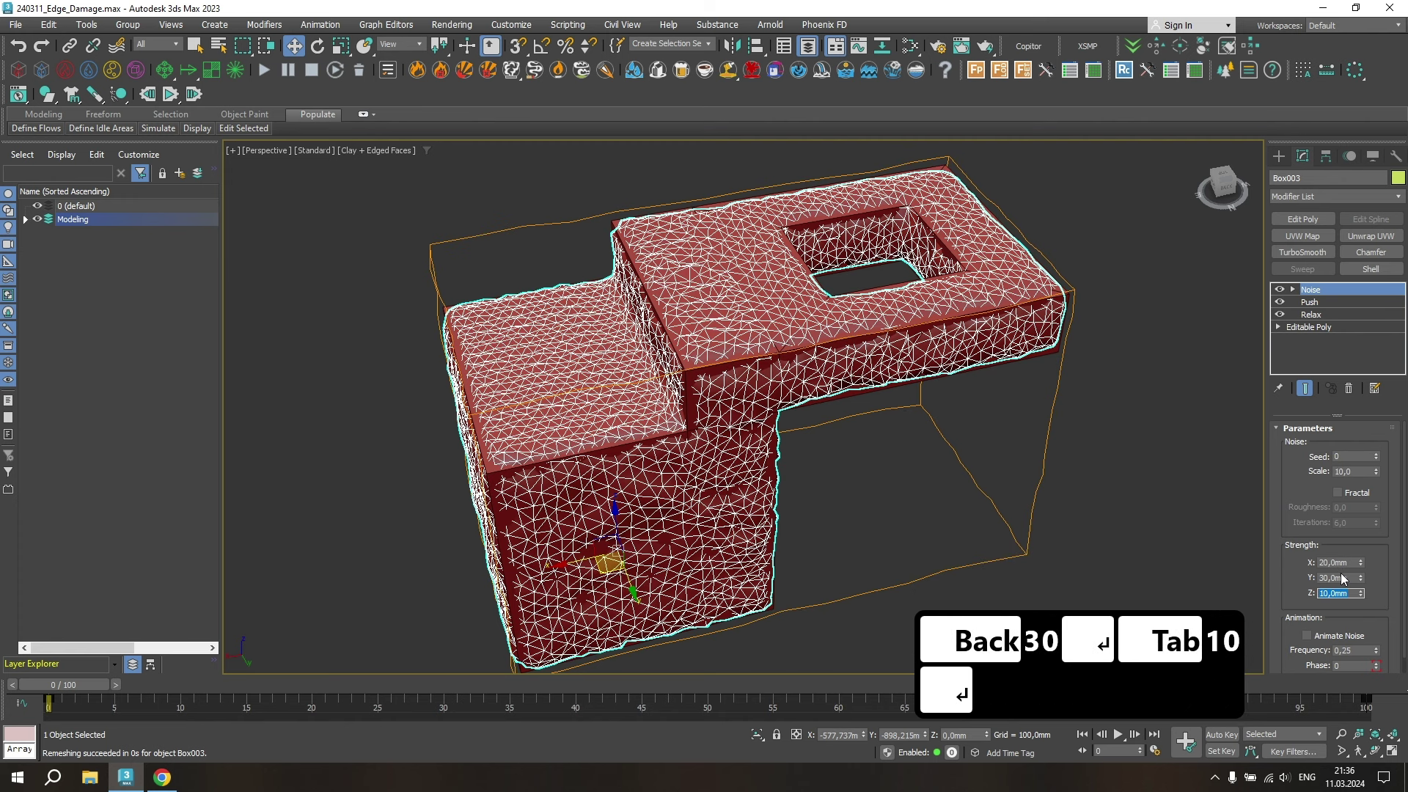
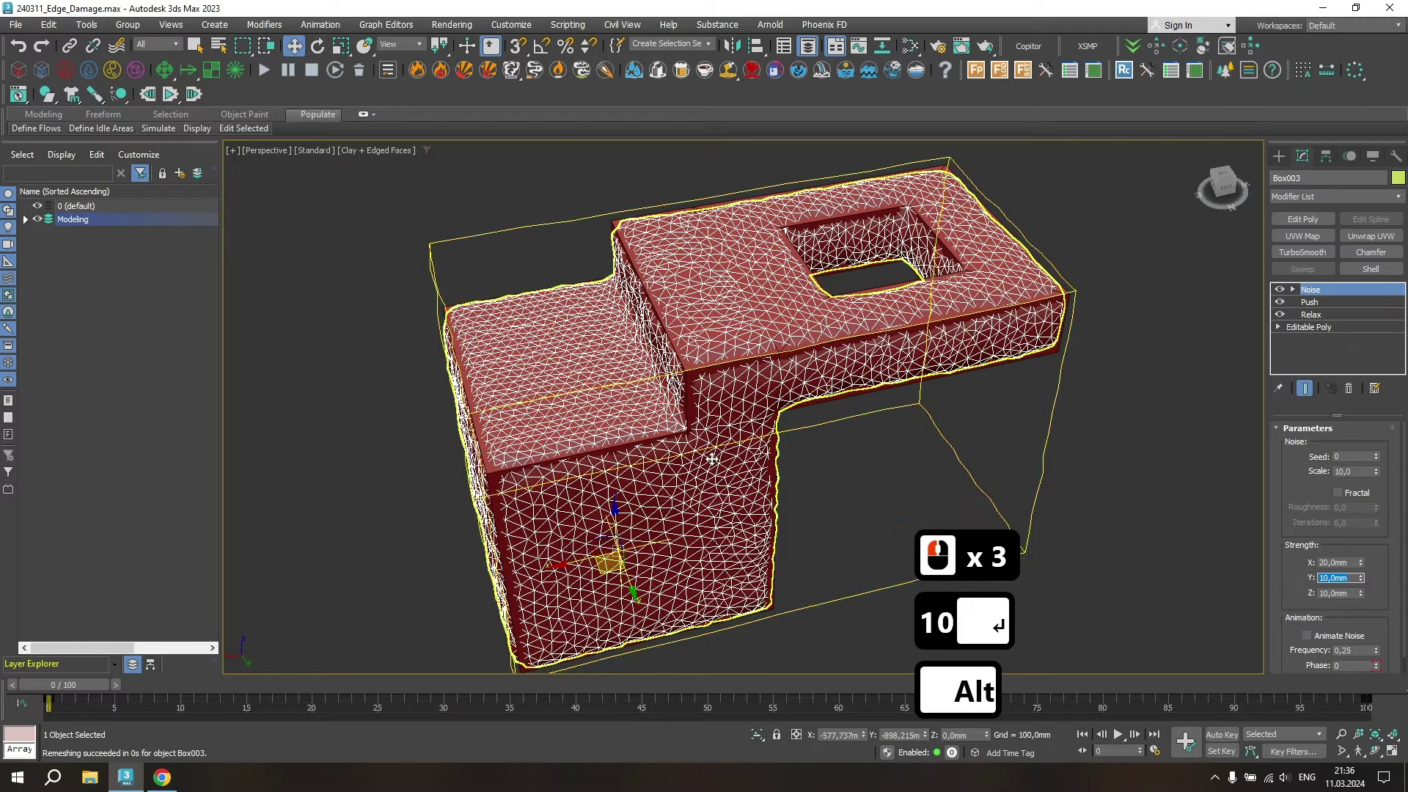
click(1338, 304)
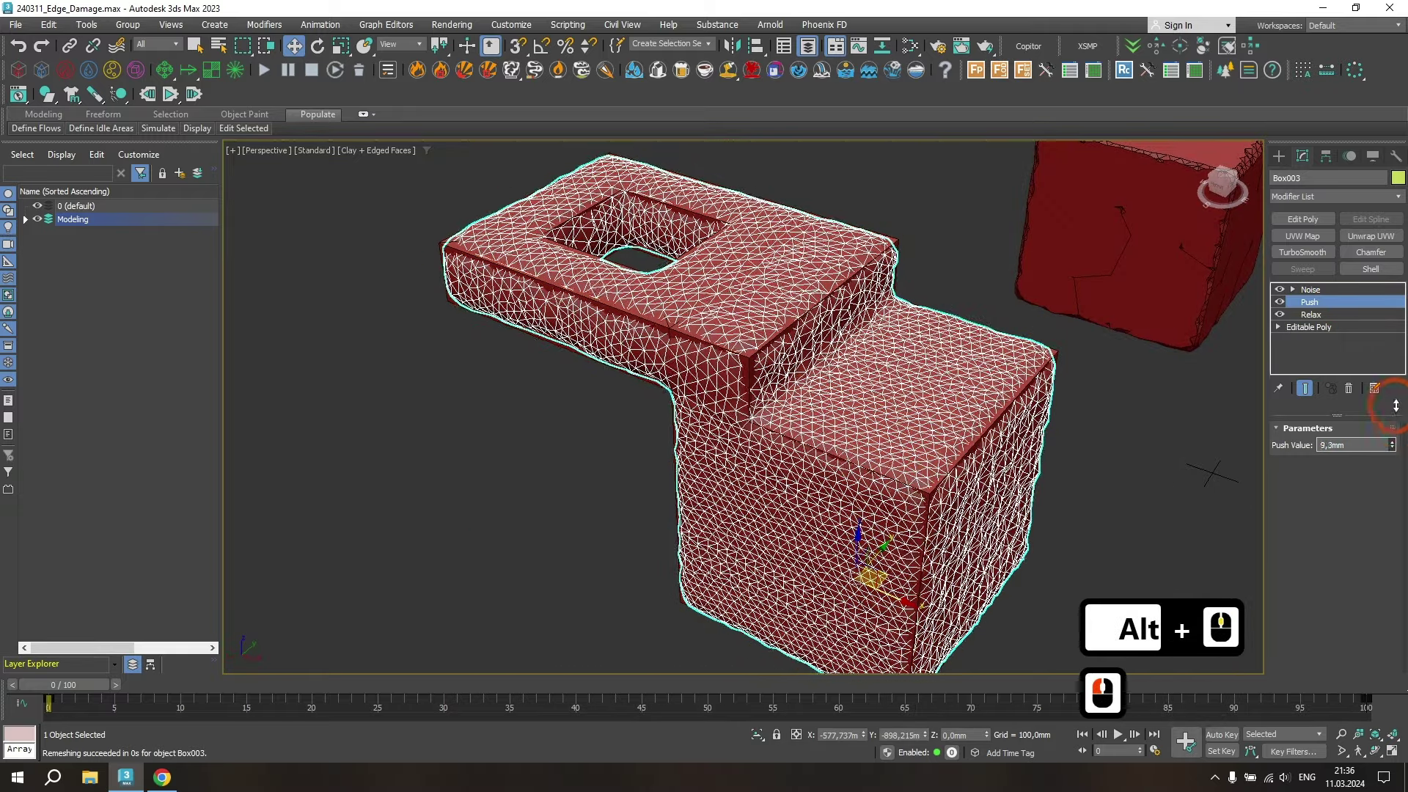
click(1396, 397)
click(1331, 294)
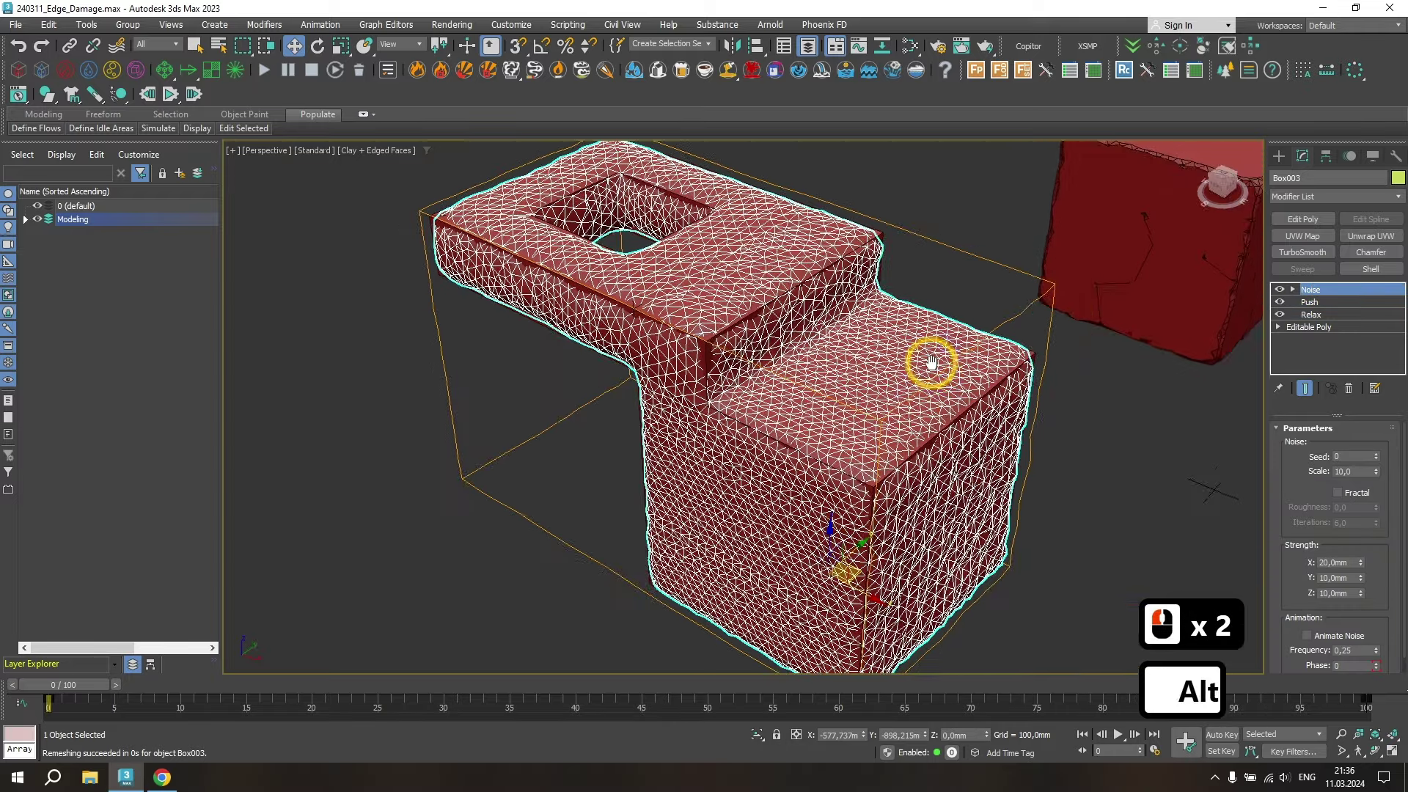
middle_click(1031, 375)
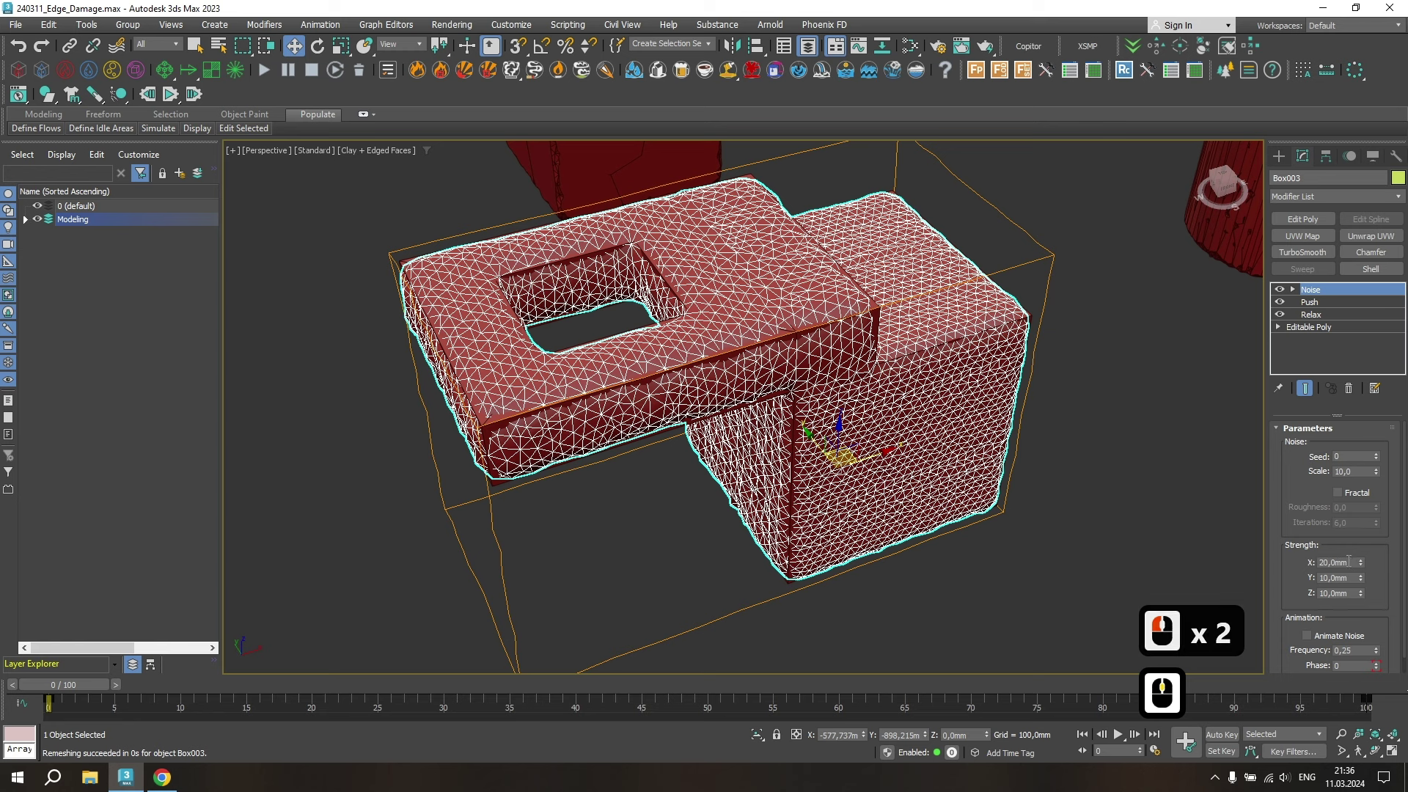
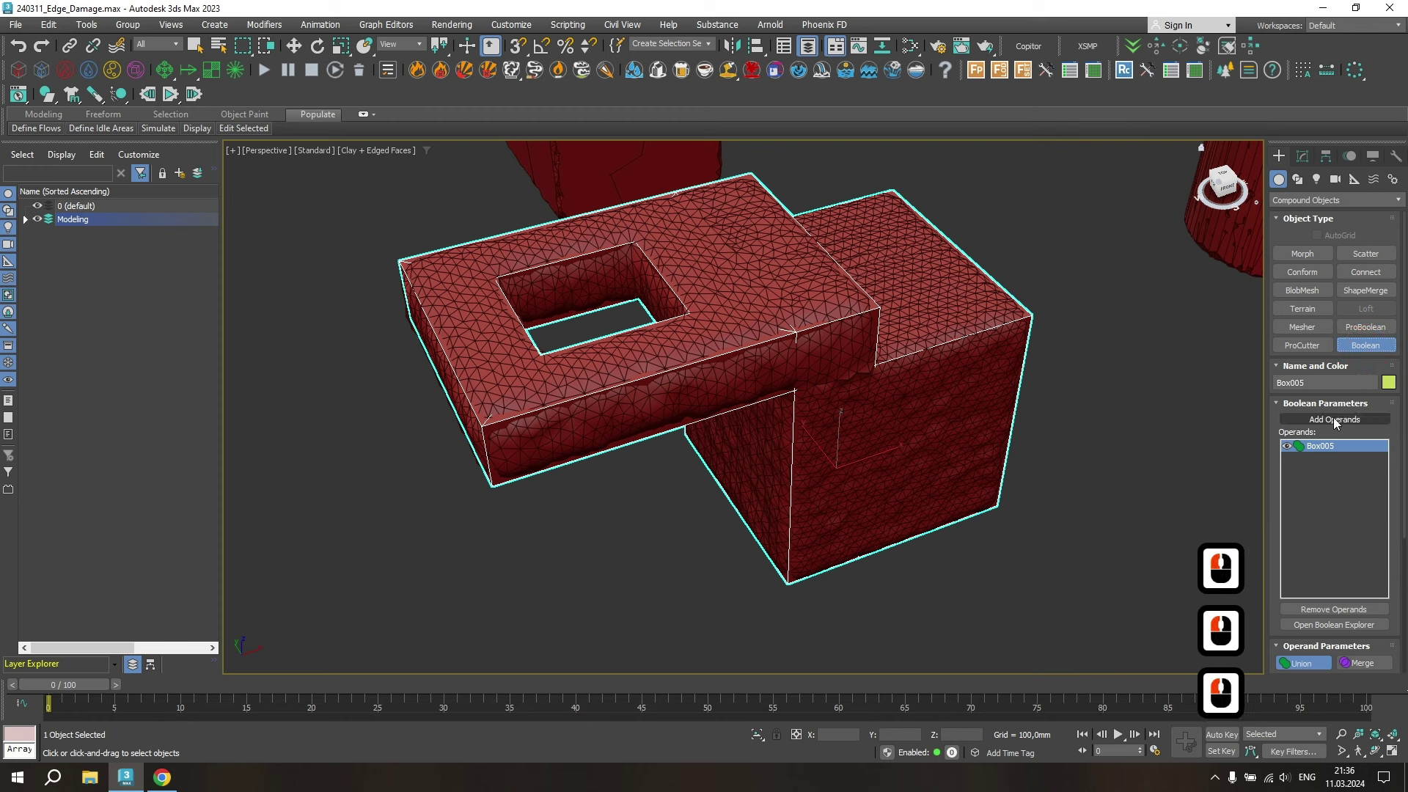
- Expand the Modeling layer and select Box005, the piece with the square opening
click(1336, 421)
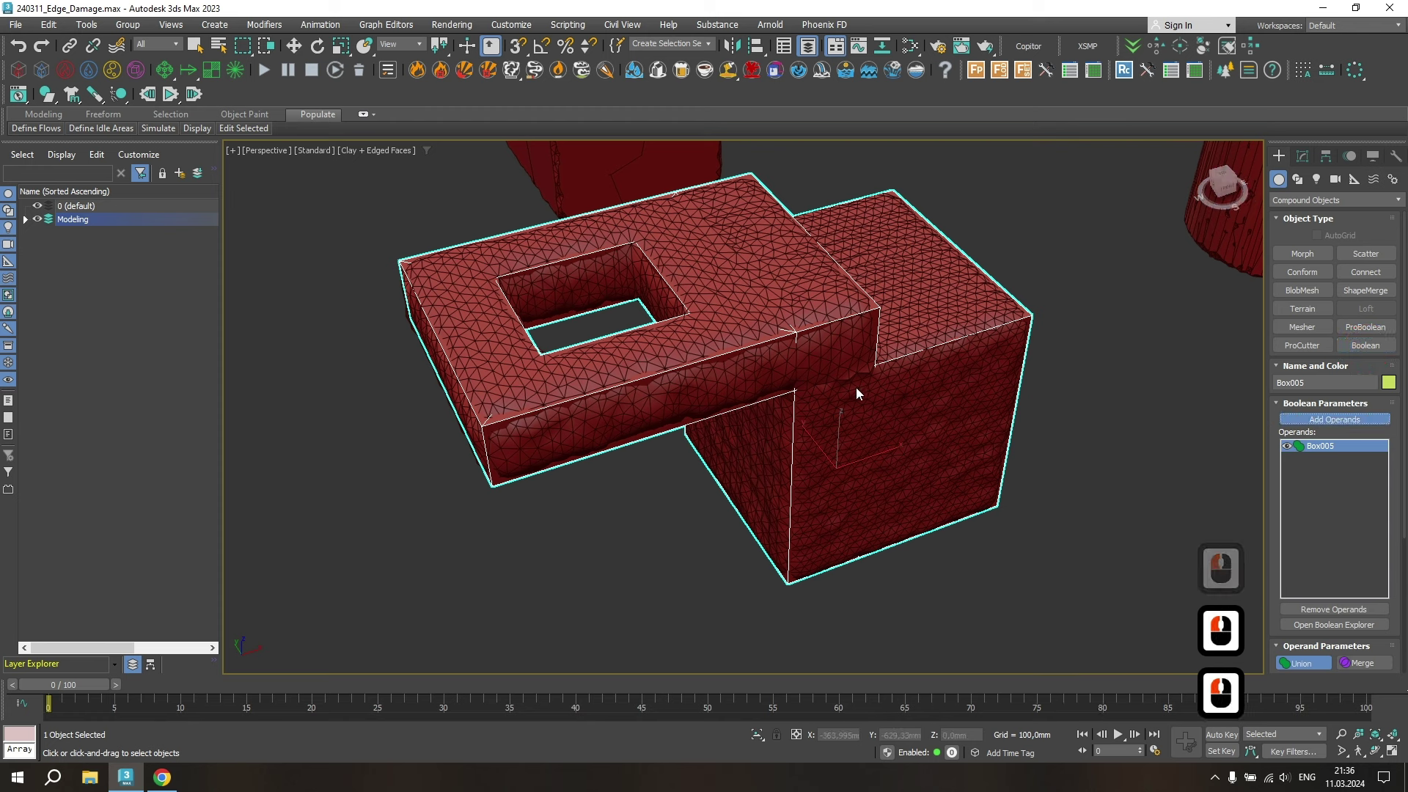
click(815, 310)
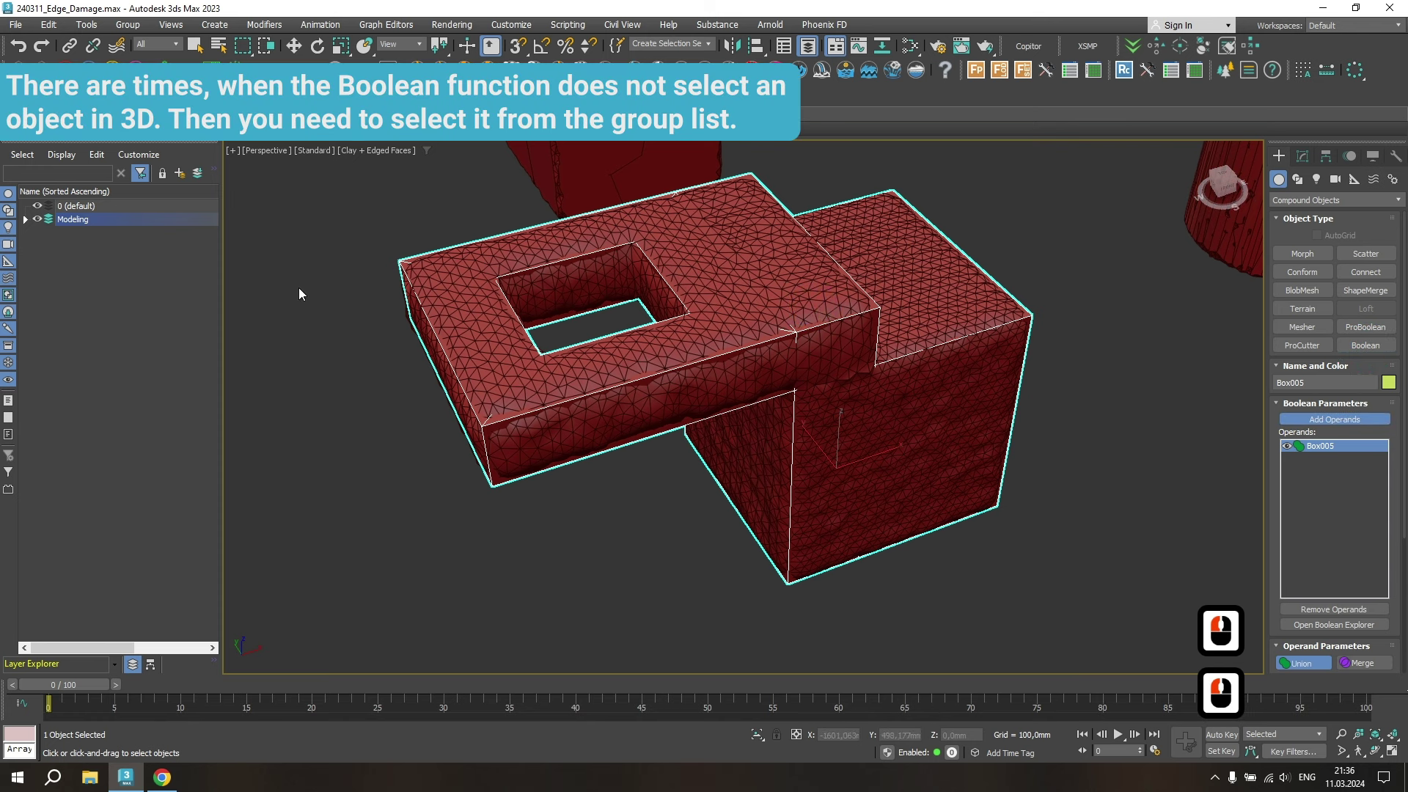
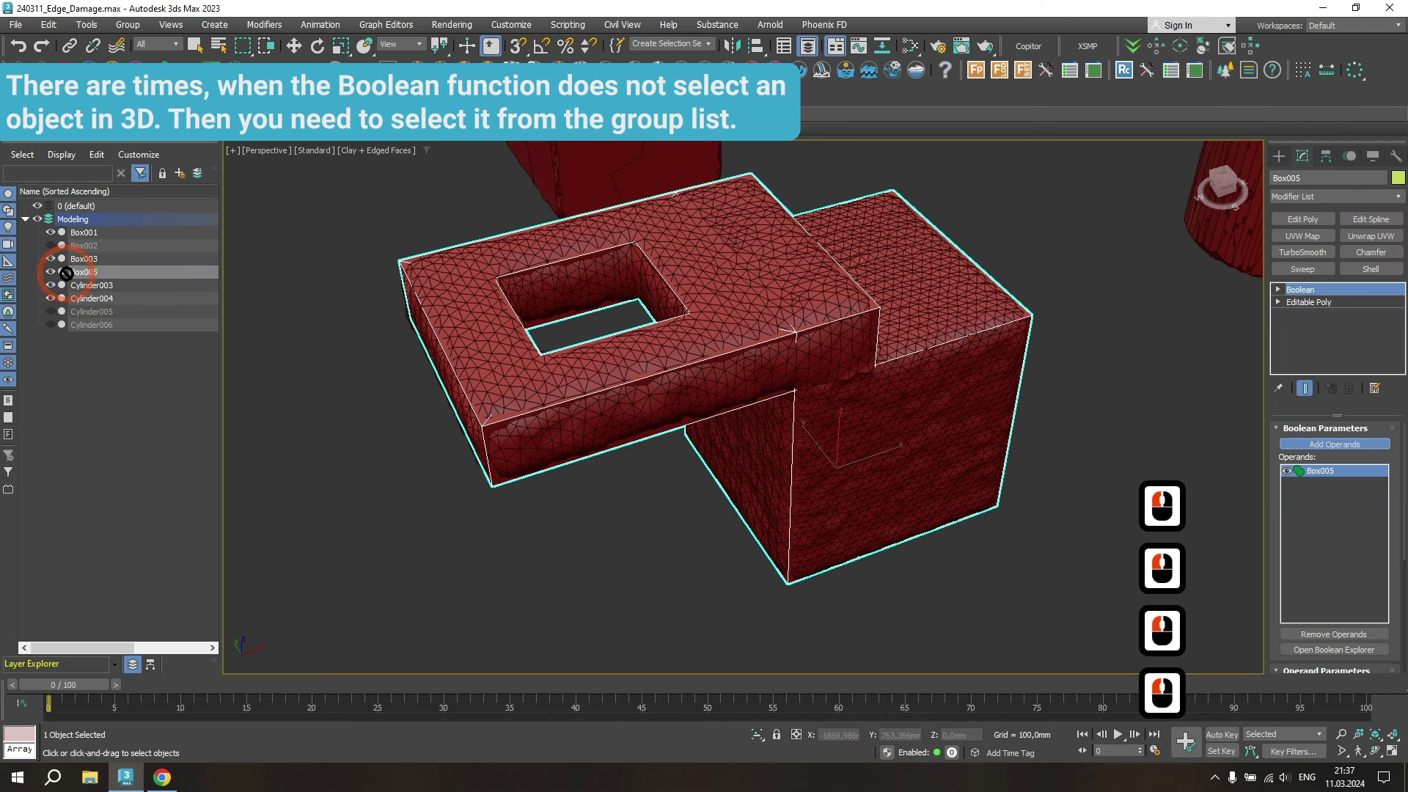
click(88, 267)
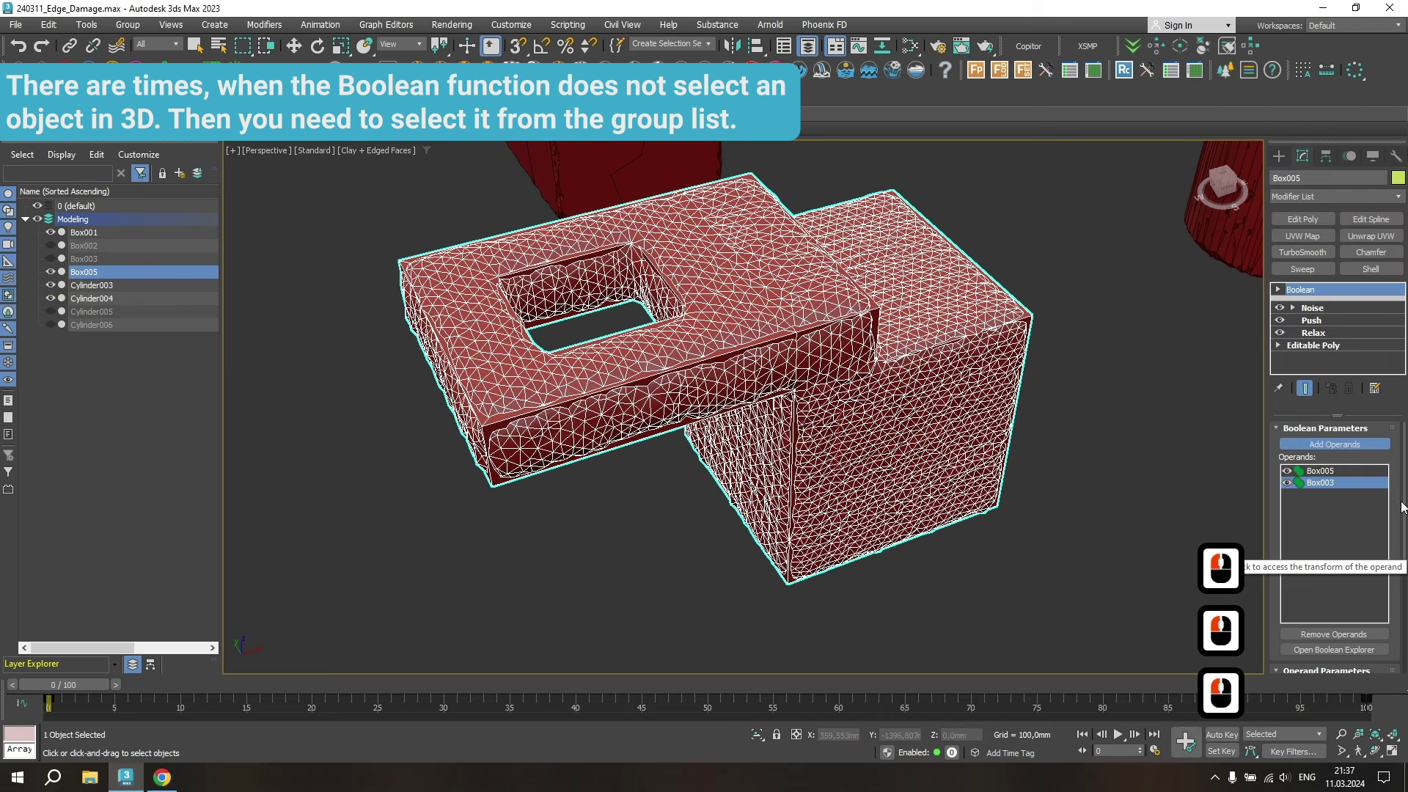